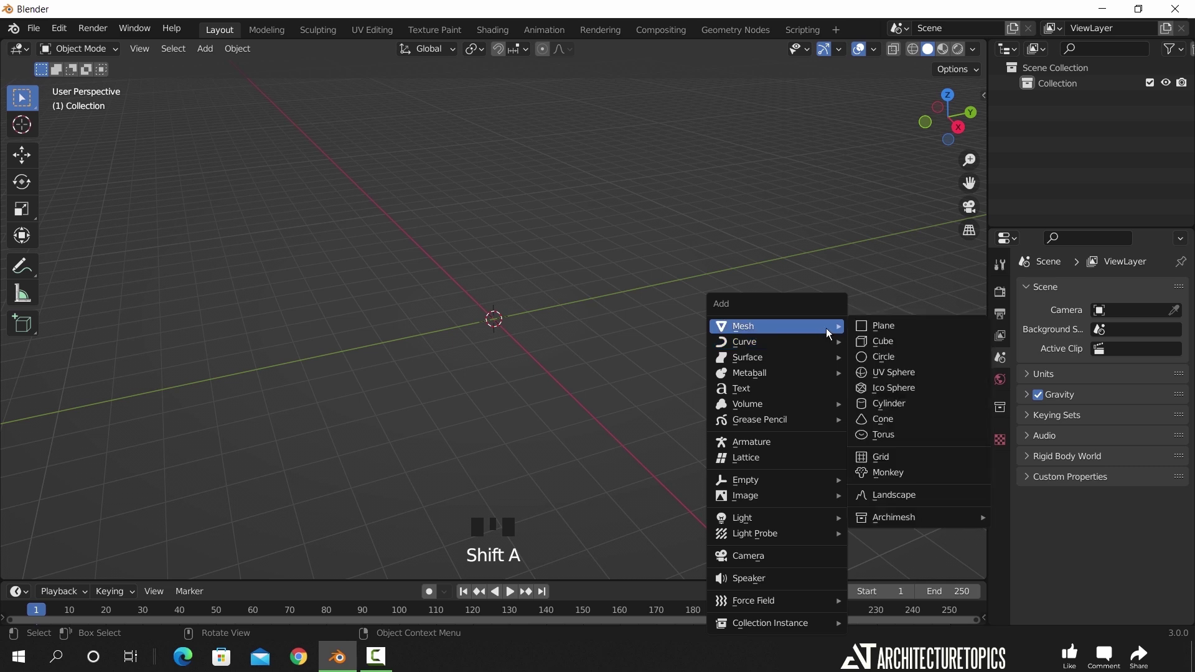
# - View the new plane from the top and enter Edit Mode on its vertices
pyautogui.press('KP_7')
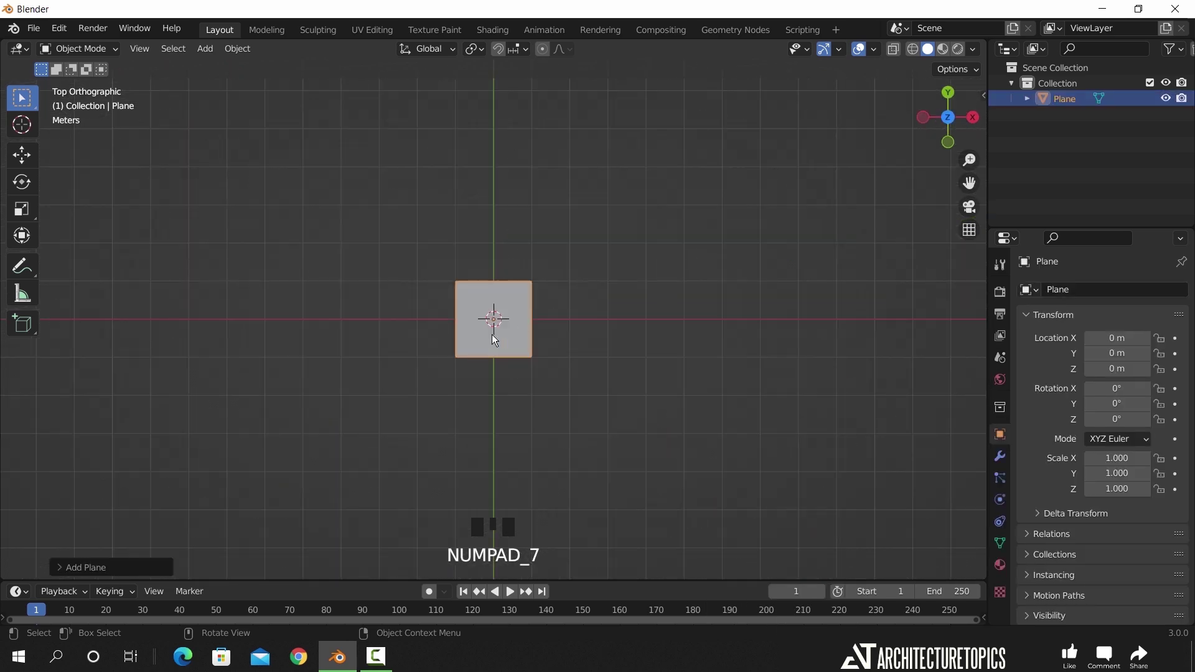
pyautogui.scroll(3)
pyautogui.press('Tab')
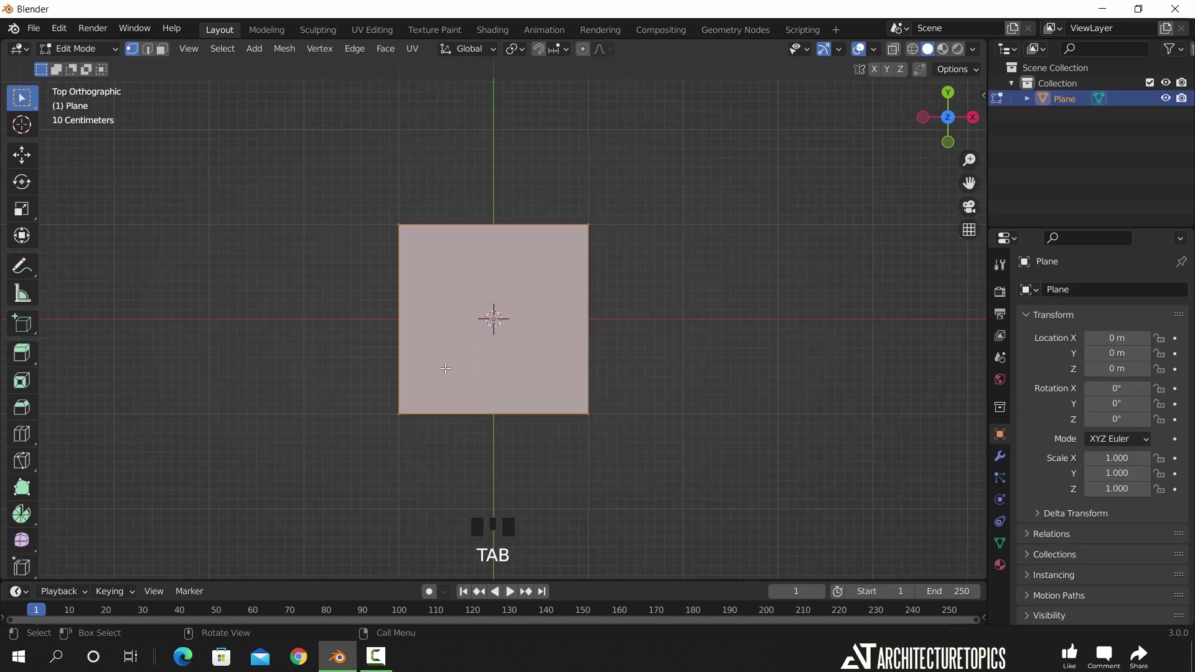
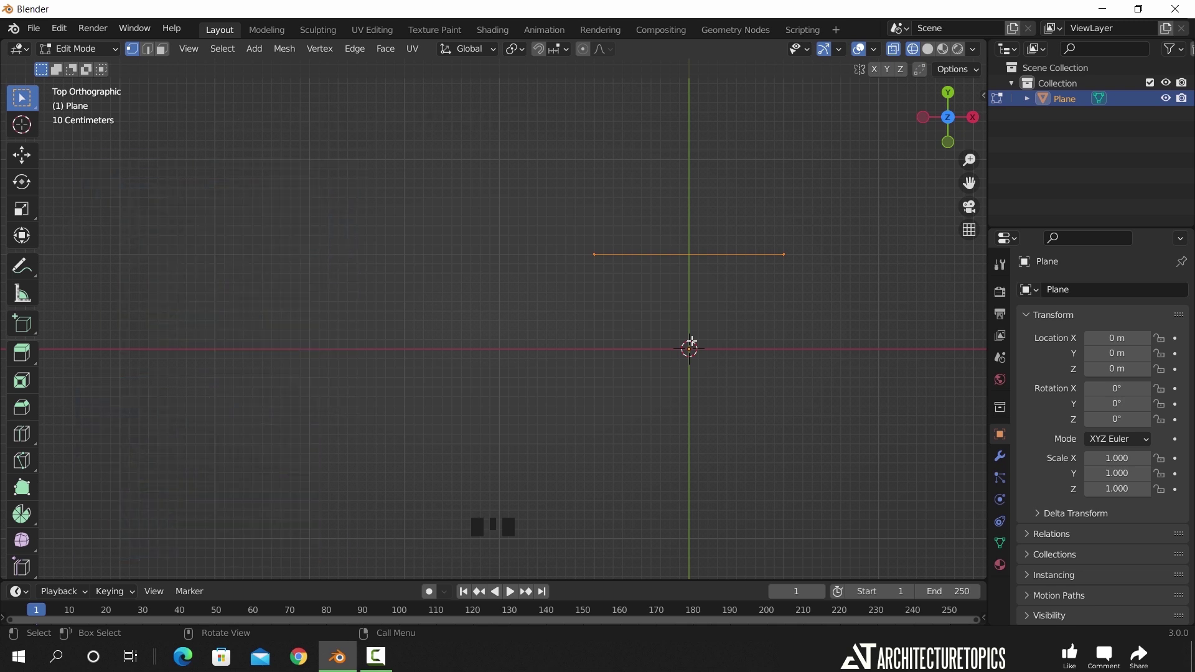
# - Move an end vertex onto the axis, then extrude a lower copy of the edge into a second profile
pyautogui.click(584, 229)
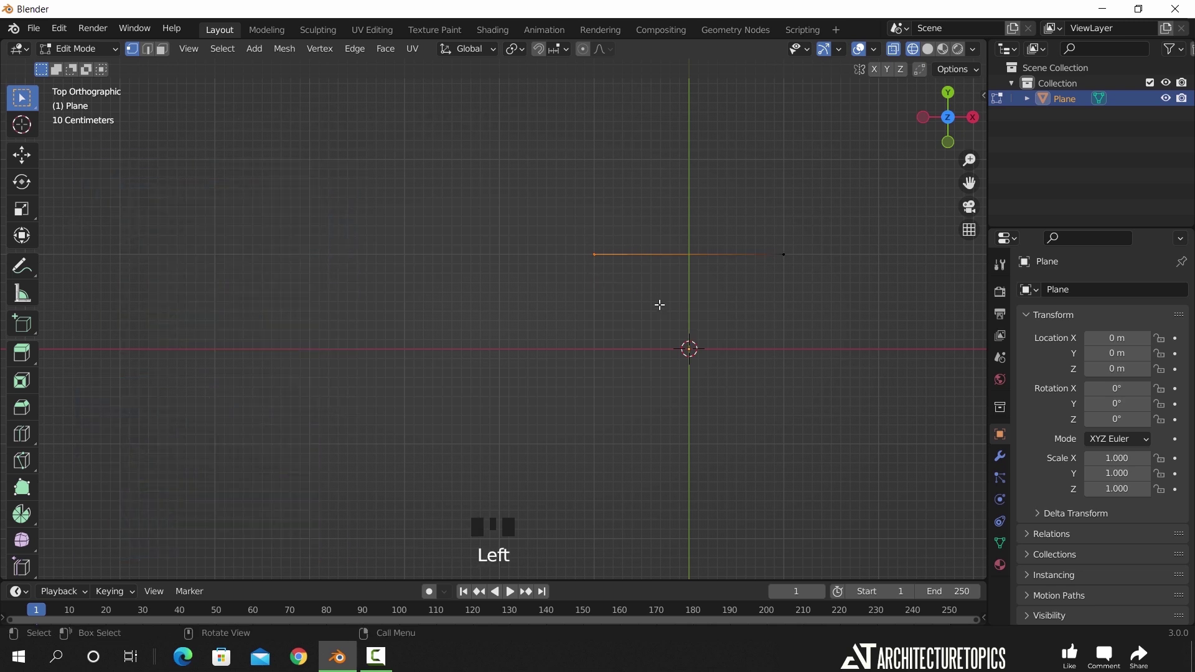
pyautogui.press('g')
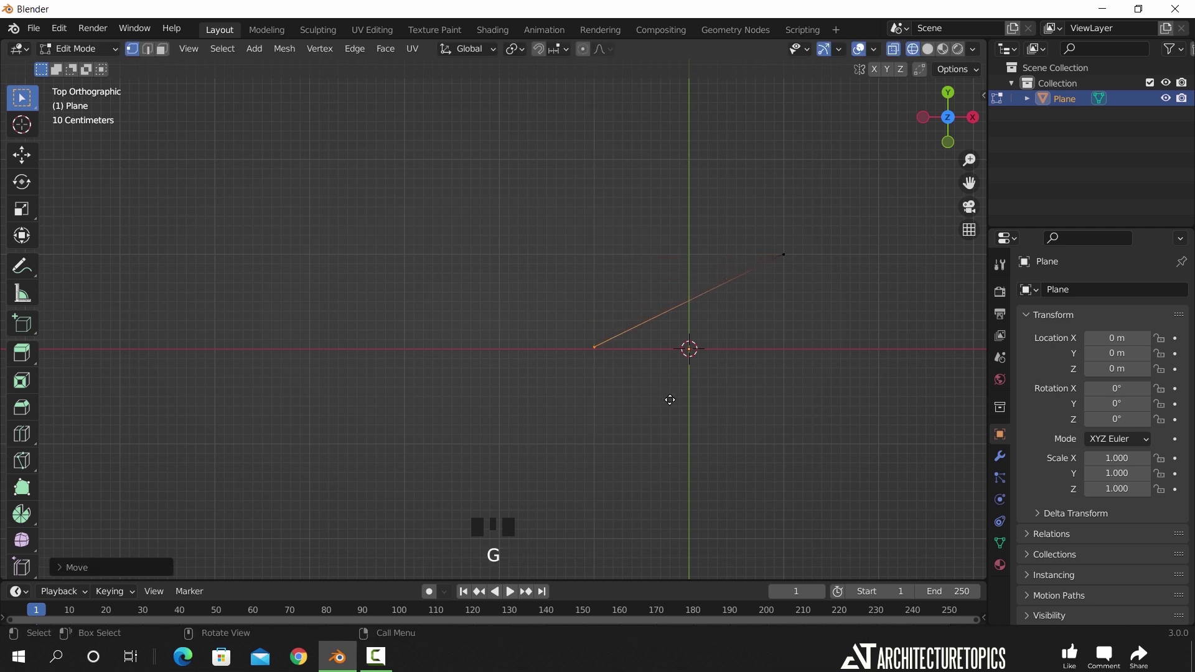
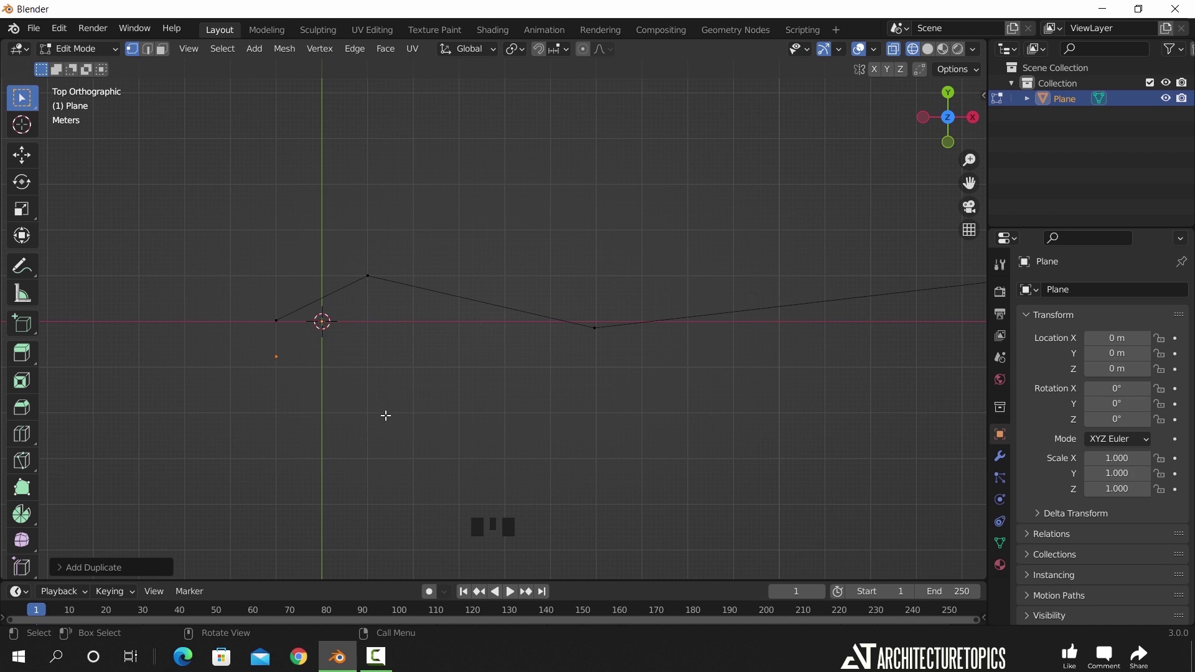
pyautogui.press('e')
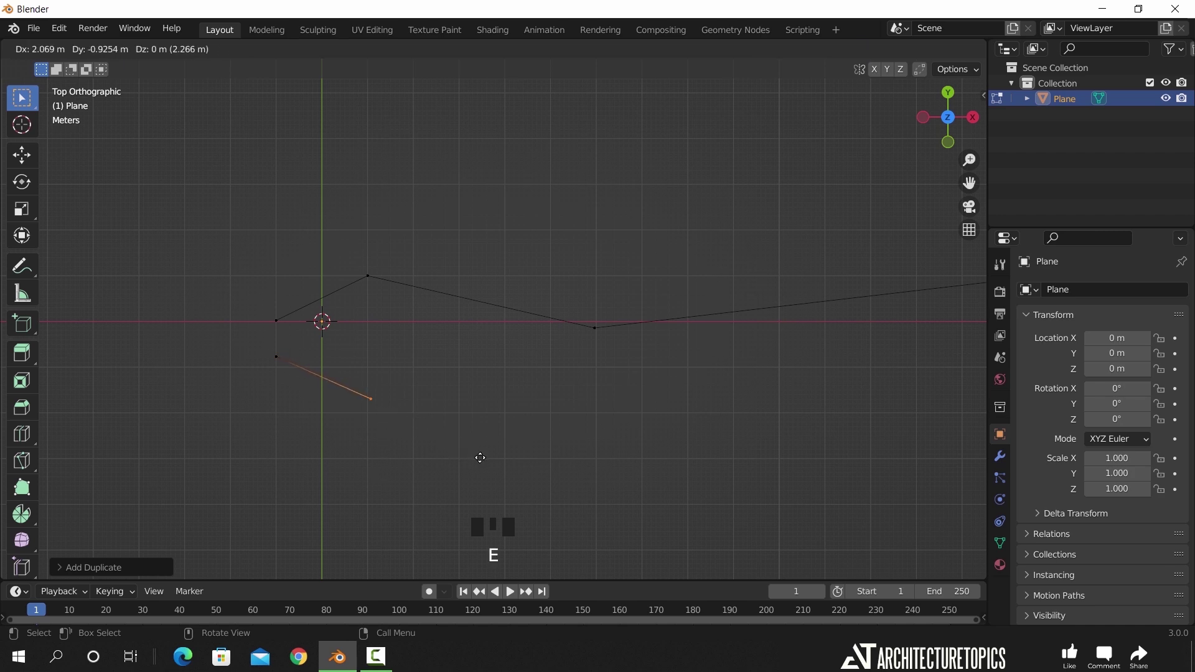
pyautogui.press('e')
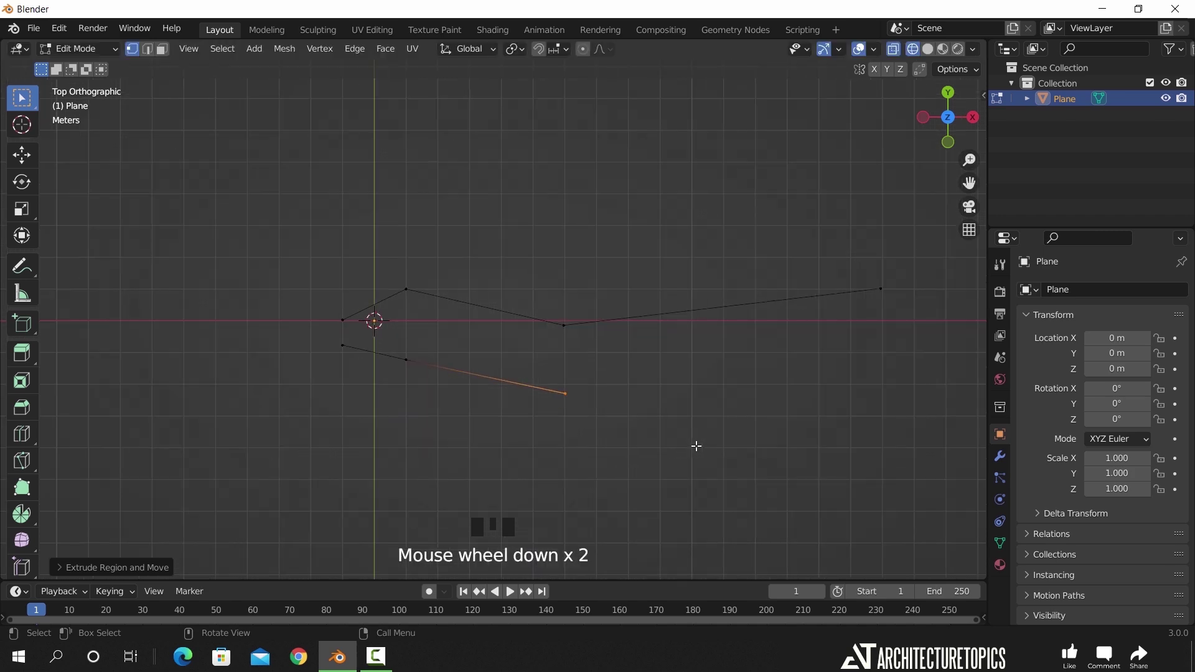
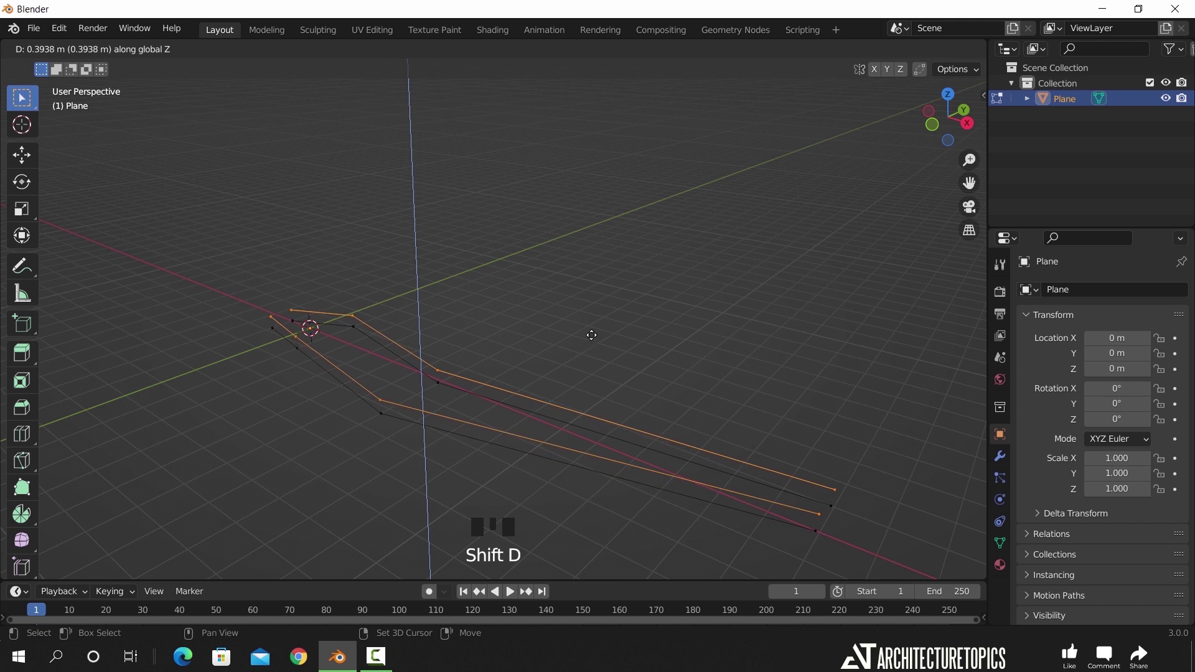
# - Raise a copy of the outline upward and shift it sideways in top view
pyautogui.press('shift+r')
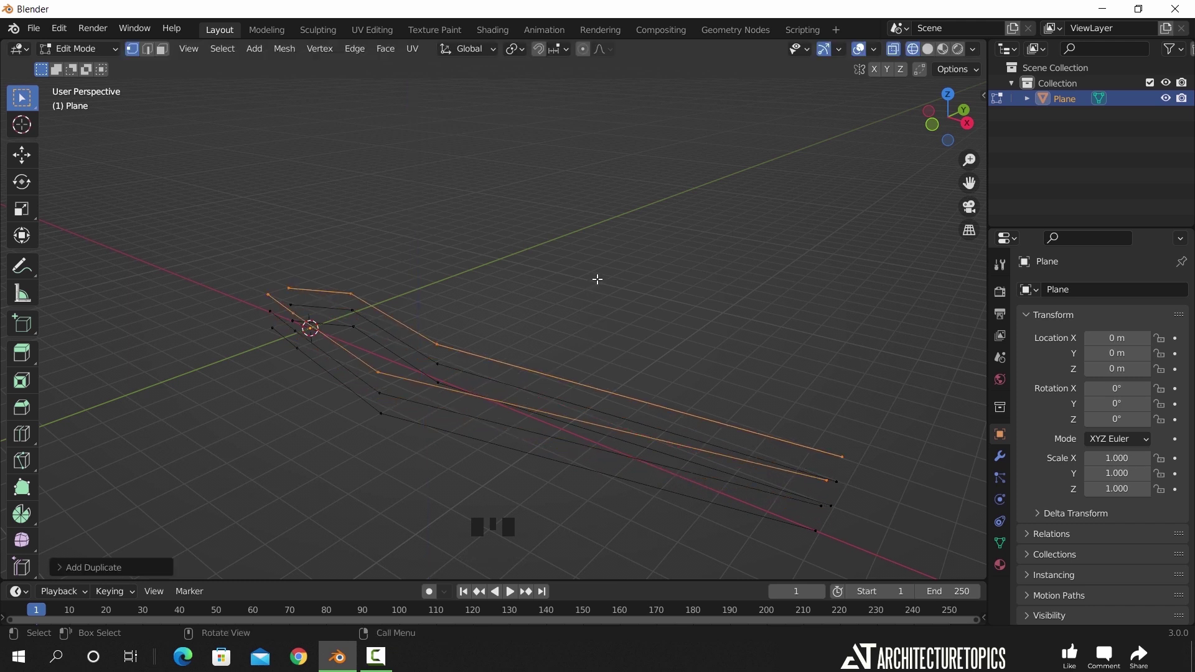
pyautogui.press('KP_7')
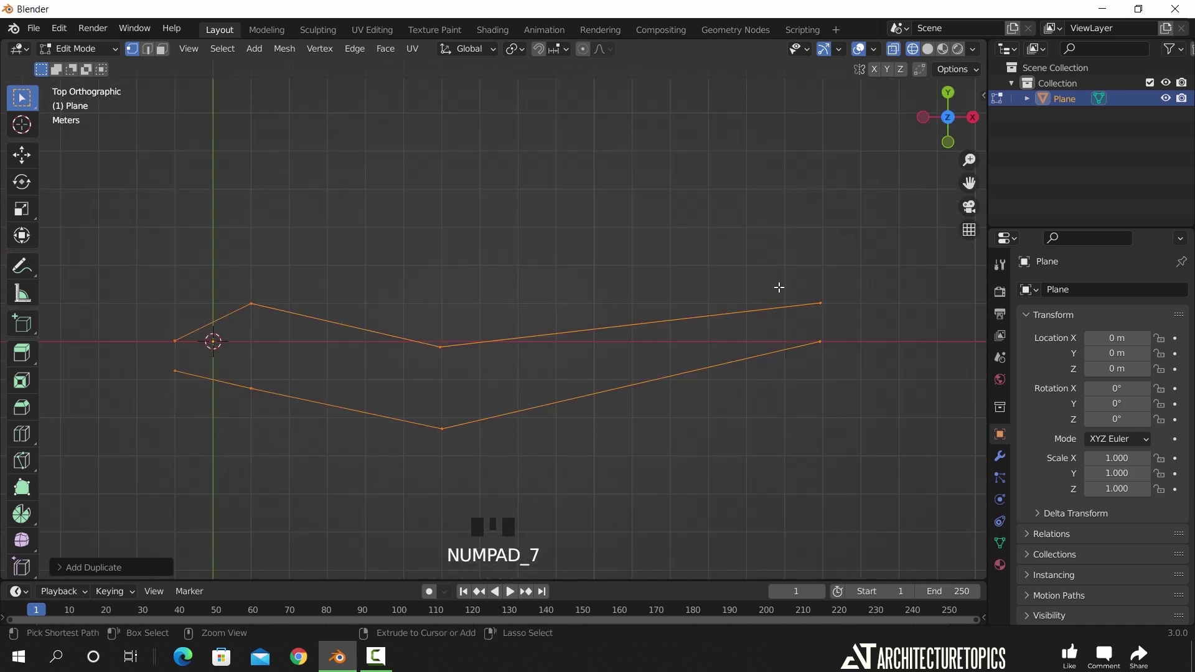
pyautogui.press('g')
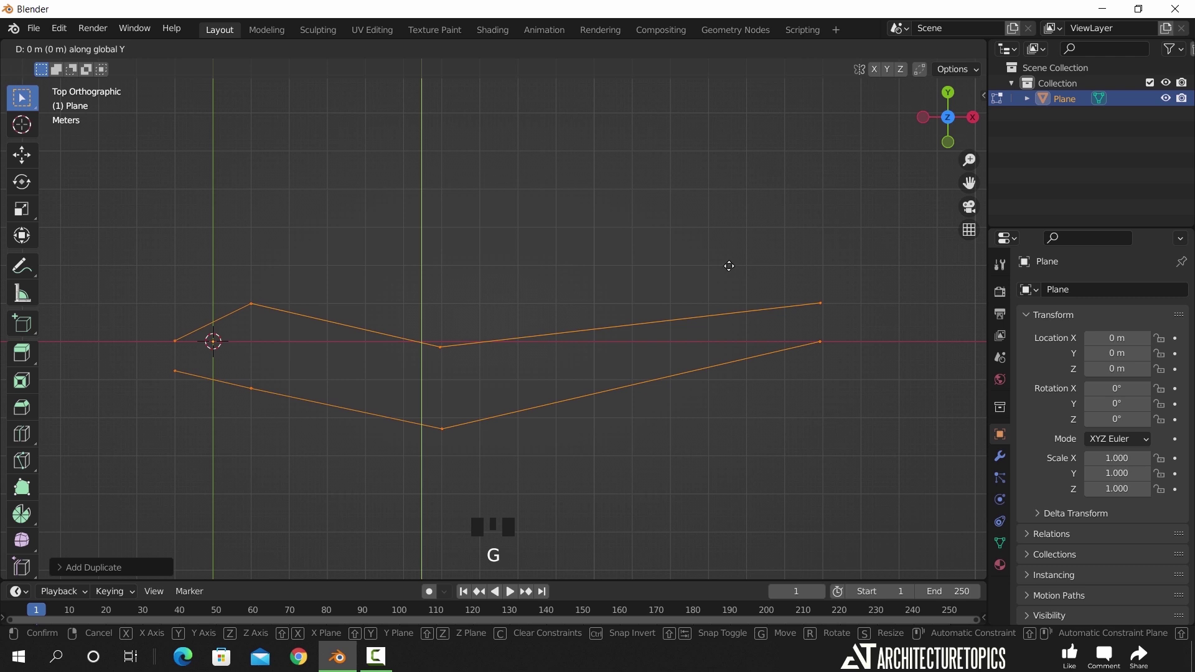
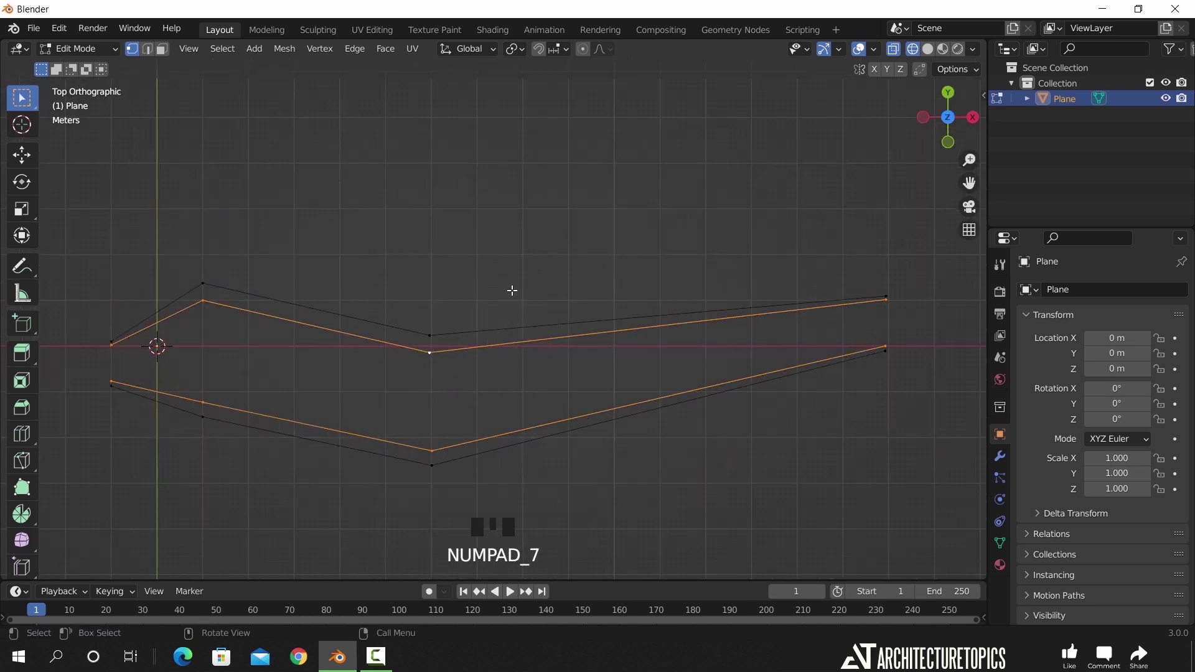
# - Widen the upper profile copies outward and offset the lower profile to match
pyautogui.press('g')
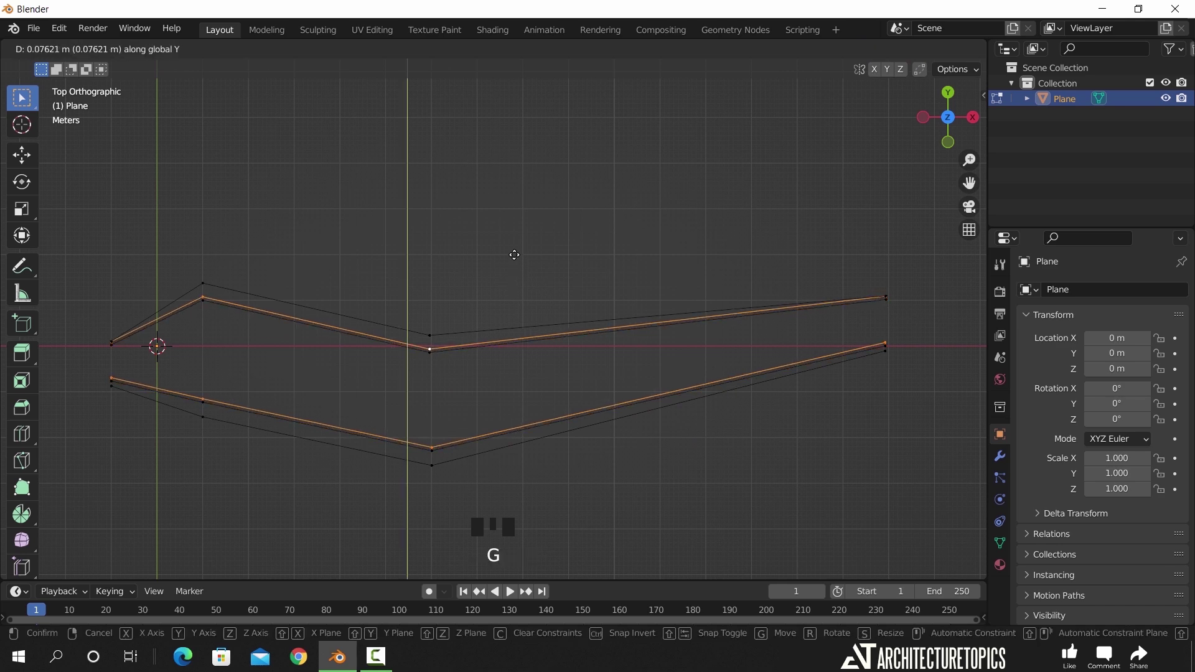
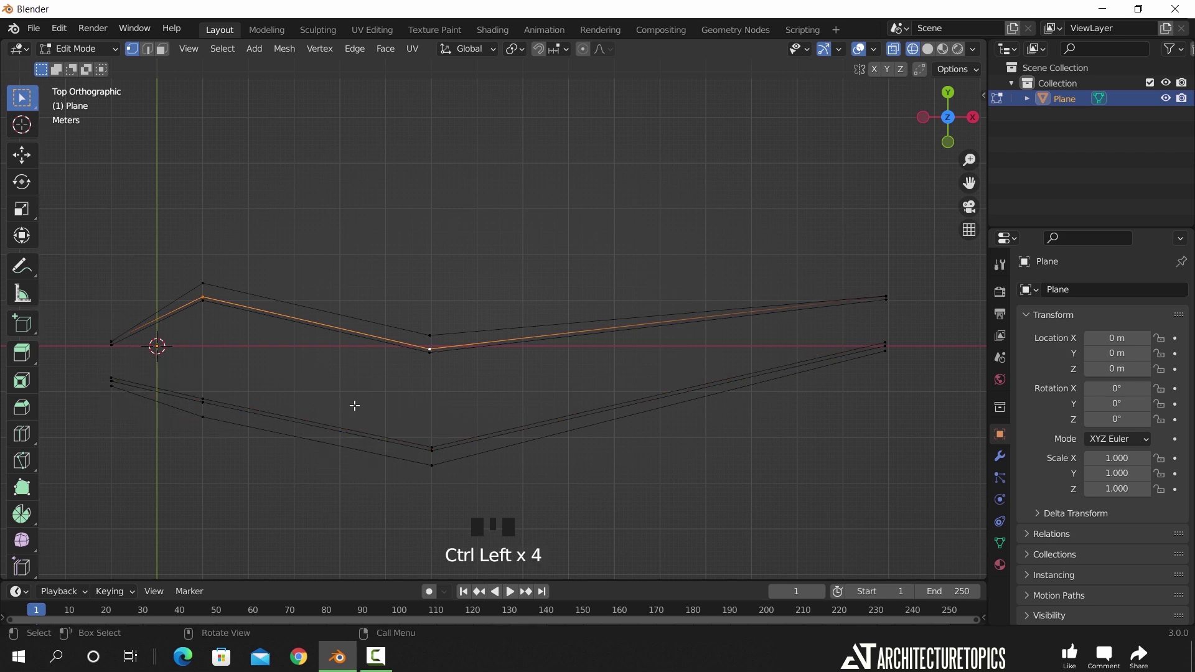
pyautogui.press('g')
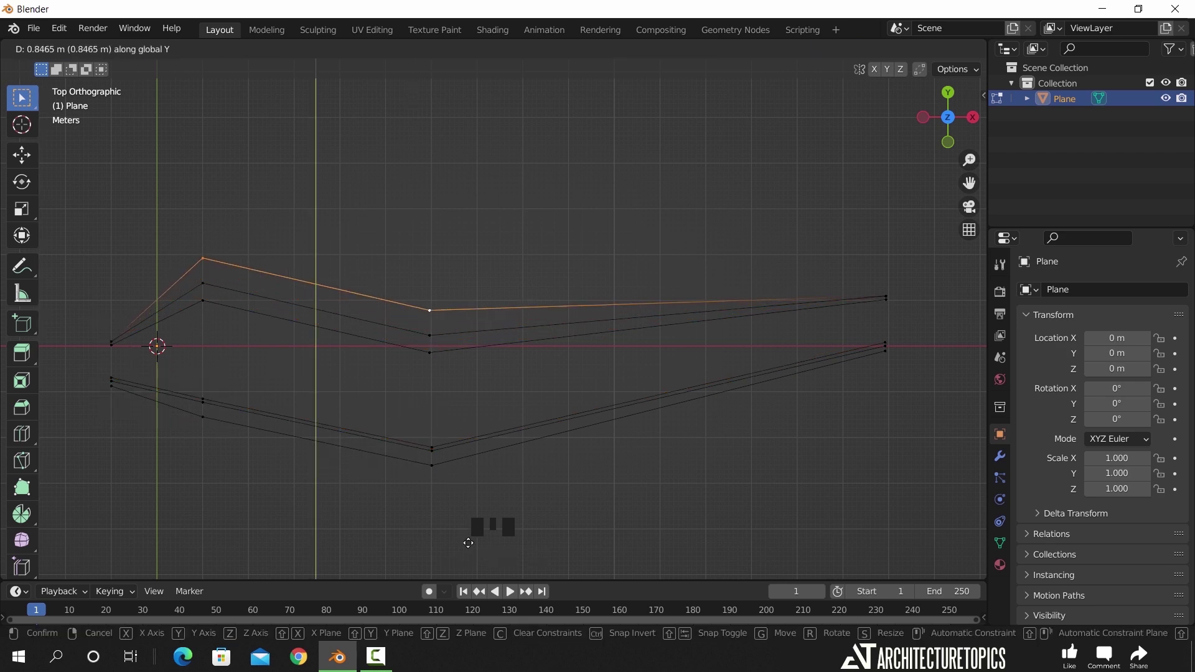
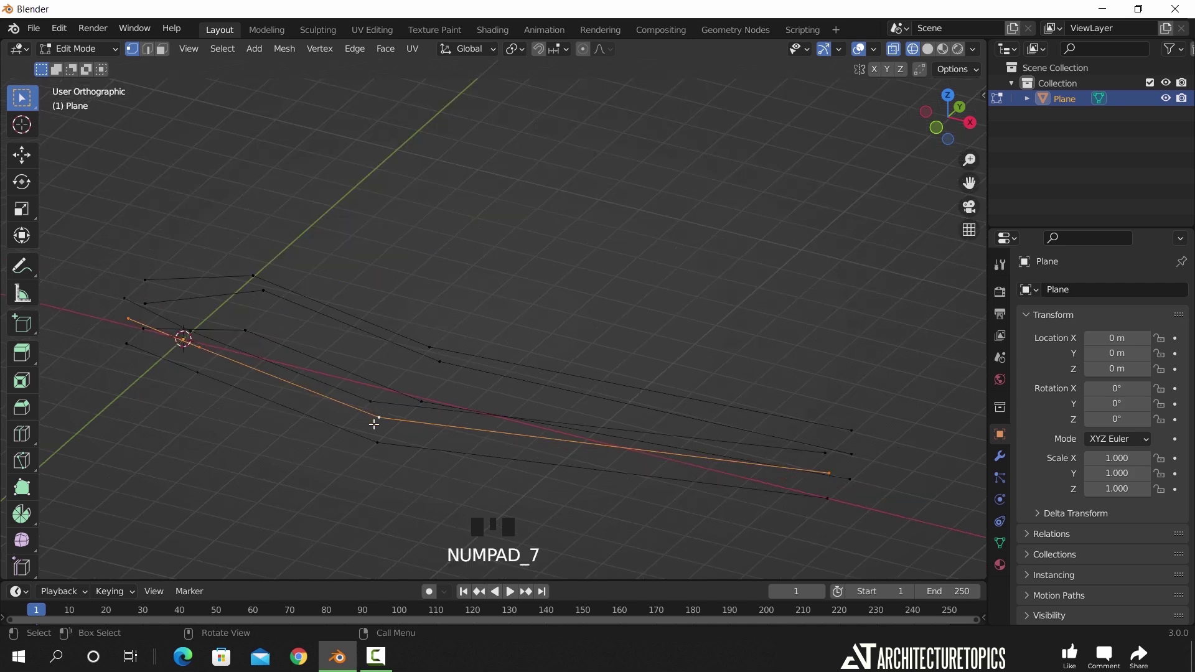
pyautogui.press('g')
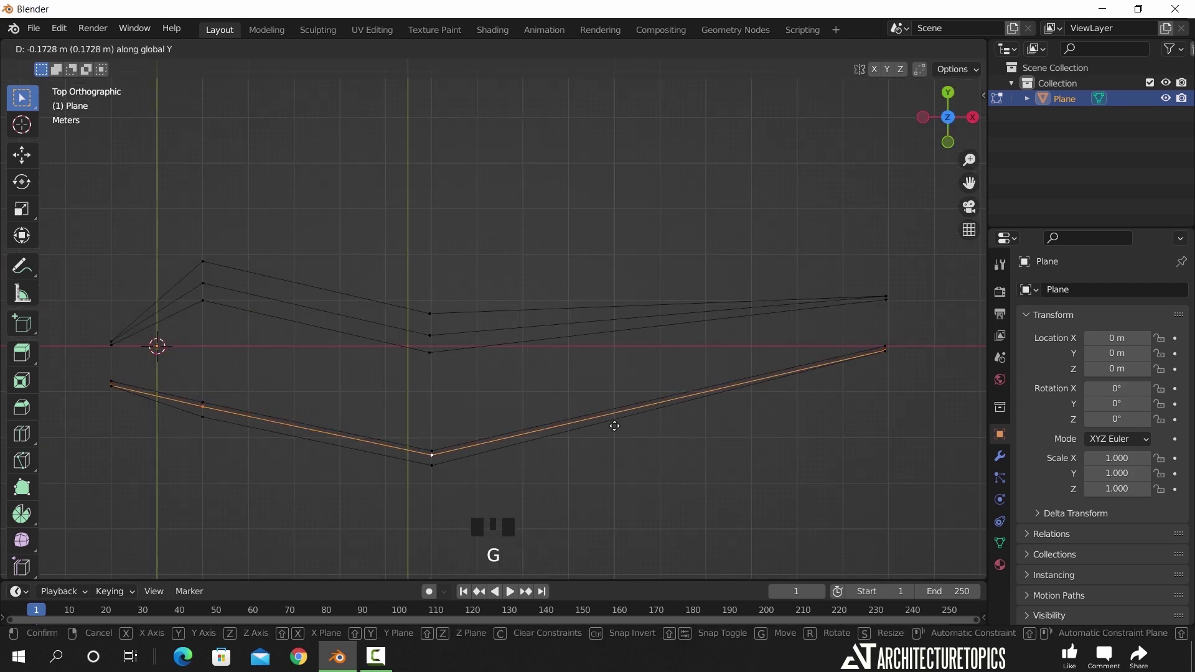
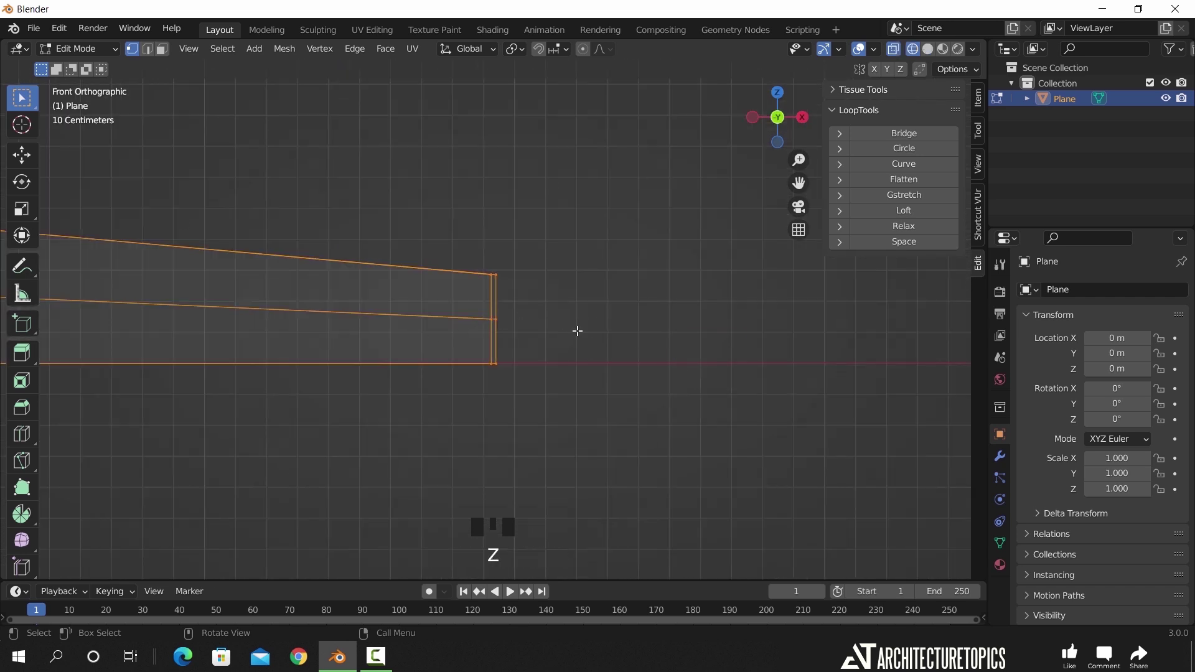
# - Slide the body's far-end upper corner inward toward the tip
pyautogui.click(510, 285)
pyautogui.press('g')
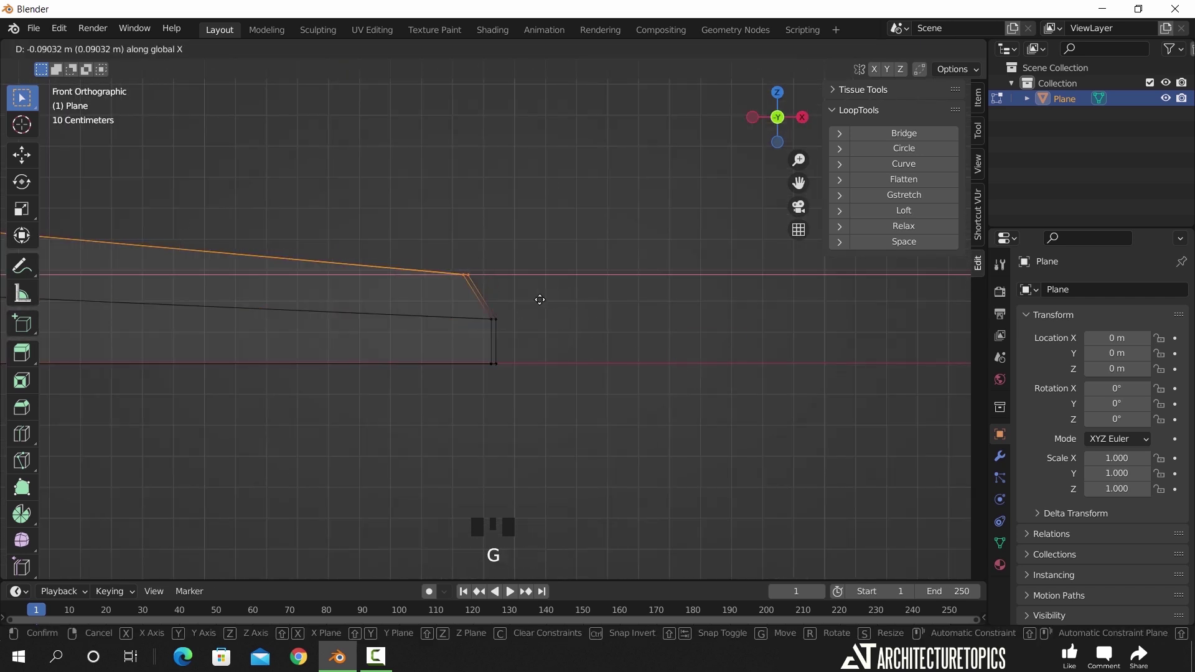
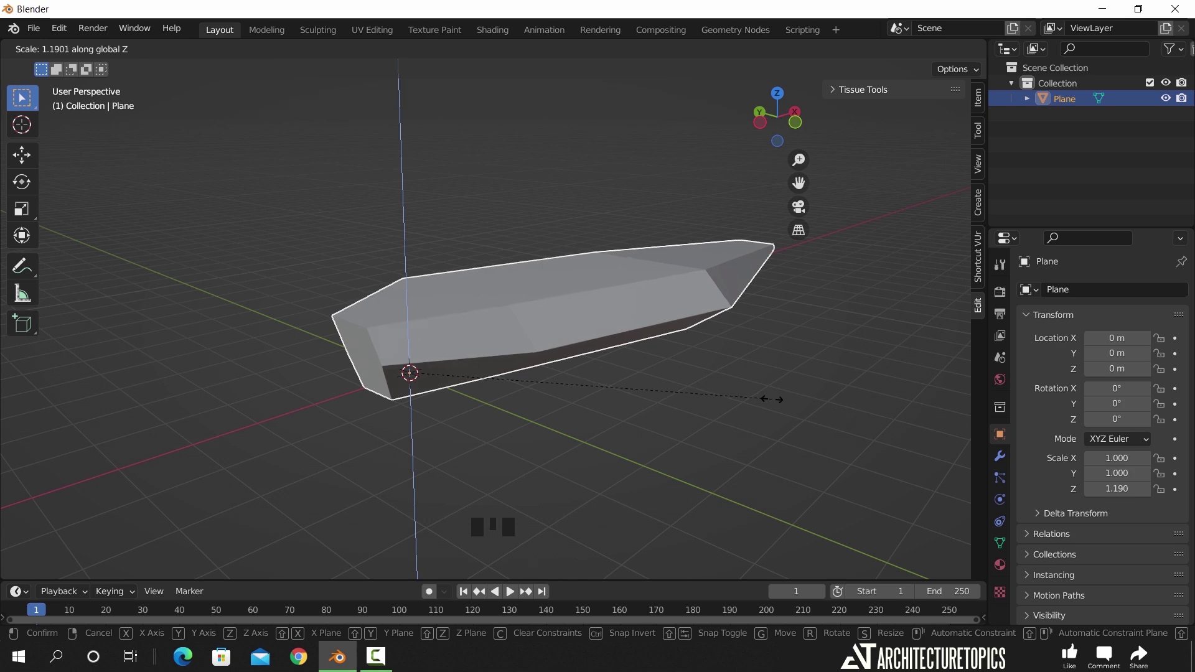
# - Stretch the body taller along Z and add a Subdivision Surface modifier
pyautogui.moveTo(843, 373); pyautogui.dragTo(567, 323)
pyautogui.press('Tab')
pyautogui.click(514, 291)
pyautogui.press('z')
pyautogui.click(521, 290)
pyautogui.press('g')
pyautogui.press('z')
pyautogui.press('Tab')
# - Inspect the smoothed body and raise the viewport subdivision level to 3
pyautogui.moveTo(468, 402); pyautogui.dragTo(1011, 456)
pyautogui.click(1010, 455)
pyautogui.moveTo(1070, 299); pyautogui.dragTo(809, 450)
pyautogui.scroll(-3)
pyautogui.moveTo(646, 440); pyautogui.dragTo(555, 433)
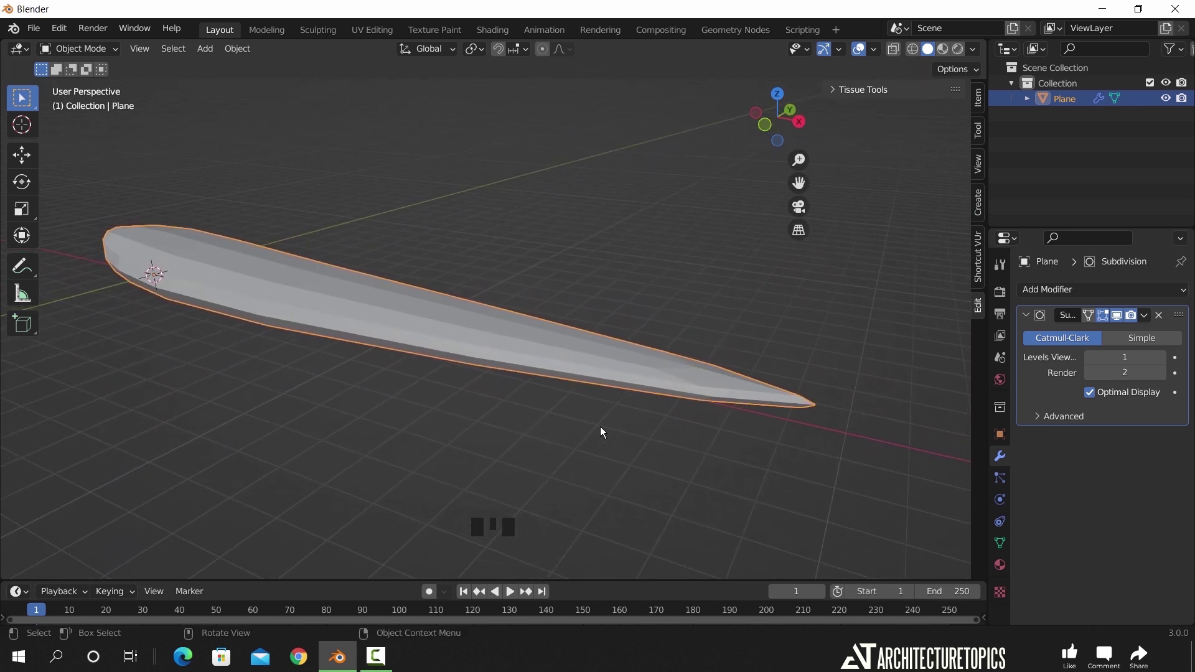
pyautogui.moveTo(1167, 364); pyautogui.dragTo(473, 357)
pyautogui.moveTo(473, 357); pyautogui.dragTo(621, 352)
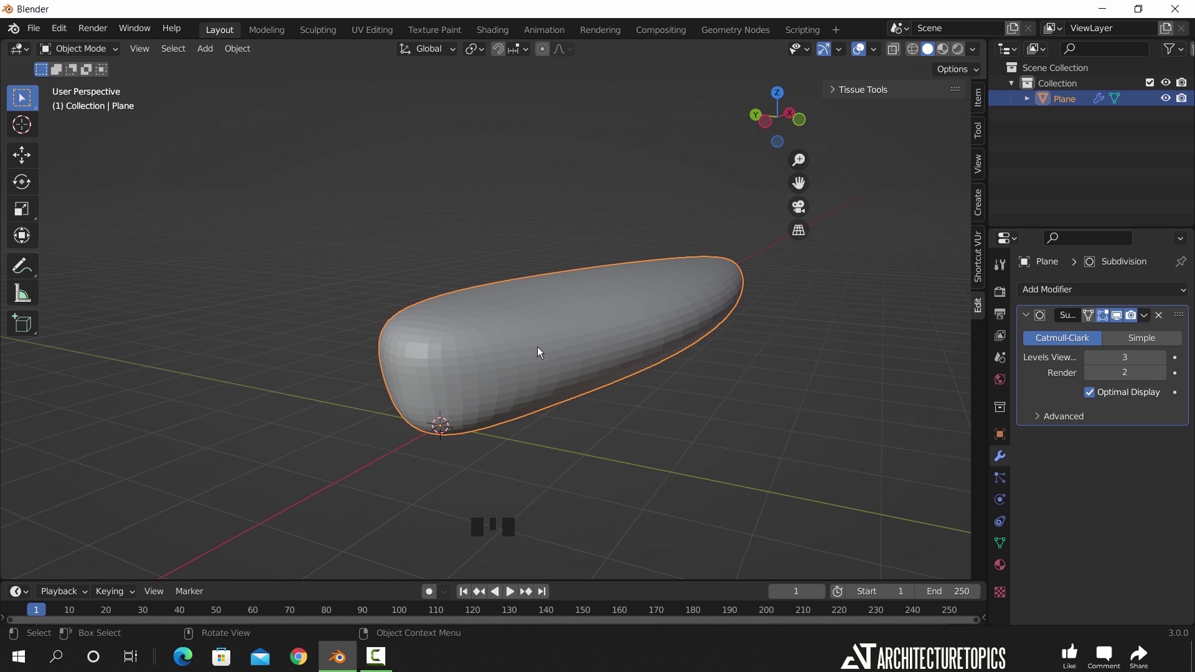
# - Bevel the edge loop running along the body's side
pyautogui.press('Tab')
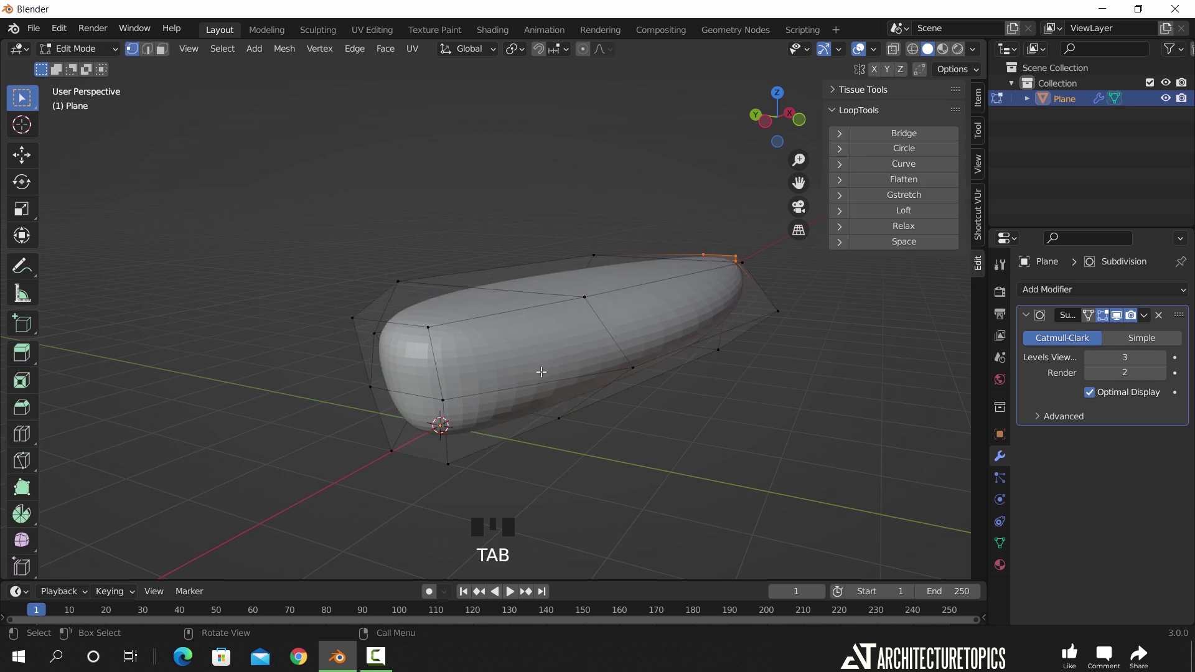
pyautogui.click(151, 58)
pyautogui.doubleClick(574, 373)
pyautogui.press('ctrl+b')
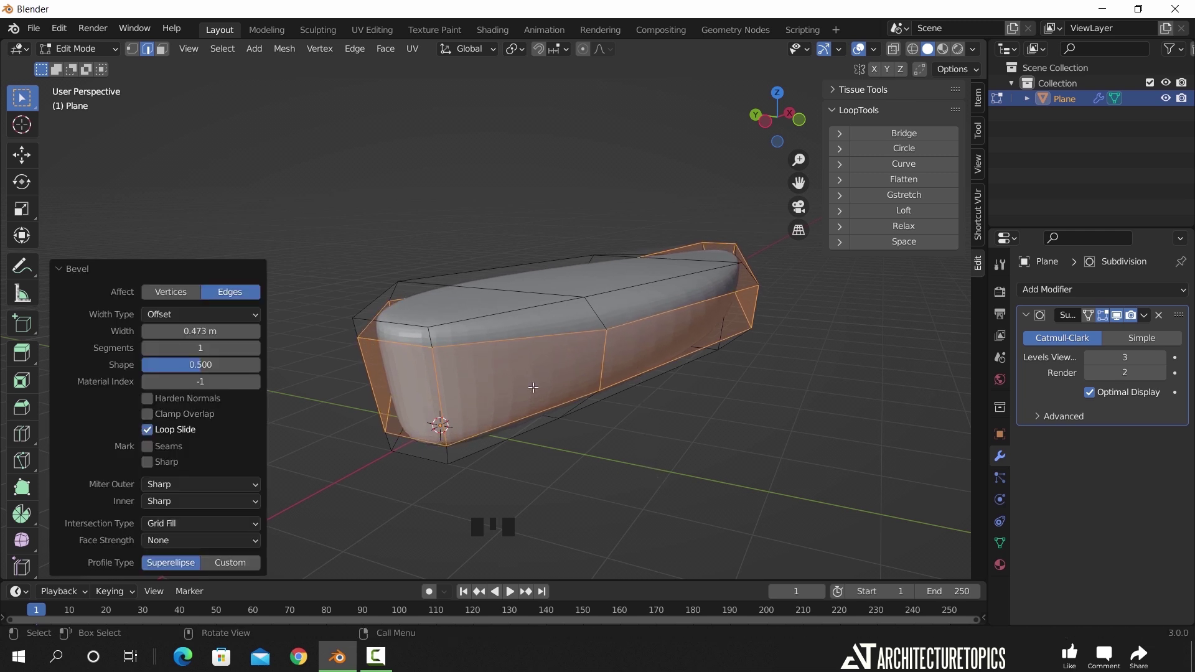
# - Add a loop cut near one end of the long body
pyautogui.press('Tab')
pyautogui.moveTo(556, 376); pyautogui.dragTo(382, 311)
pyautogui.press('Tab')
pyautogui.moveTo(342, 317); pyautogui.dragTo(324, 296)
pyautogui.press('ctrl+r')
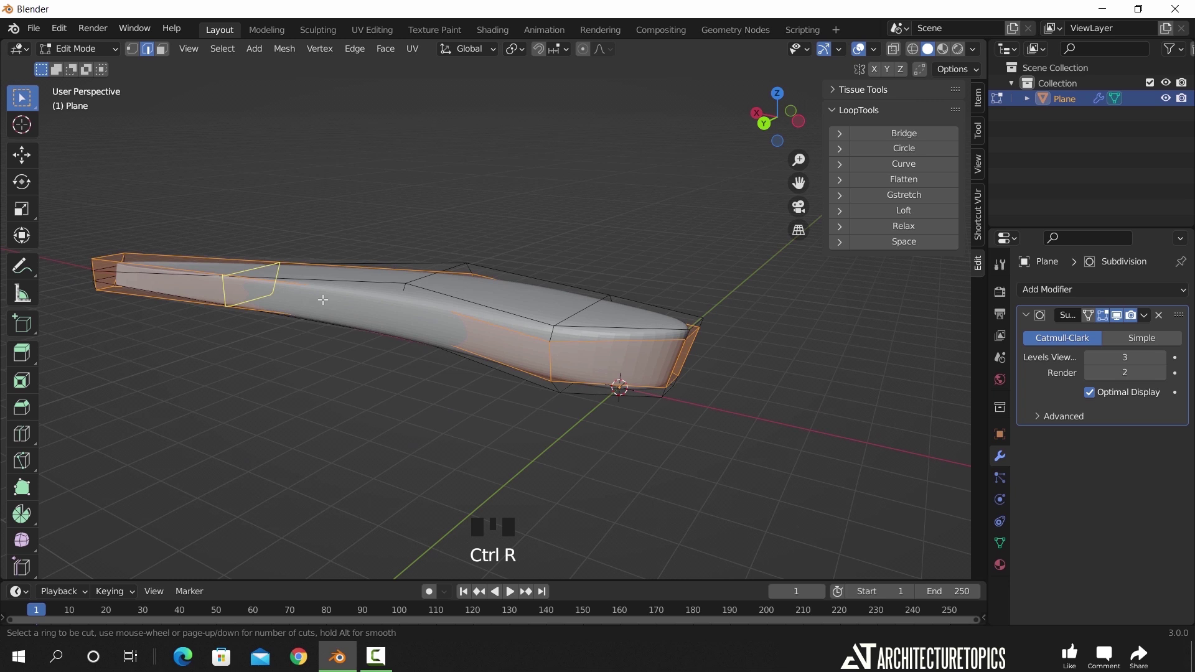
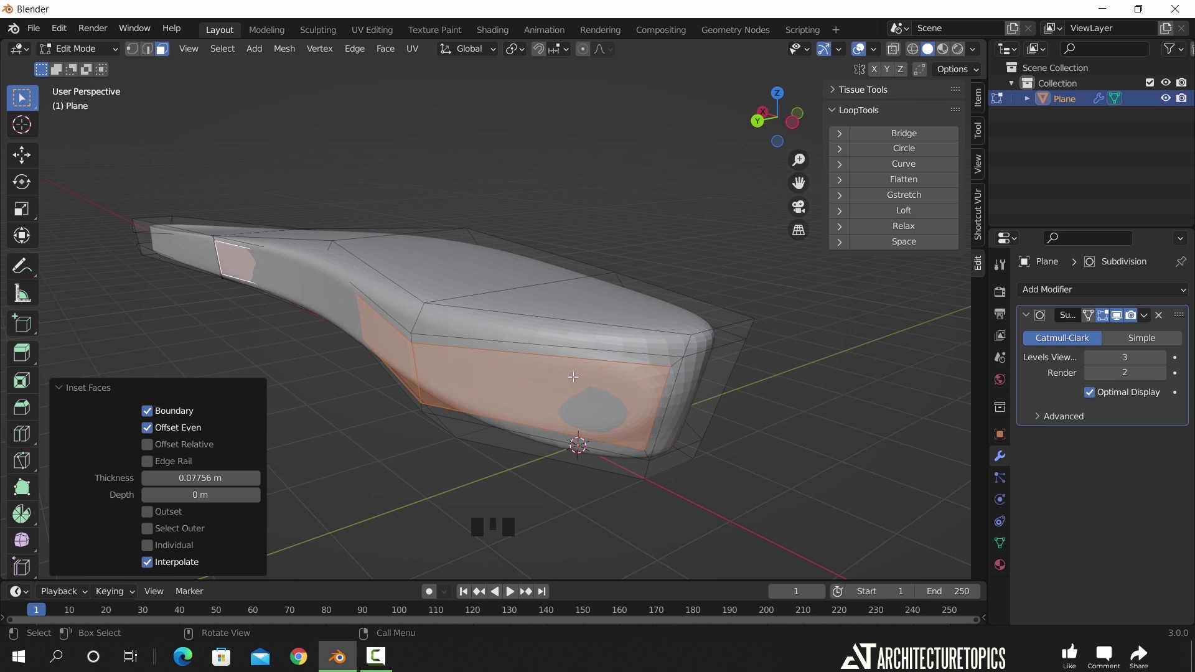
# - Inset the side faces into a second shallow oval recess
pyautogui.press('e')
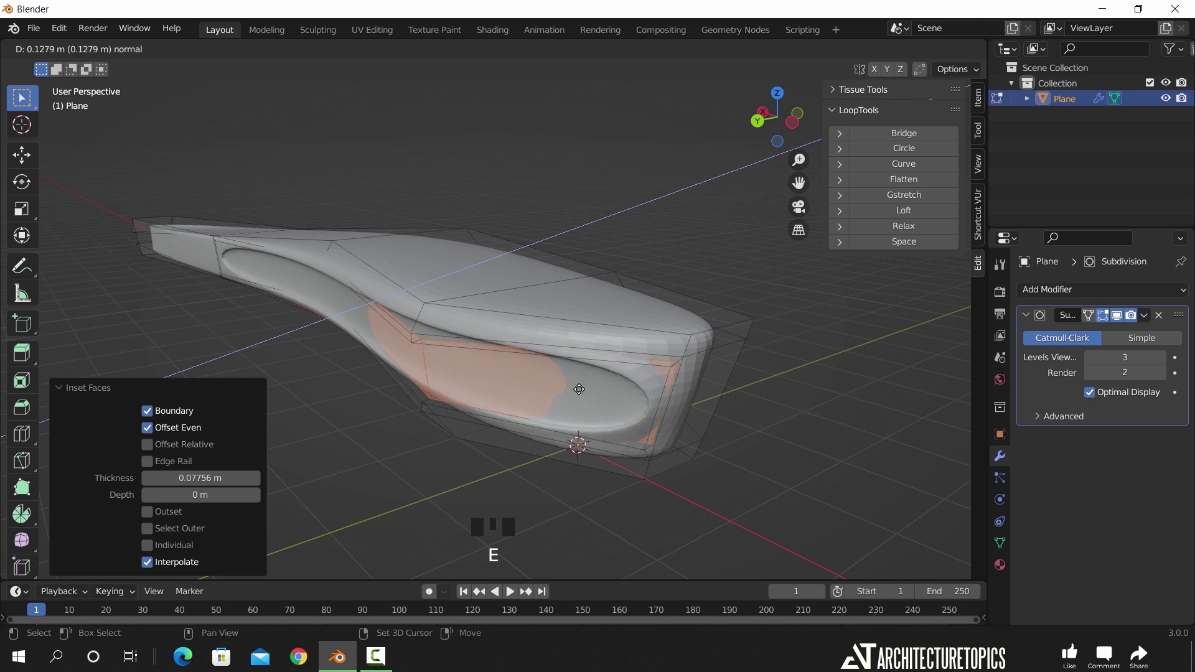
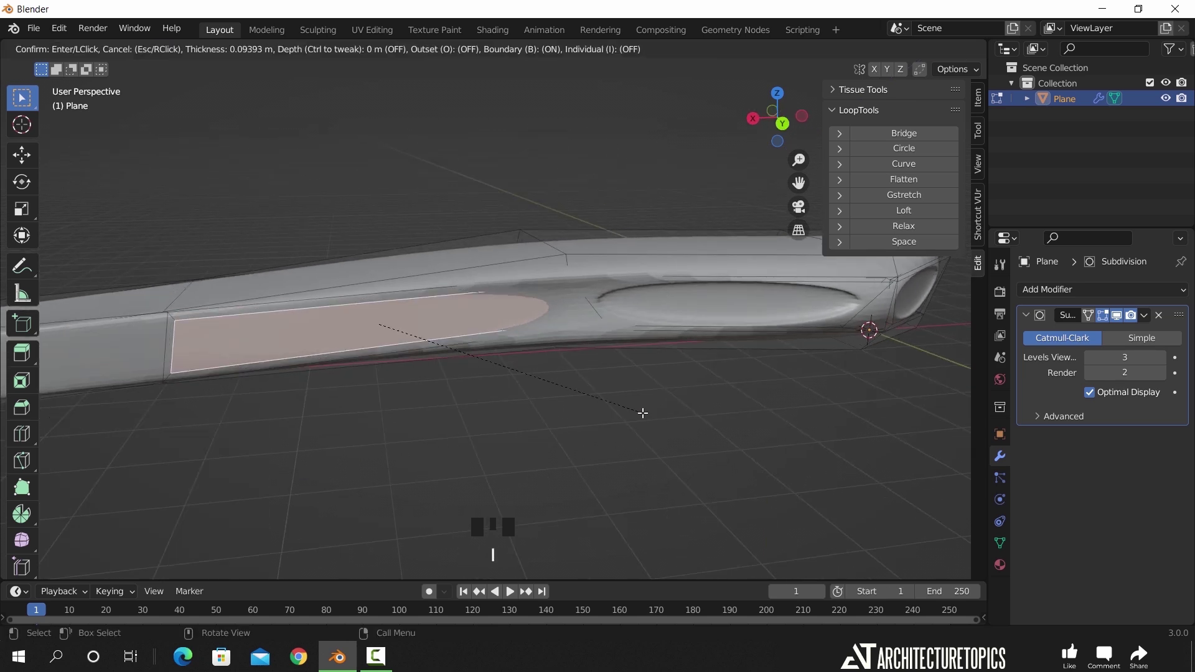
pyautogui.press('e')
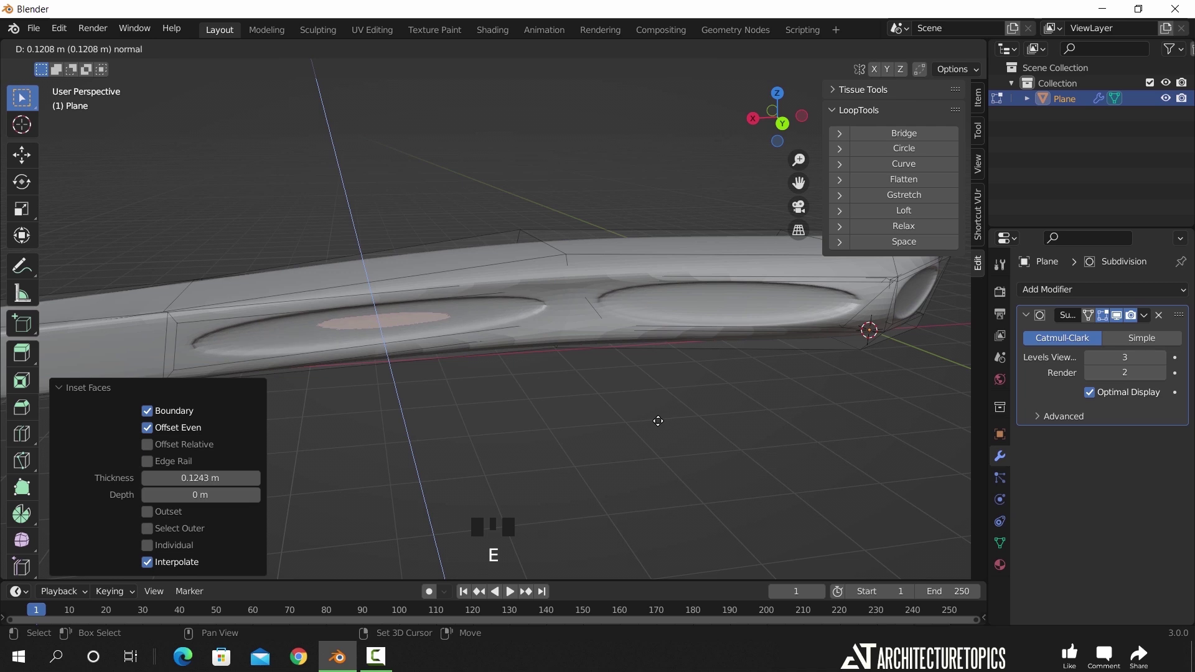
pyautogui.press('Tab')
pyautogui.scroll(-3)
# - Turn to the hull's blunt end and select its end face
pyautogui.moveTo(686, 404); pyautogui.dragTo(475, 327)
pyautogui.moveTo(462, 326); pyautogui.dragTo(531, 317)
pyautogui.scroll(3)
pyautogui.click(517, 362)
pyautogui.press('Tab')
pyautogui.click(481, 361)
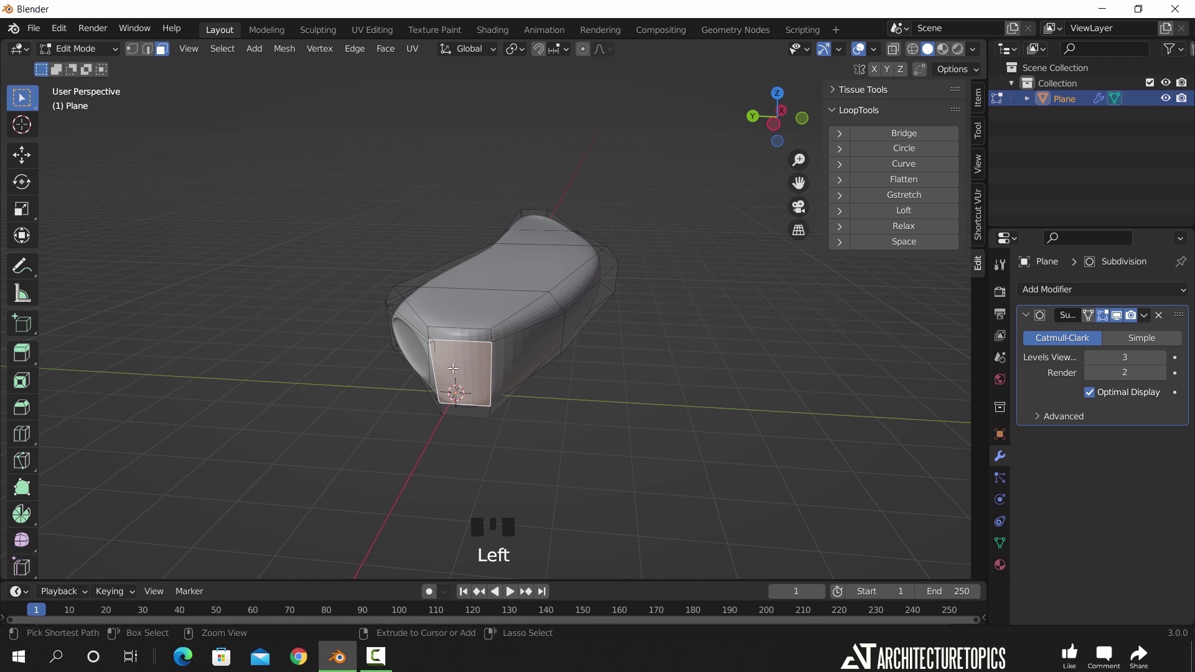
# - Cut a new edge loop across the hull and slide it toward the end
pyautogui.press('ctrl+r')
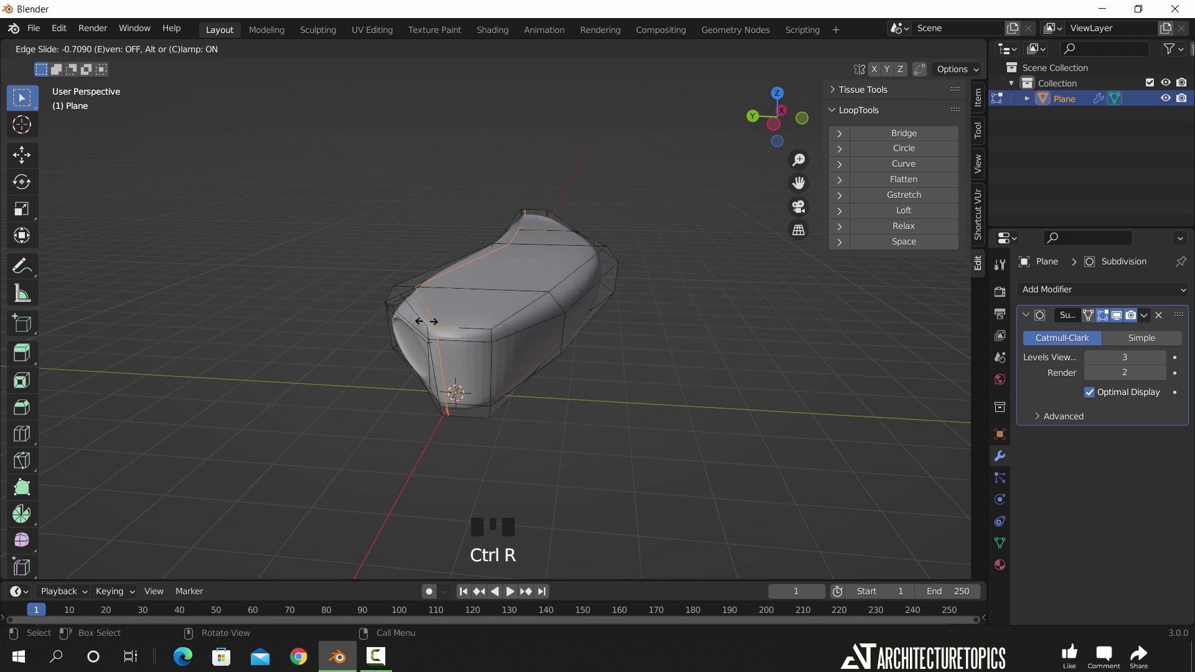
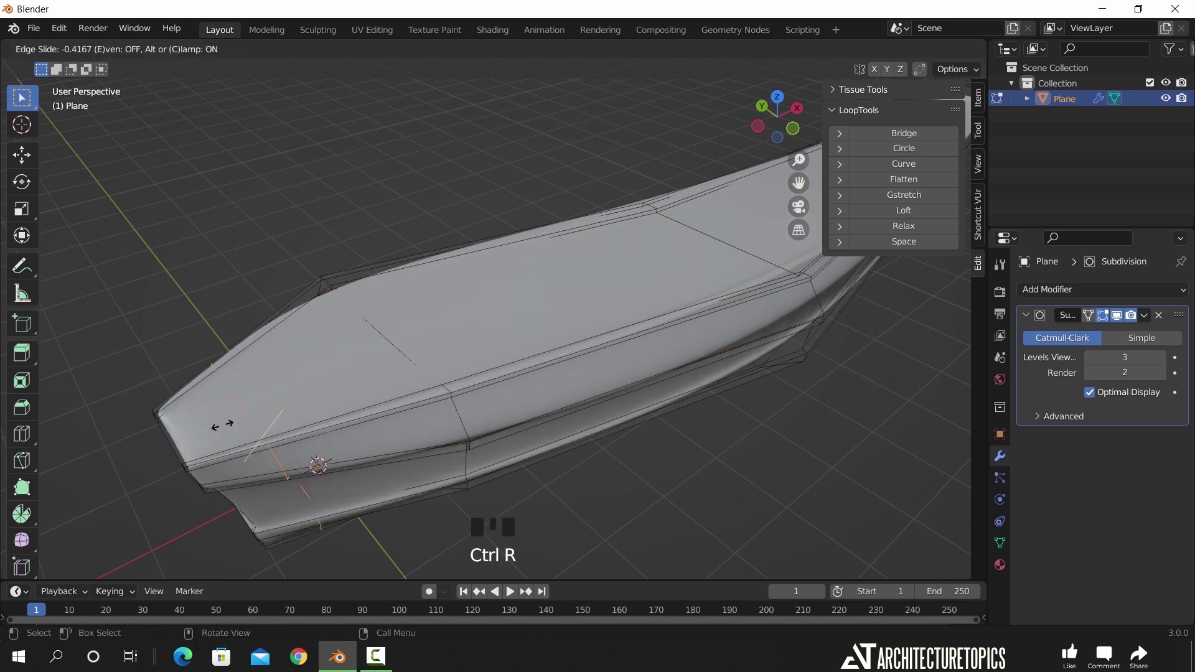
pyautogui.scroll(-3)
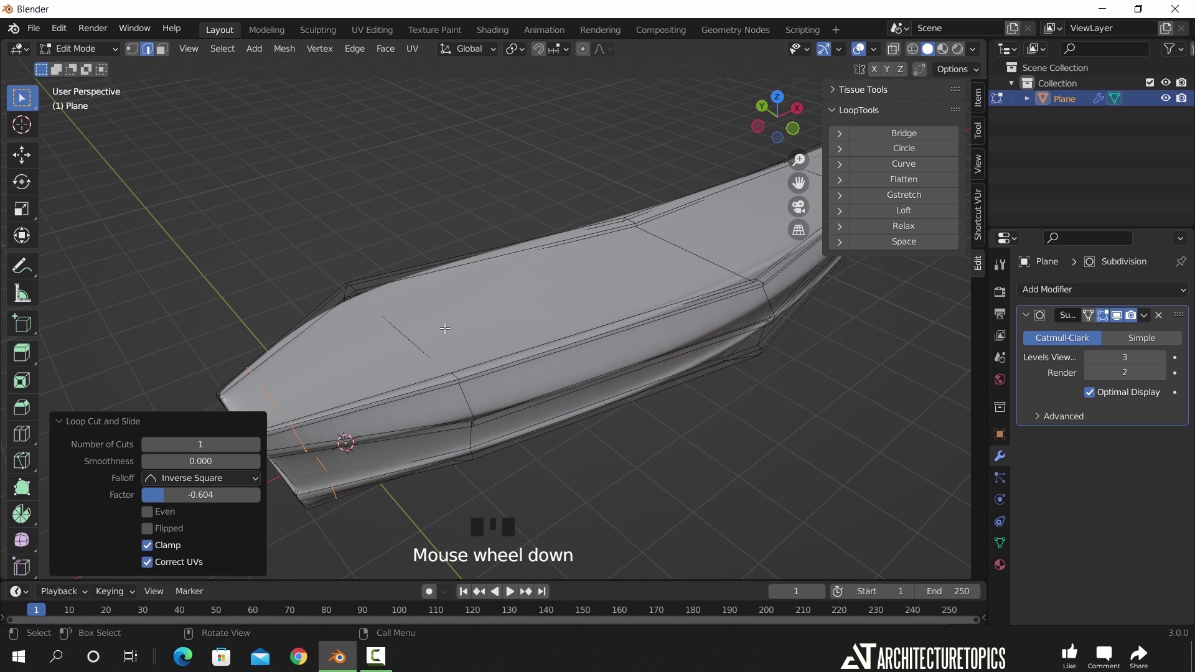
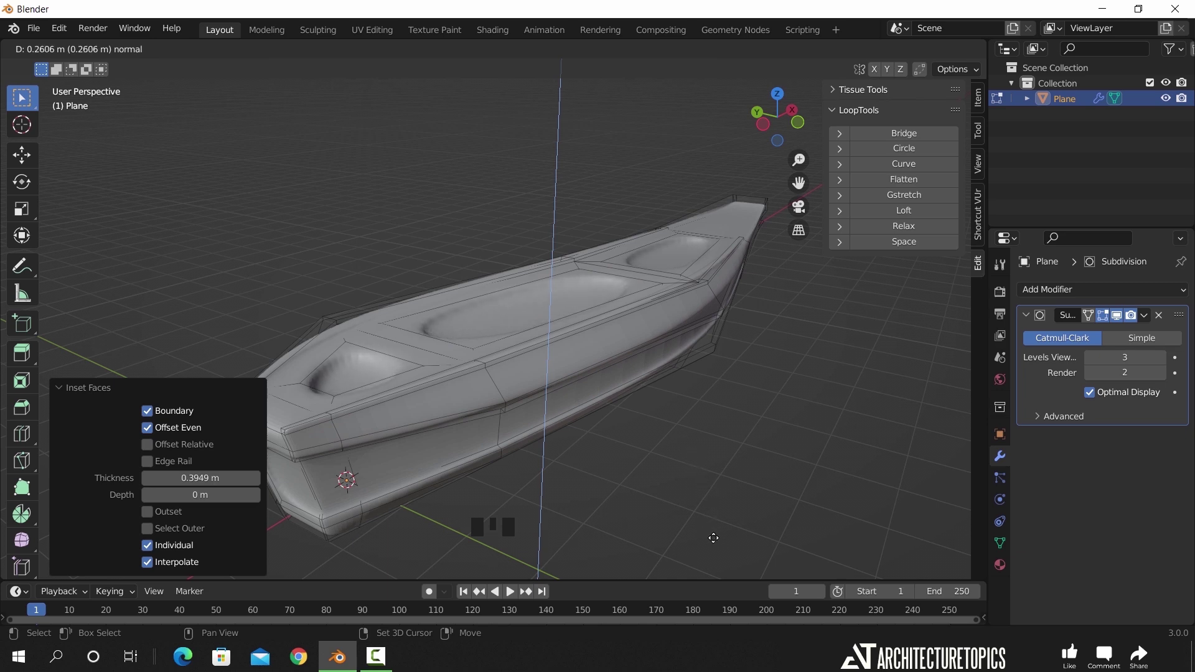
# - Orbit in close over the hull's inset deck recesses
pyautogui.press('Tab')
pyautogui.moveTo(621, 379); pyautogui.dragTo(655, 299)
pyautogui.click(655, 299)
pyautogui.moveTo(656, 299); pyautogui.dragTo(530, 343)
pyautogui.moveTo(530, 343); pyautogui.dragTo(599, 291)
pyautogui.moveTo(599, 290); pyautogui.dragTo(601, 289)
pyautogui.moveTo(603, 303); pyautogui.dragTo(579, 357)
pyautogui.scroll(3)
pyautogui.scroll(-3)
# - Select an edge on a recess rim, undoing a mistaken pick
pyautogui.click(568, 348)
pyautogui.press('Tab')
pyautogui.scroll(3)
pyautogui.click(692, 271)
pyautogui.press('ctrl+z')
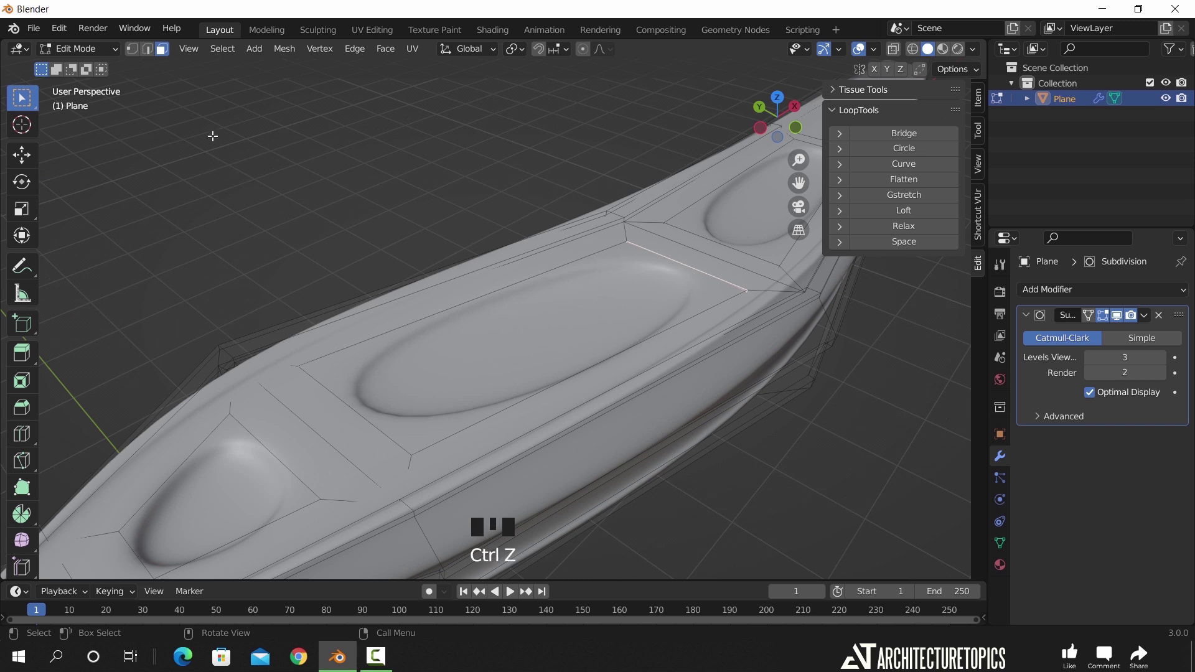
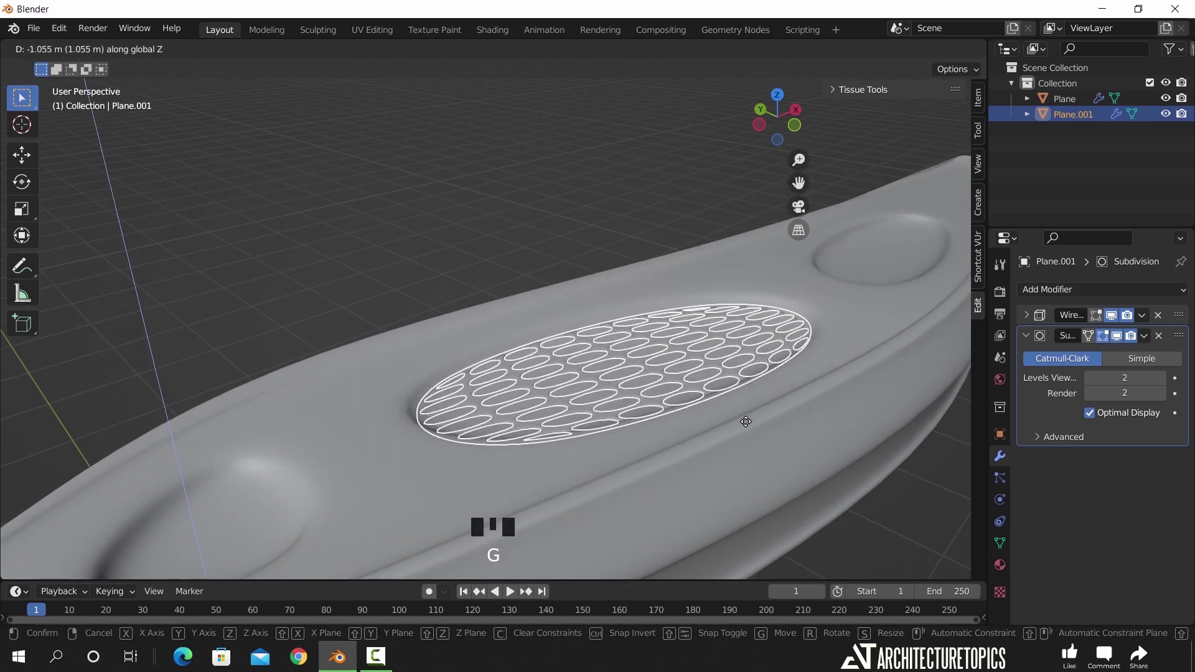
# - Lower the perforated panel into the recess and frame the view over it from above
pyautogui.click(547, 195)
pyautogui.click(627, 372)
pyautogui.press('g')
pyautogui.click(503, 171)
pyautogui.moveTo(548, 233); pyautogui.dragTo(639, 266)
pyautogui.scroll(3)
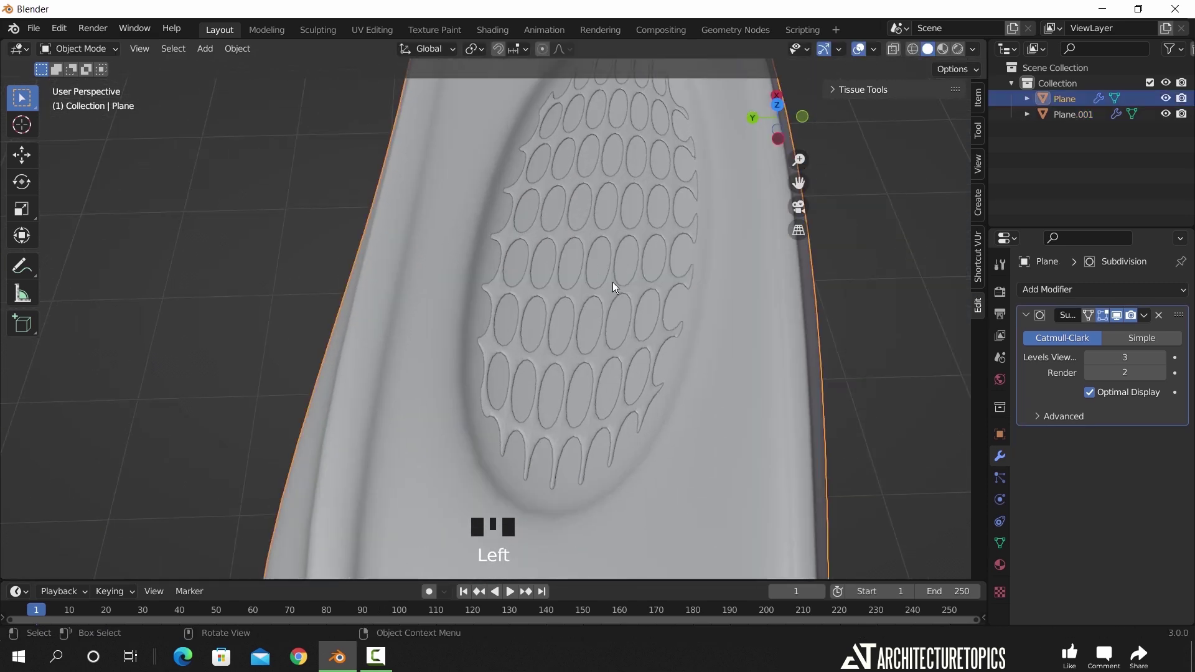
# - Move Plane.001 along the hull and stretch it along Y to fill the recess
pyautogui.click(601, 291)
pyautogui.press('g')
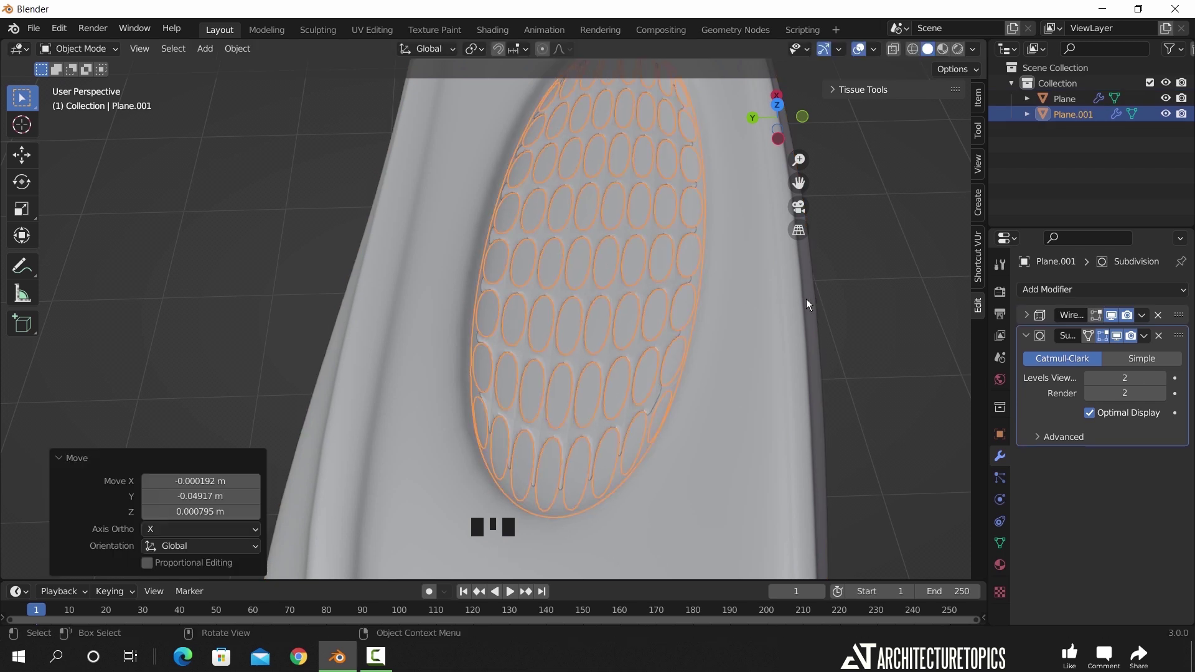
pyautogui.press('s')
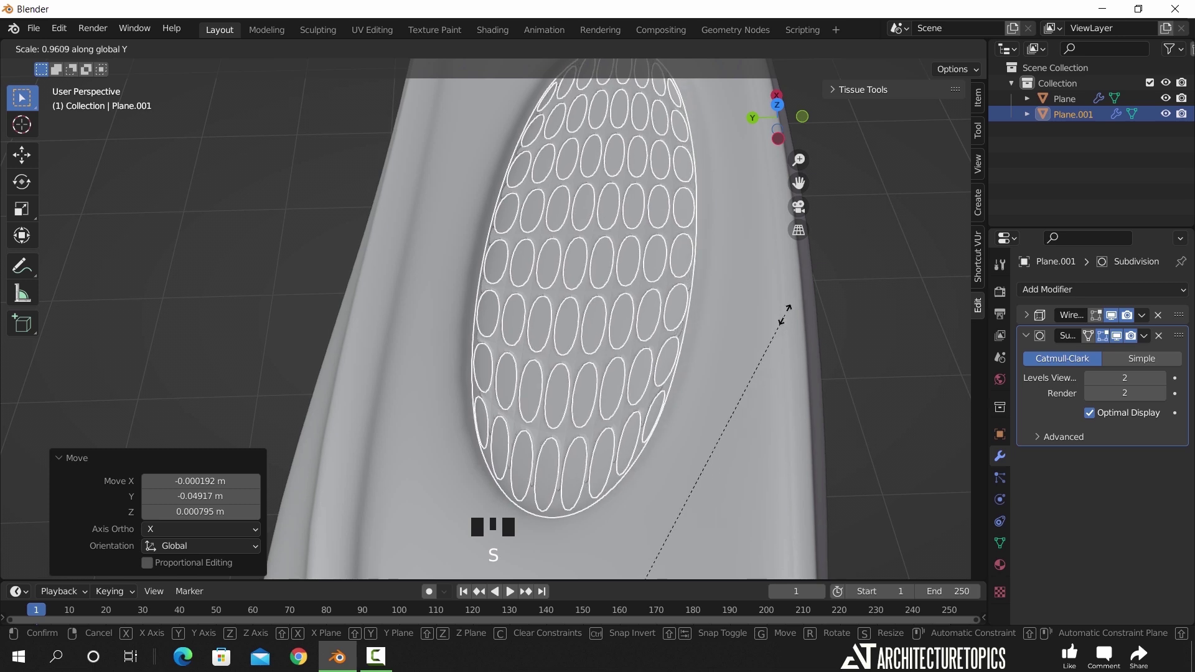
pyautogui.scroll(-3)
# - Orbit out to review the whole hull and deselect the panel
pyautogui.moveTo(823, 317); pyautogui.dragTo(836, 342)
pyautogui.moveTo(787, 390); pyautogui.dragTo(767, 325)
pyautogui.scroll(-3)
pyautogui.moveTo(728, 353); pyautogui.dragTo(1035, 347)
pyautogui.click(1035, 347)
pyautogui.moveTo(693, 389); pyautogui.dragTo(741, 374)
# - Enable viewport Cavity shading with Type set to Screen, then bring up the Add menu
pyautogui.scroll(-3)
pyautogui.moveTo(777, 351); pyautogui.dragTo(976, 54)
pyautogui.moveTo(976, 54); pyautogui.dragTo(1020, 427)
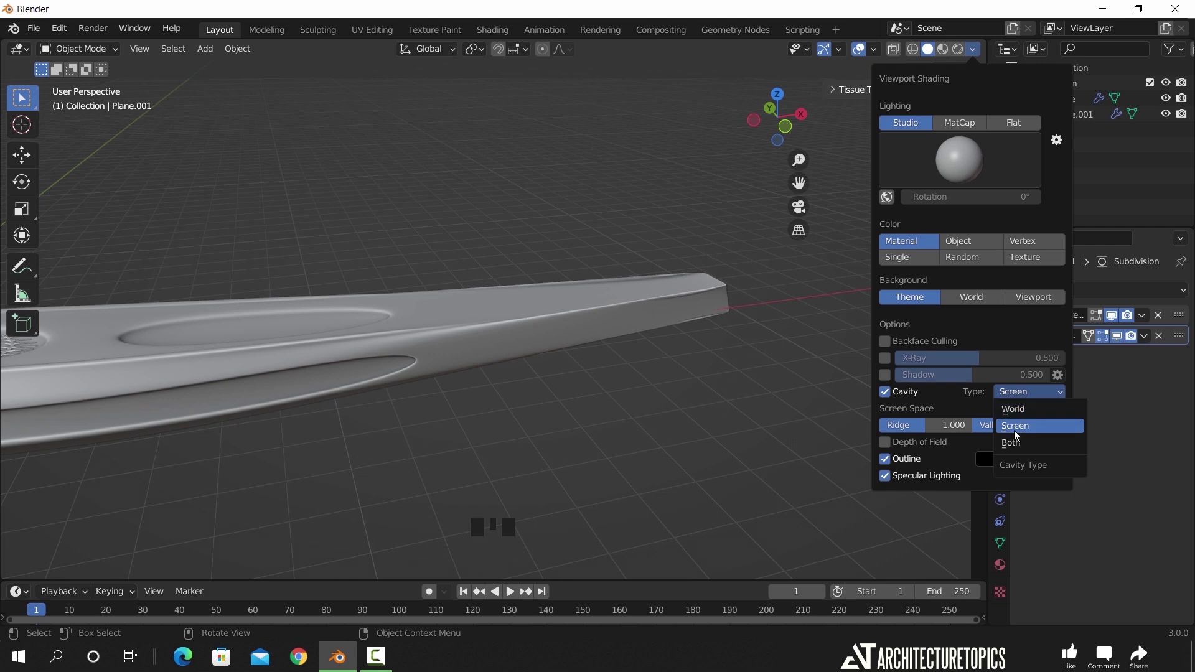
pyautogui.moveTo(263, 413); pyautogui.dragTo(463, 360)
pyautogui.click(462, 361)
pyautogui.moveTo(474, 372); pyautogui.dragTo(428, 400)
pyautogui.scroll(-3)
pyautogui.press('shift+a')
# - Add a mesh plane and scale it up large as a ground surface under the hull
pyautogui.moveTo(661, 437); pyautogui.dragTo(570, 442)
pyautogui.press('s')
pyautogui.press('s')
pyautogui.press('g')
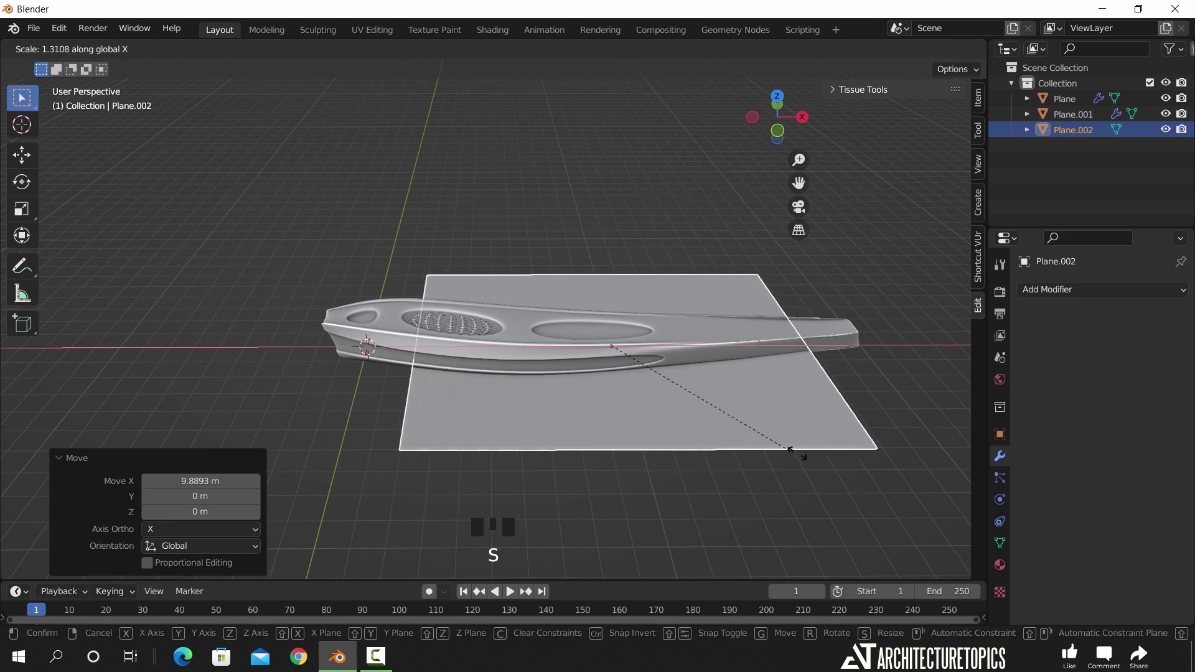
pyautogui.press('s')
# - Orbit to a low view of the hull sitting on the ground plane
pyautogui.moveTo(731, 449); pyautogui.dragTo(840, 419)
pyautogui.moveTo(625, 350); pyautogui.dragTo(643, 368)
pyautogui.scroll(3)
pyautogui.moveTo(568, 423); pyautogui.dragTo(601, 420)
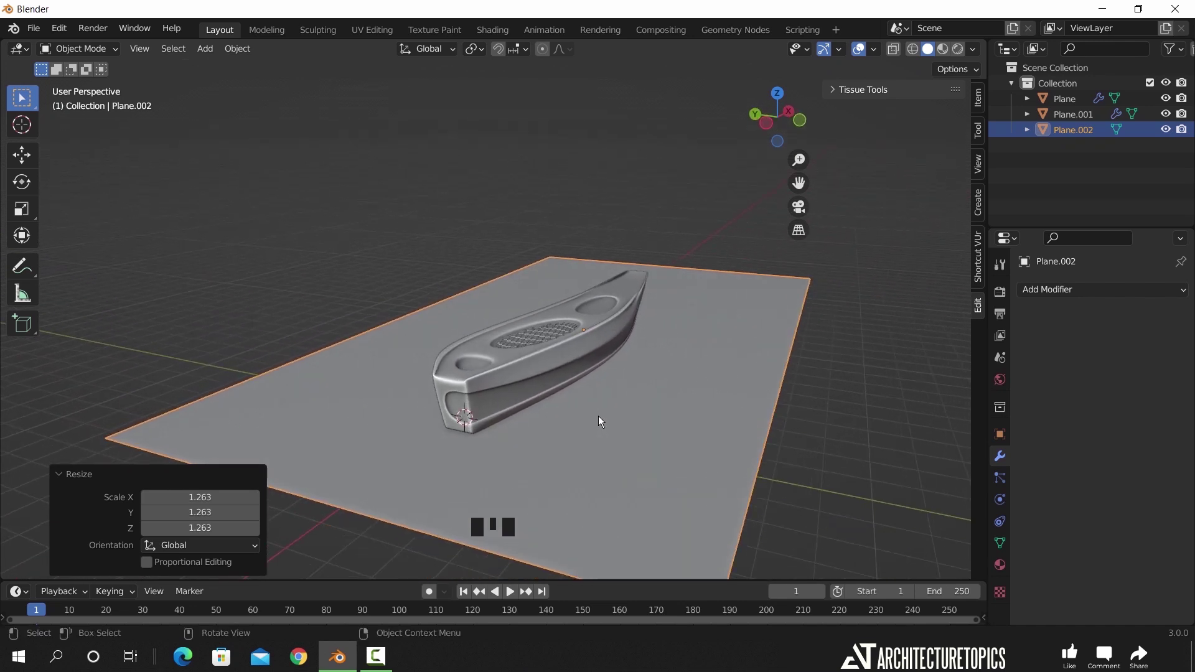
pyautogui.moveTo(602, 420); pyautogui.dragTo(638, 416)
pyautogui.moveTo(665, 432); pyautogui.dragTo(786, 411)
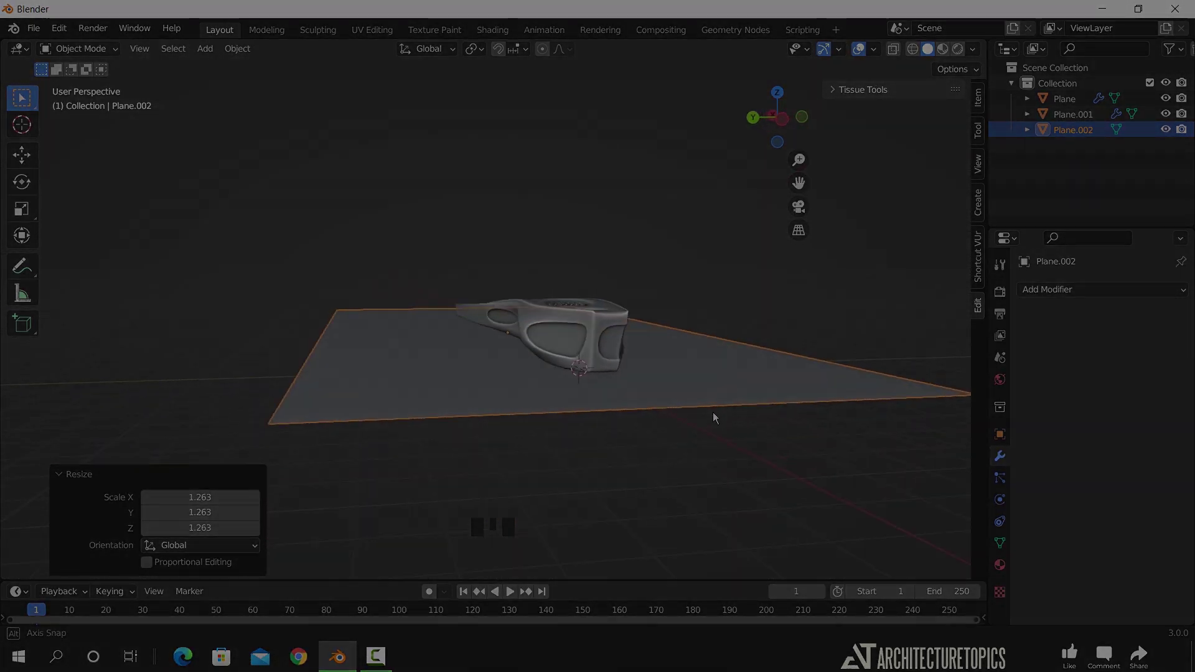
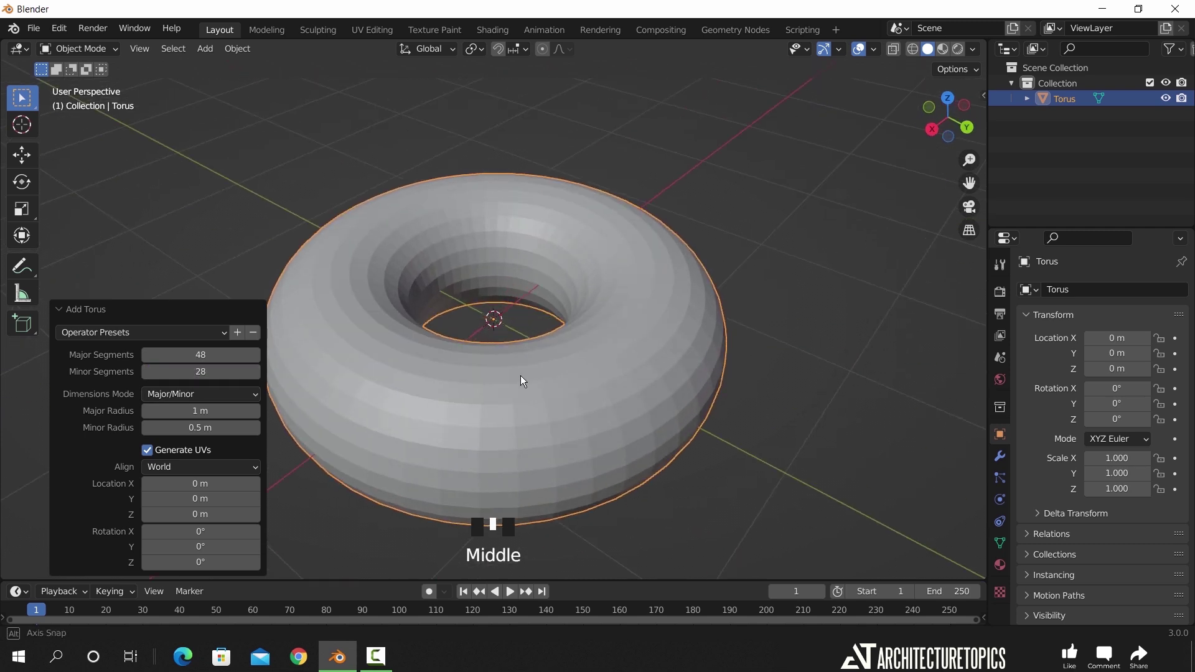
# - Add a torus and lift it along Z in front view so it rests on the ground grid
pyautogui.click(668, 343)
pyautogui.press('KP_1')
pyautogui.press('g')
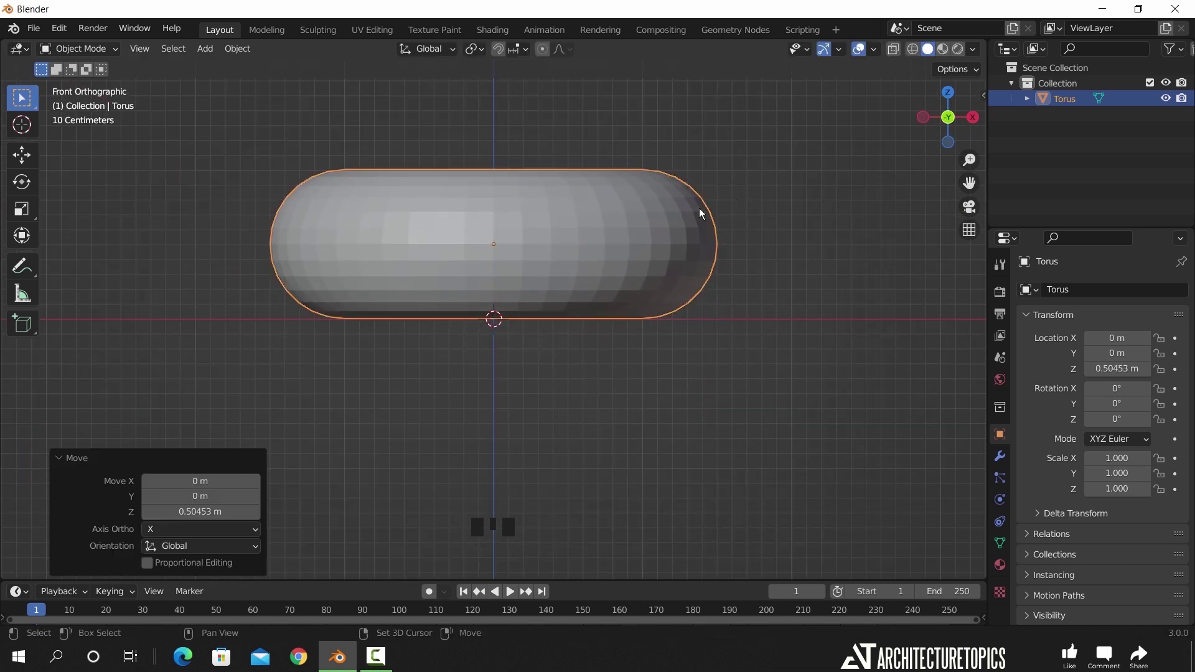
pyautogui.moveTo(522, 287); pyautogui.dragTo(585, 299)
pyautogui.scroll(-3)
pyautogui.moveTo(535, 289); pyautogui.dragTo(591, 344)
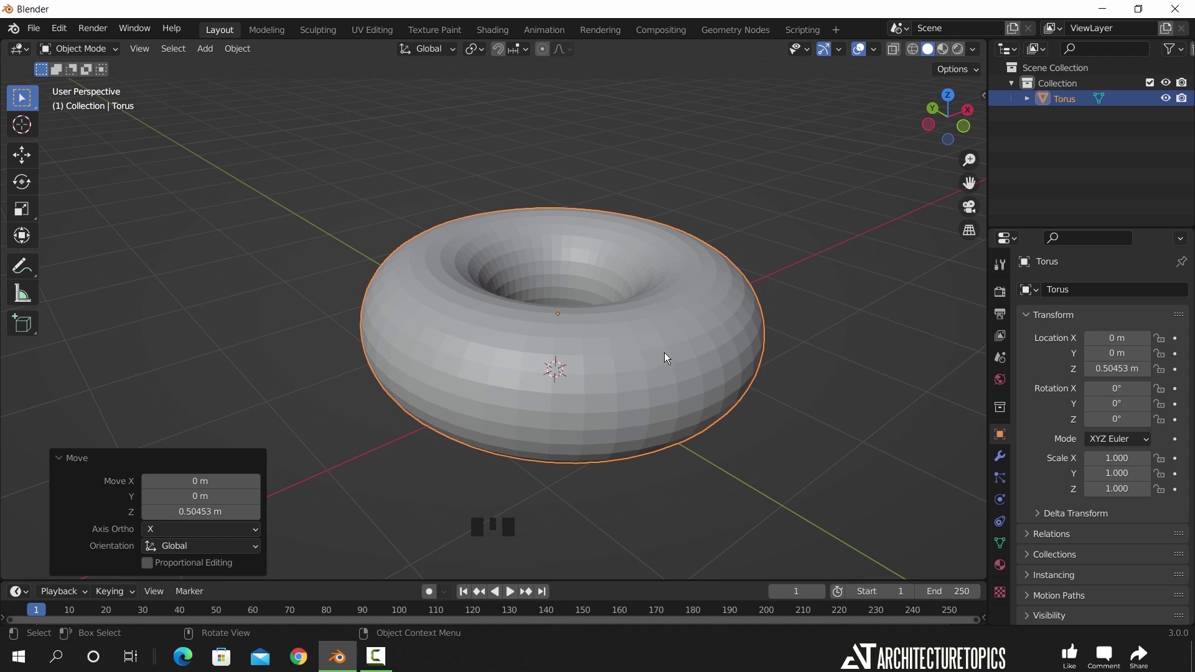
# - Add a Lattice modifier to the torus
pyautogui.click(667, 356)
pyautogui.click(1008, 451)
pyautogui.moveTo(1092, 295); pyautogui.dragTo(1035, 434)
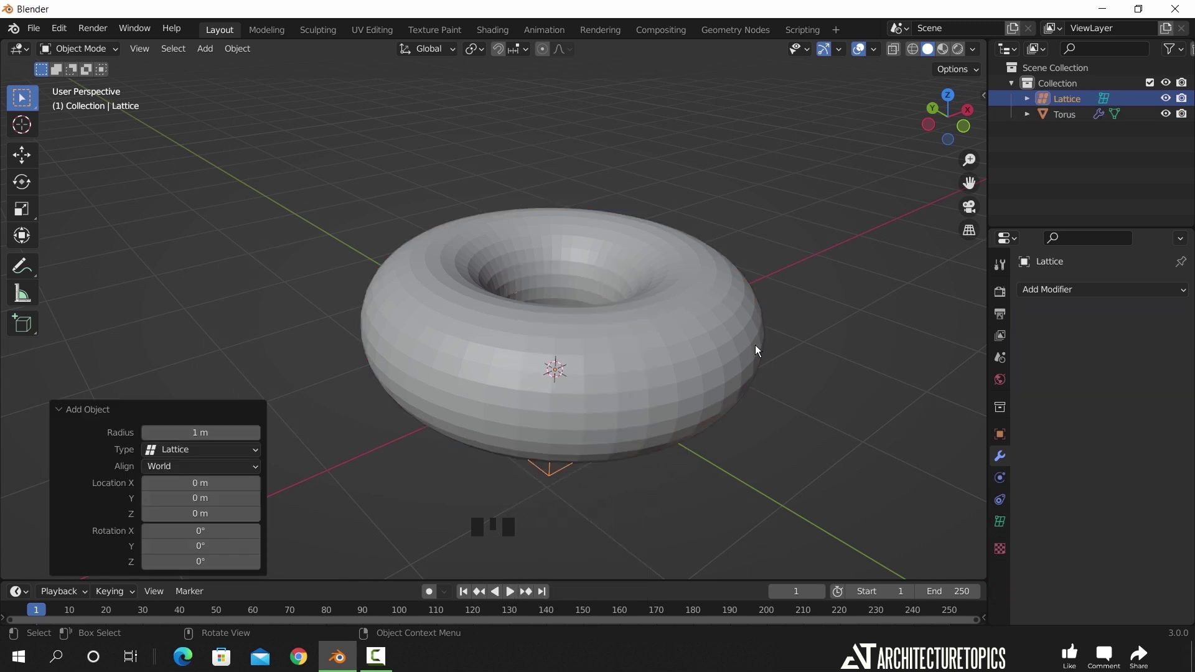
# - Position the new lattice on the torus and scale it, wider horizontally, to enclose it
pyautogui.press('KP_1')
pyautogui.press('z')
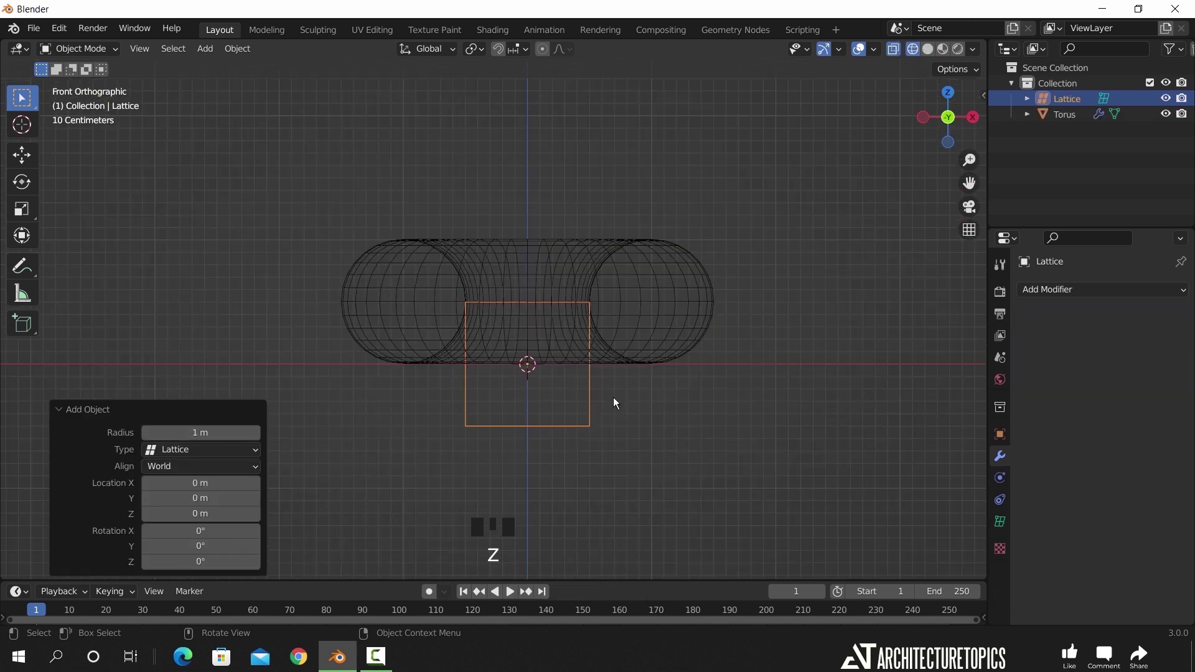
pyautogui.press('g')
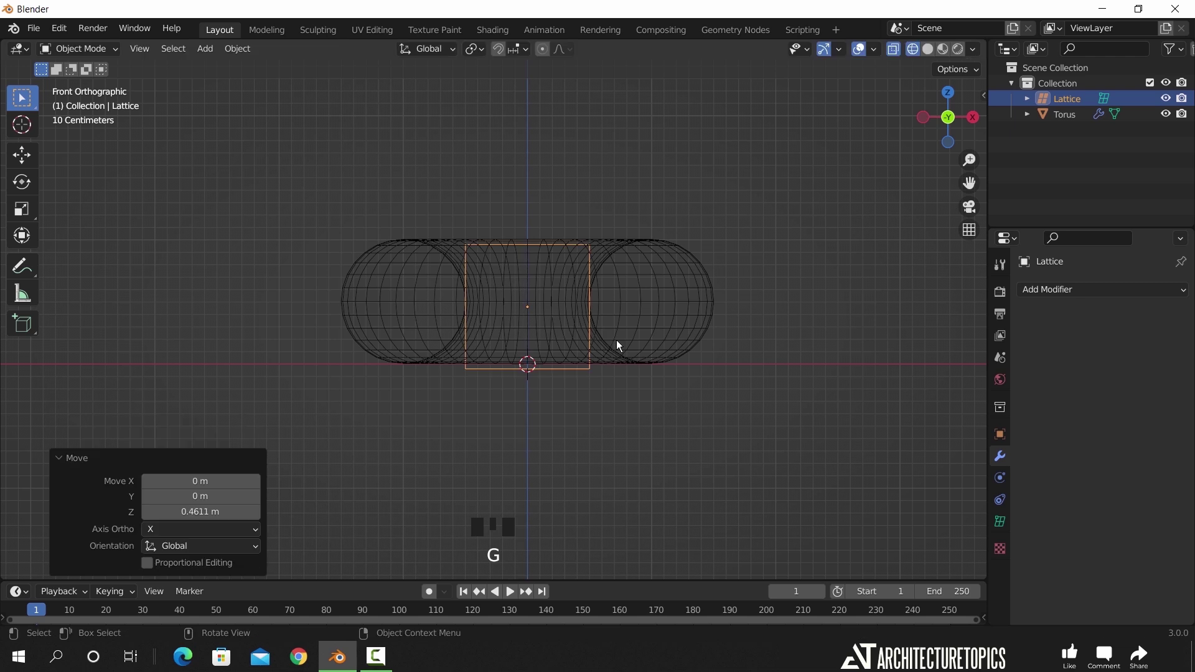
pyautogui.press('g')
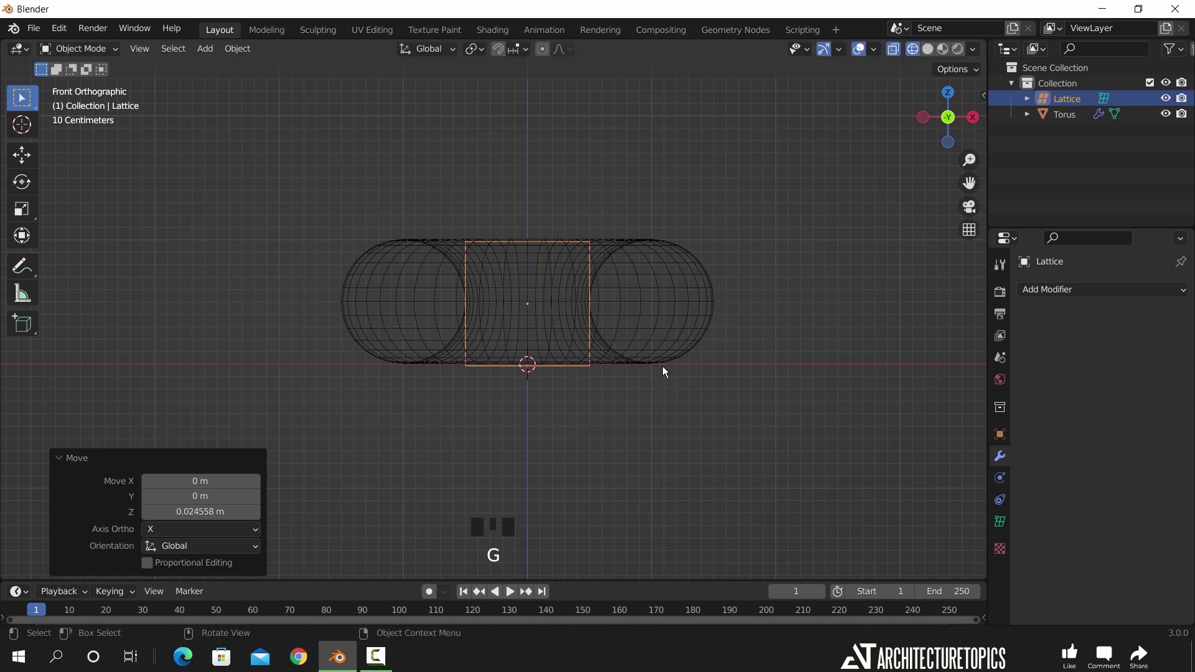
pyautogui.press('s')
pyautogui.press('s')
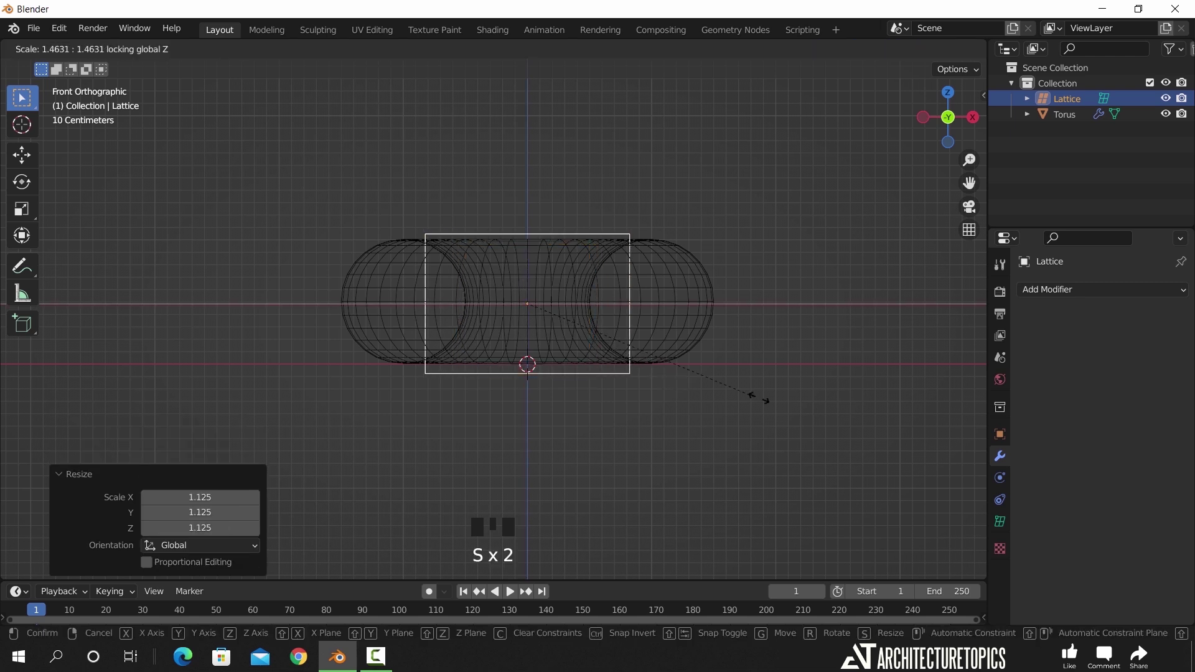
pyautogui.moveTo(580, 288); pyautogui.dragTo(786, 354)
pyautogui.press('z')
pyautogui.moveTo(788, 371); pyautogui.dragTo(1001, 516)
# - Set the lattice Resolution U/V/W to 3
pyautogui.click(1001, 516)
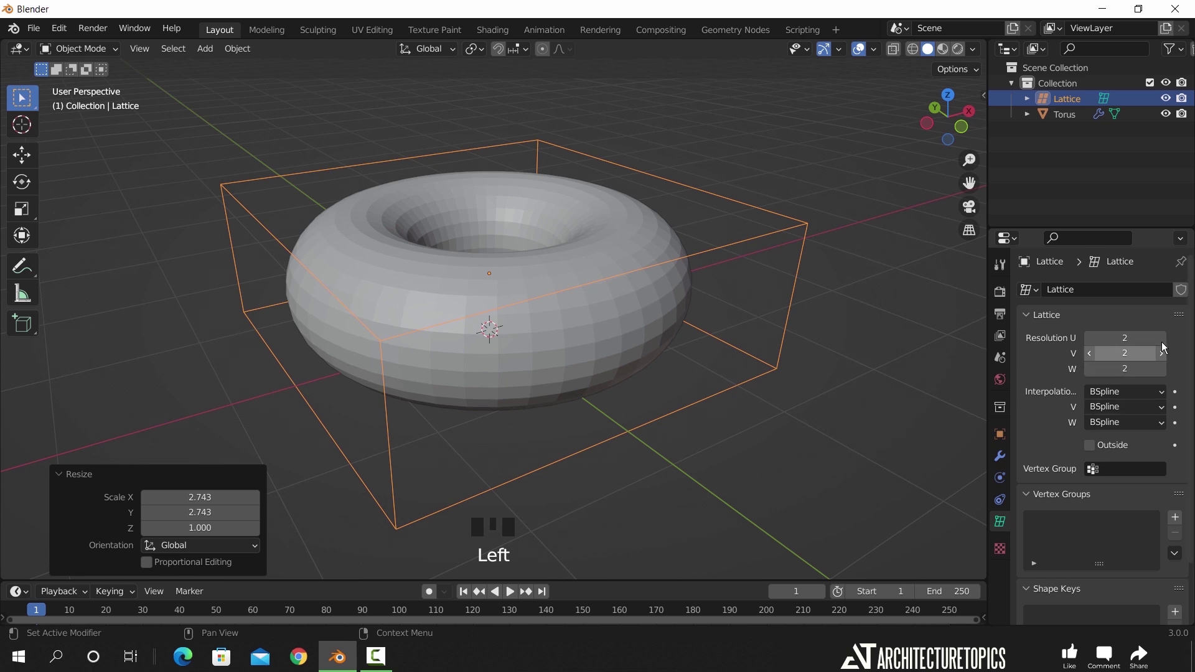
pyautogui.moveTo(1172, 343); pyautogui.dragTo(333, 104)
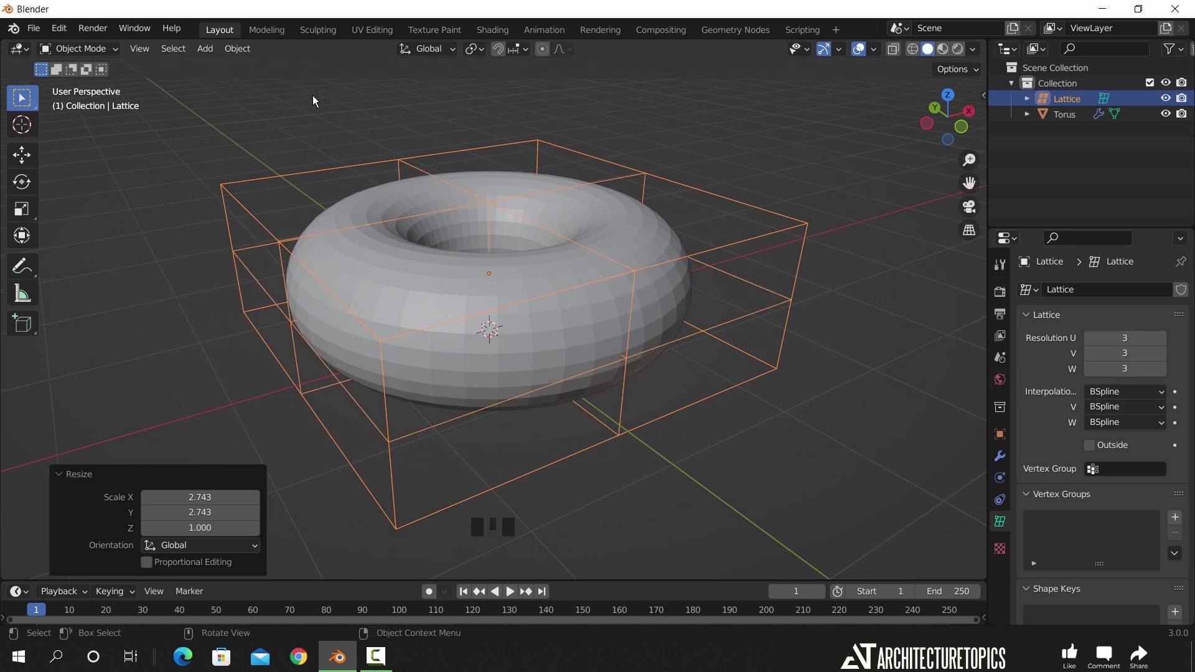
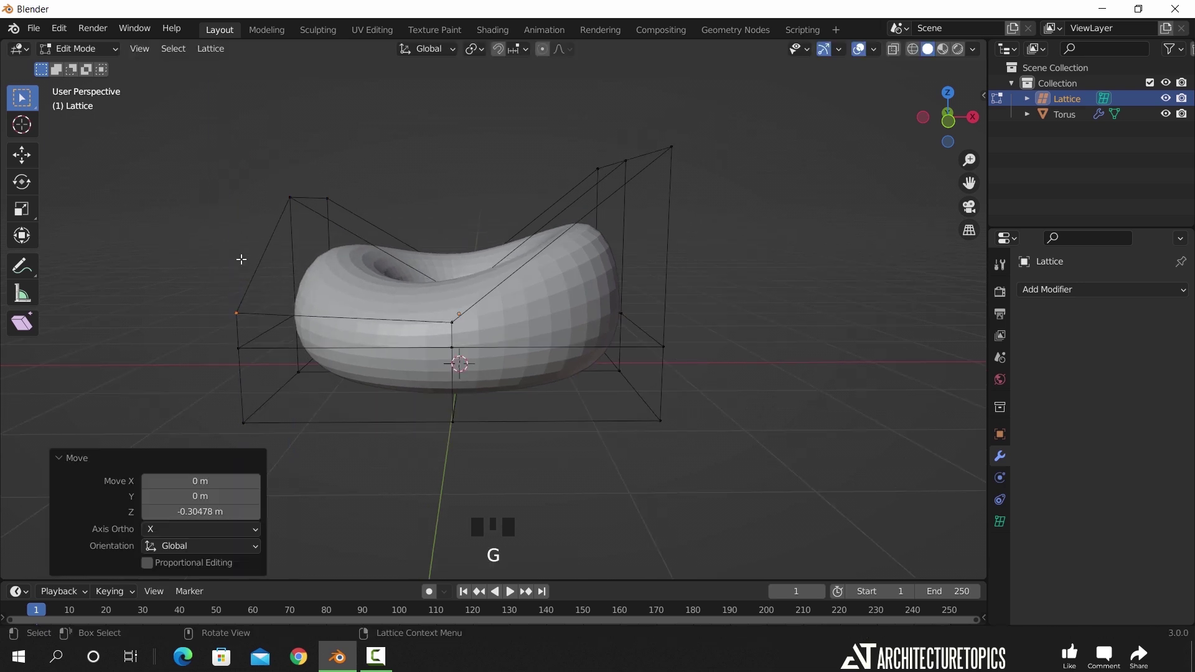
# - Move the left-end lattice points to bend the torus, then apply the Lattice modifier
pyautogui.moveTo(394, 261); pyautogui.dragTo(711, 284)
pyautogui.press('Tab')
pyautogui.click(819, 319)
pyautogui.click(610, 292)
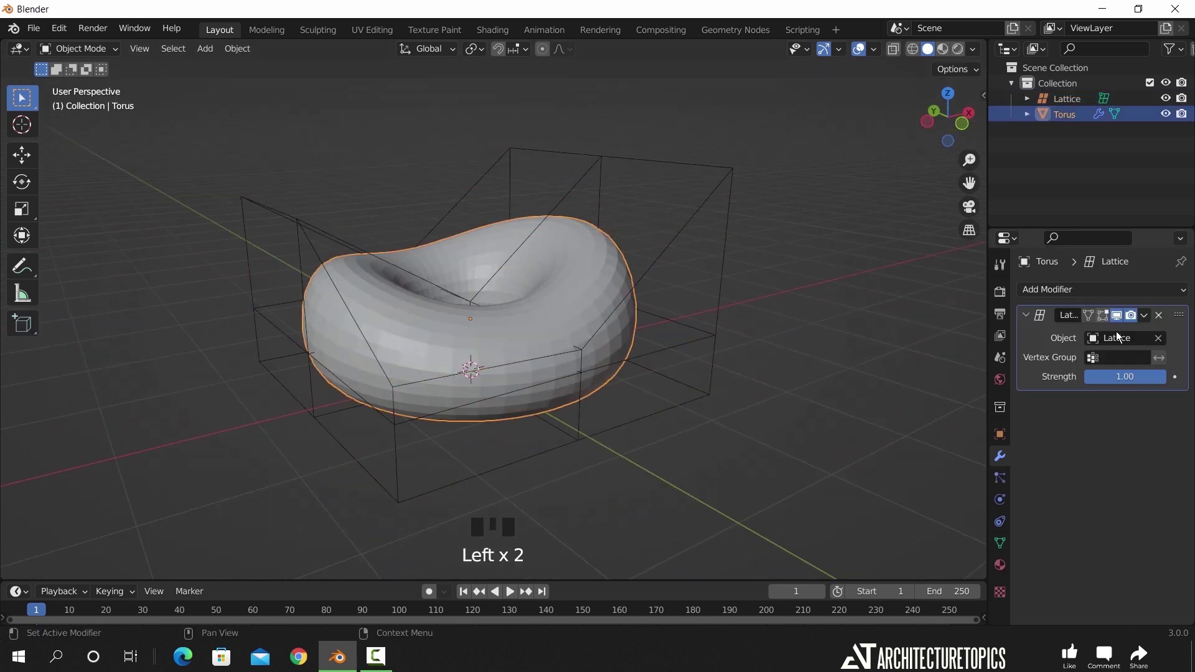
# - Hide the lattice in the outliner and enter Edit Mode on the torus
pyautogui.moveTo(1150, 320); pyautogui.dragTo(728, 266)
pyautogui.moveTo(1173, 97); pyautogui.dragTo(1124, 123)
pyautogui.moveTo(702, 285); pyautogui.dragTo(577, 333)
pyautogui.click(577, 333)
pyautogui.moveTo(562, 393); pyautogui.dragTo(578, 354)
pyautogui.scroll(3)
pyautogui.press('Tab')
# - Select the underside edge loop and the band of faces inside it
pyautogui.click(152, 53)
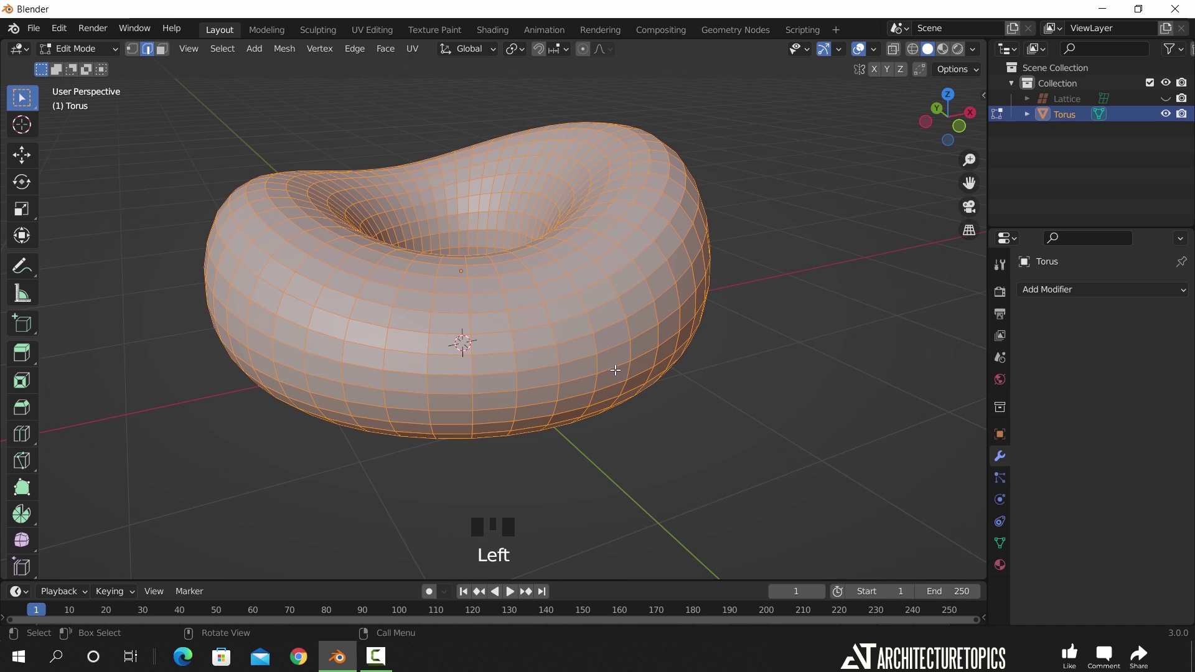
pyautogui.click(617, 379)
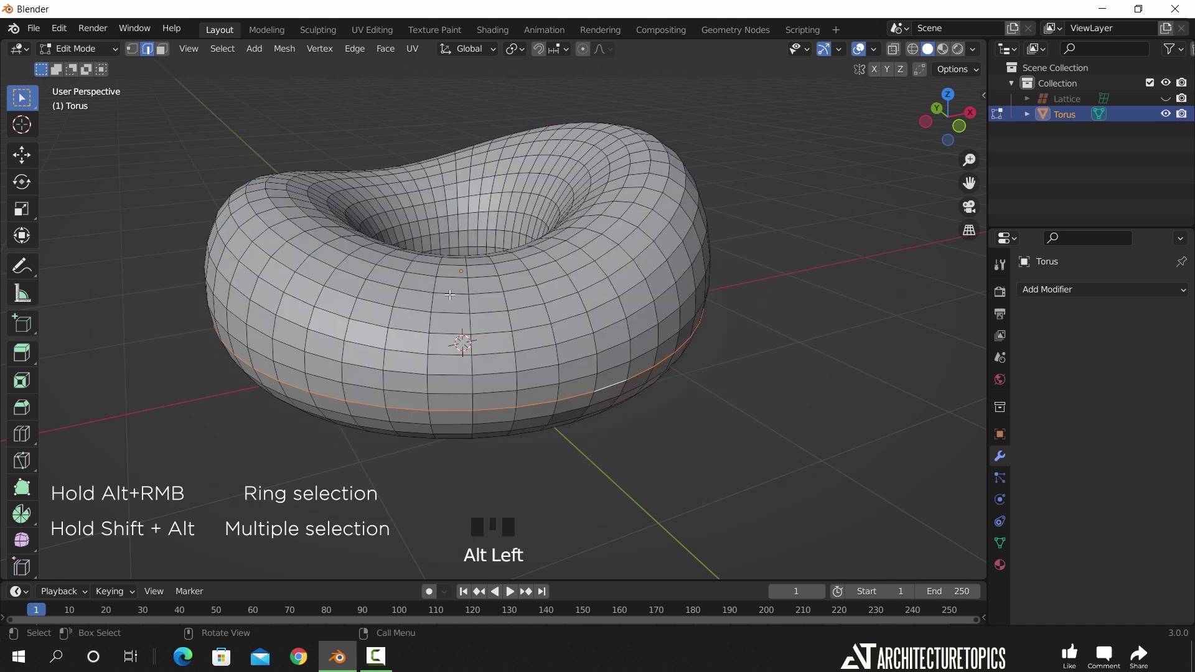
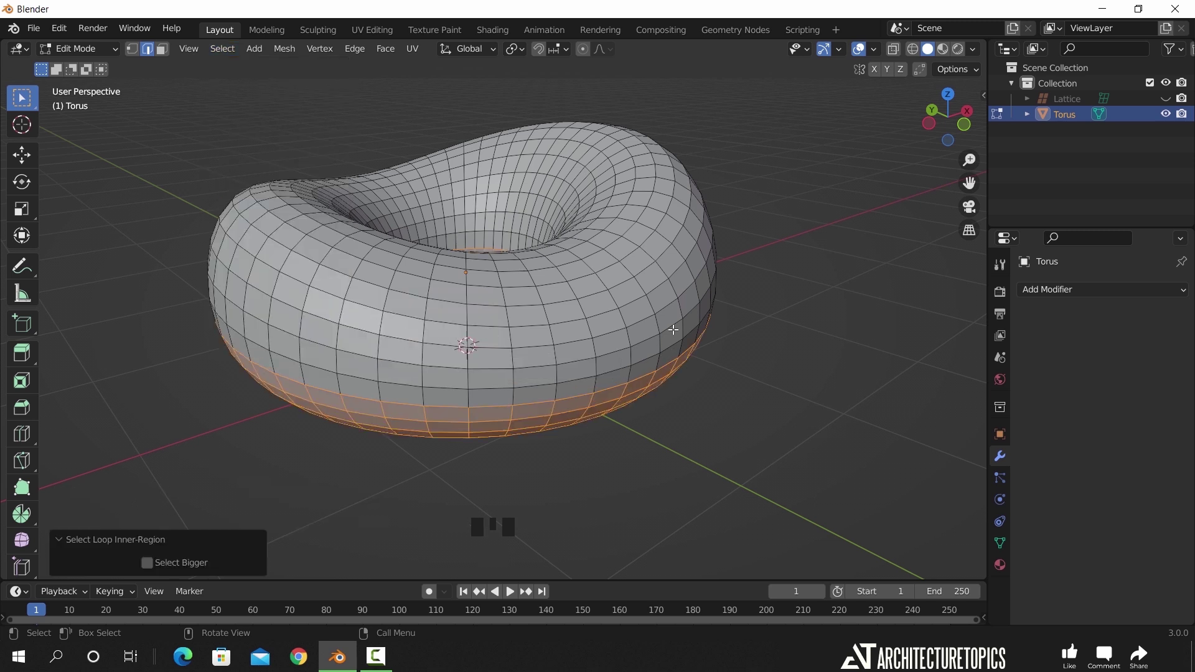
pyautogui.press('3')
pyautogui.press('p')
pyautogui.press('Tab')
# - Separate the selected underside faces into Torus.001 and return to Object Mode
pyautogui.click(656, 310)
pyautogui.press('g')
pyautogui.click(686, 220)
pyautogui.press('g')
pyautogui.moveTo(708, 217); pyautogui.dragTo(652, 252)
pyautogui.press('Tab')
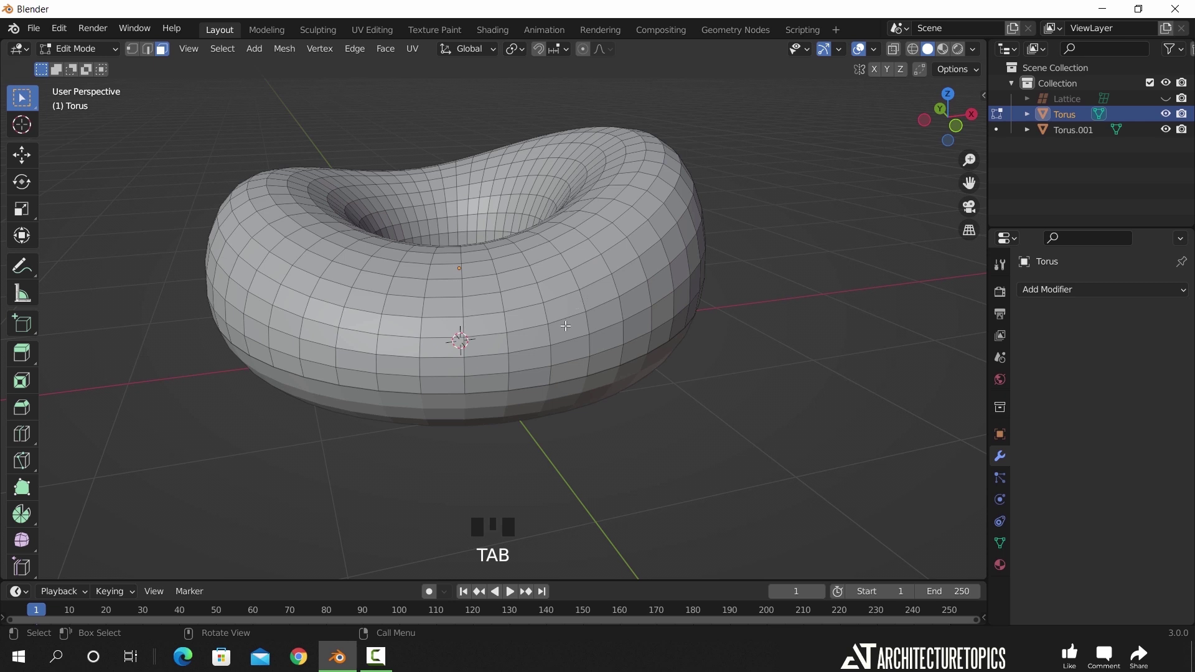
pyautogui.press('Tab')
pyautogui.moveTo(543, 304); pyautogui.dragTo(584, 310)
pyautogui.scroll(3)
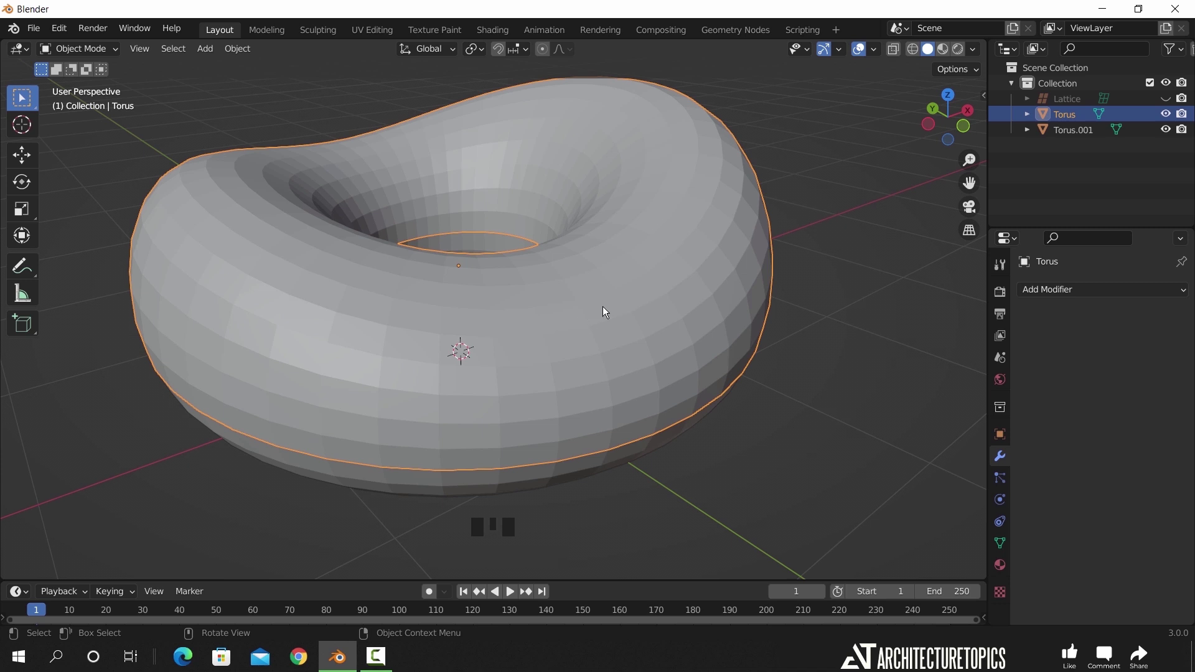
# - Poke all faces, then apply an Un-Subdivide Decimate to form a diagonal diamond grid
pyautogui.press('Tab')
pyautogui.press('a')
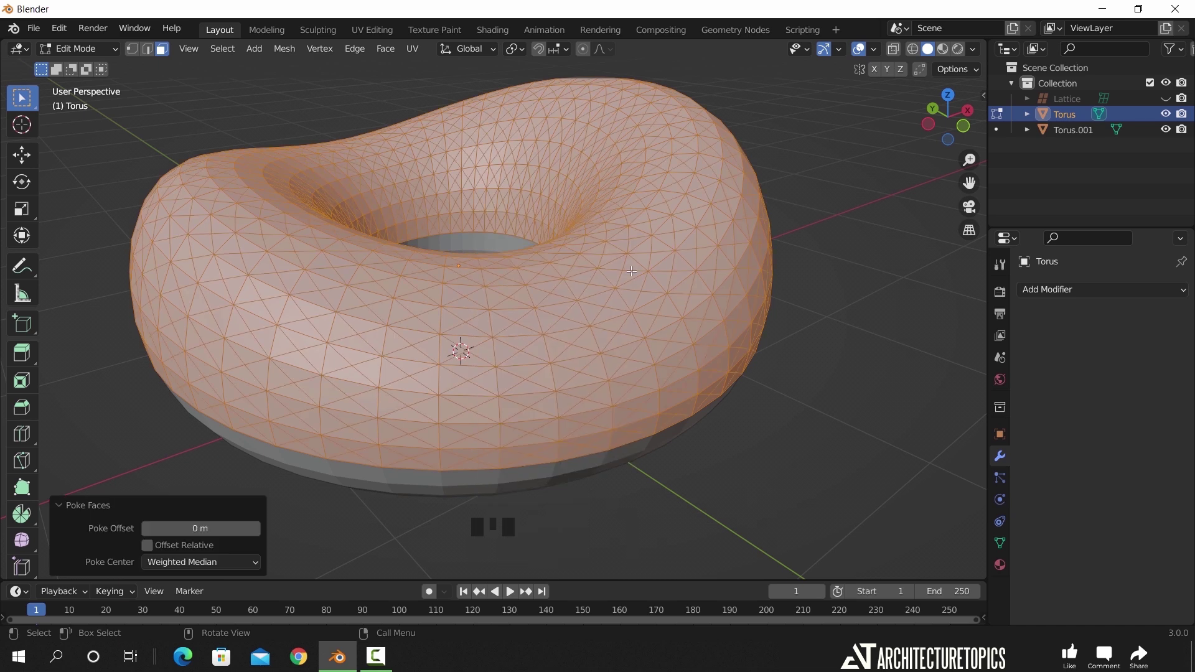
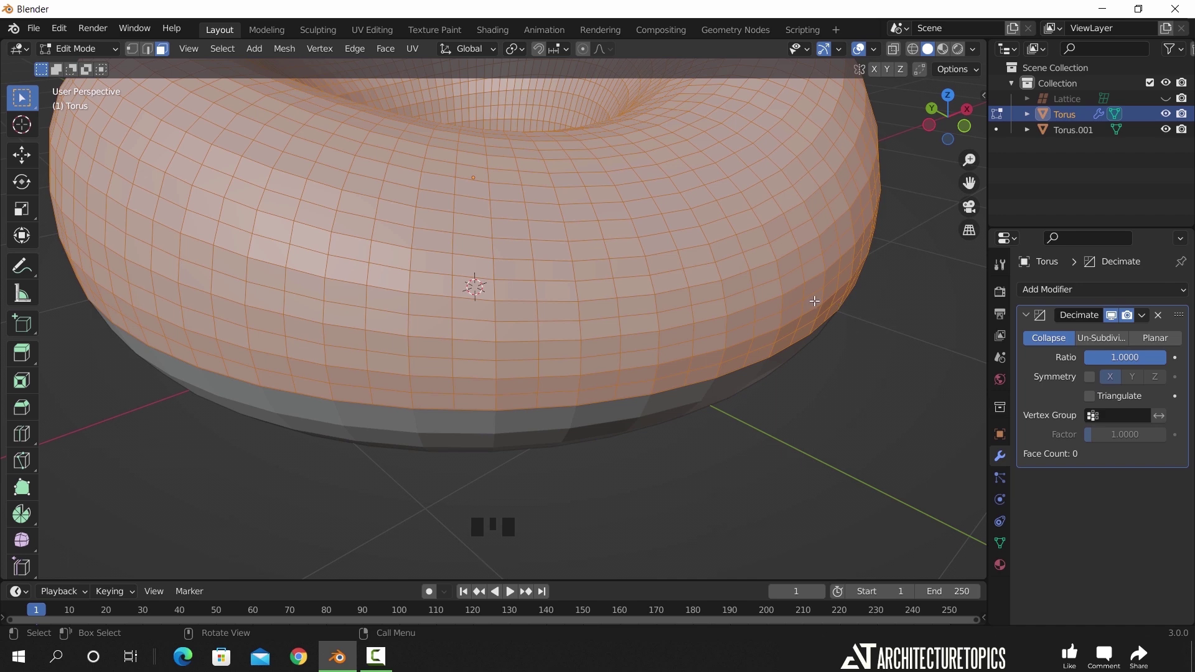
pyautogui.click(1091, 339)
pyautogui.press('Tab')
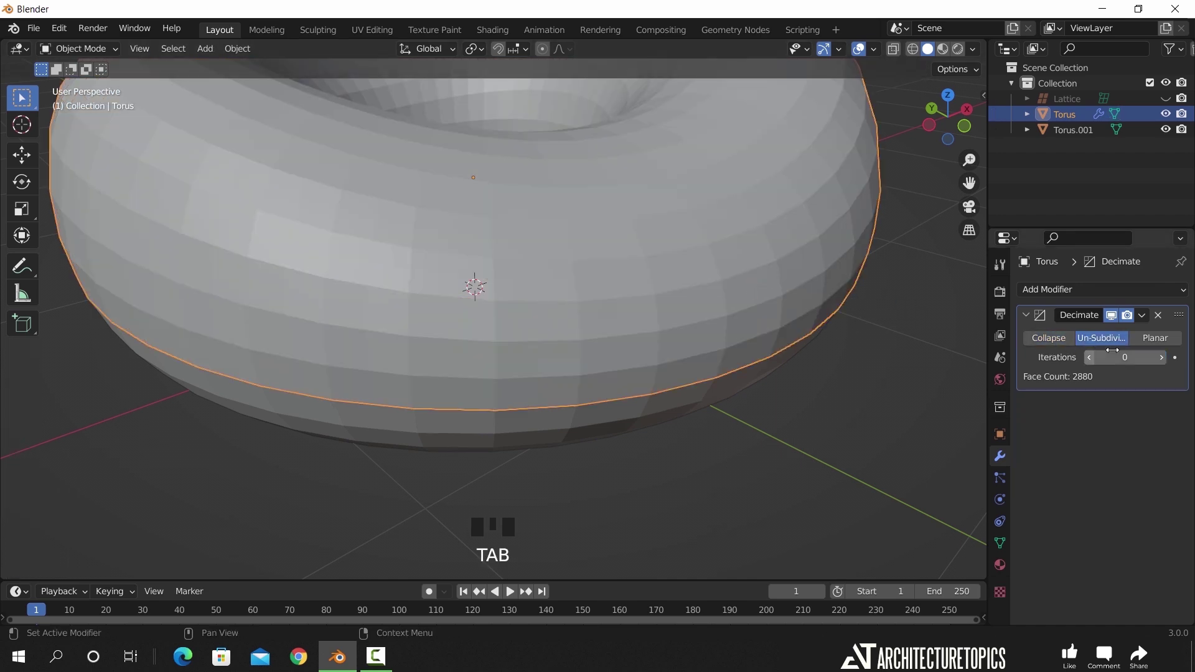
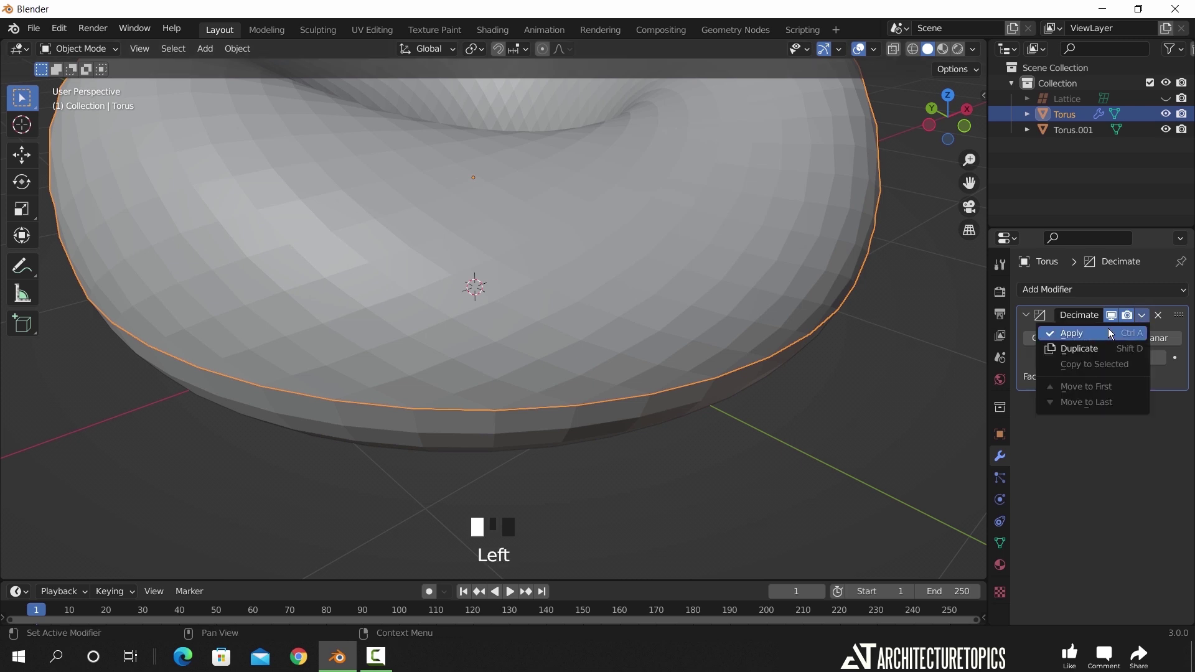
pyautogui.press('Tab')
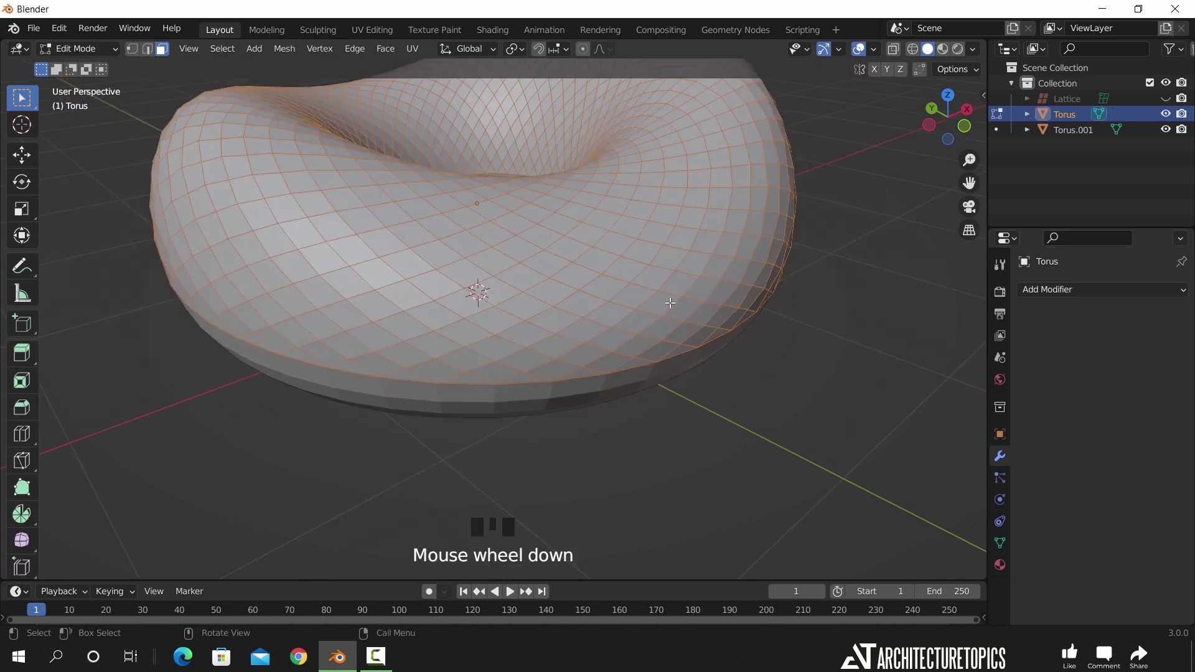
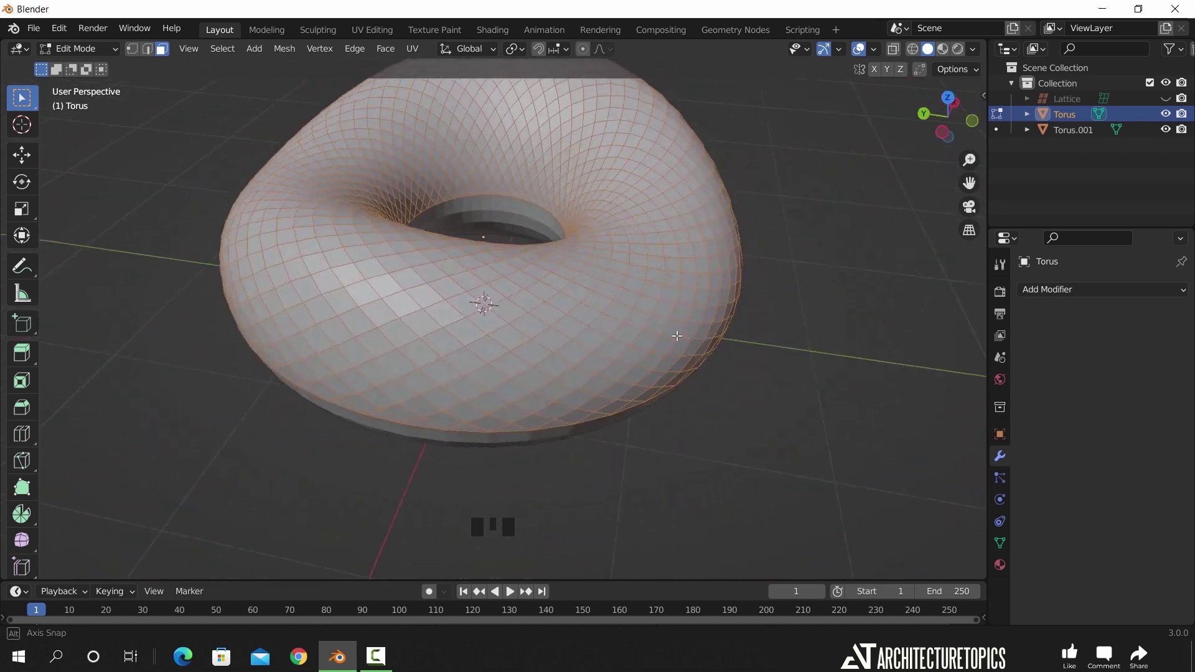
# - Inspect the diamond faces, toggling Edit Mode and selections to check the pattern
pyautogui.scroll(3)
pyautogui.scroll(-3)
pyautogui.moveTo(495, 305); pyautogui.dragTo(529, 367)
pyautogui.press('Tab')
pyautogui.press('a')
pyautogui.press('Tab')
pyautogui.click(549, 366)
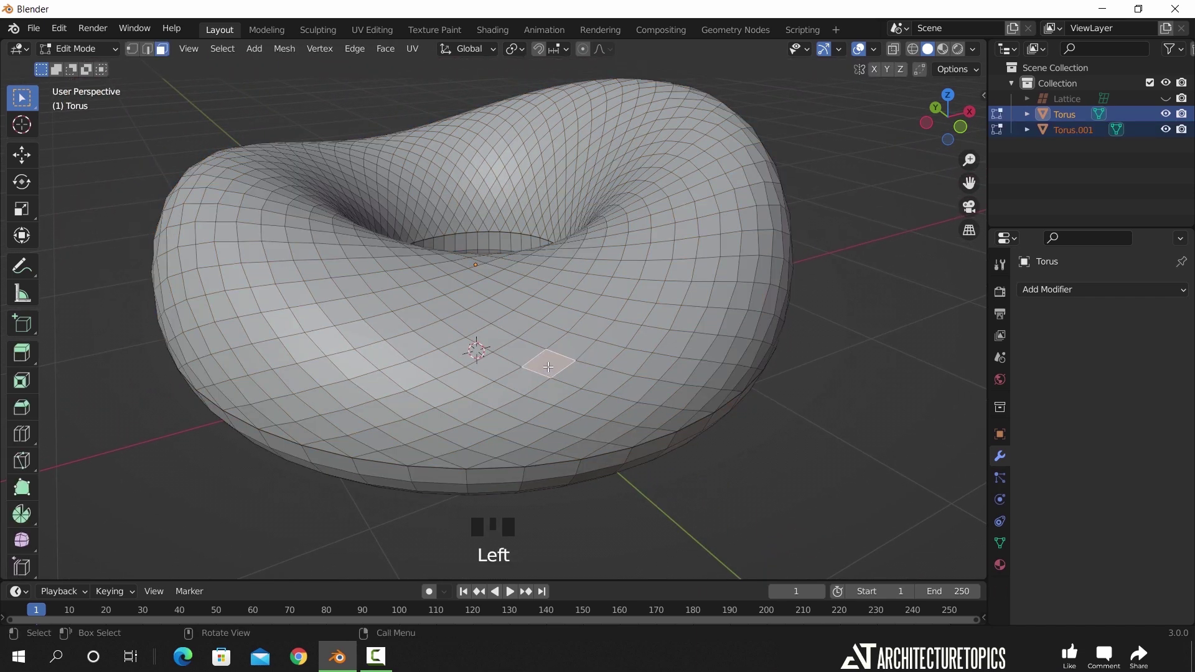
pyautogui.press('a')
pyautogui.moveTo(582, 376); pyautogui.dragTo(603, 366)
pyautogui.press('Tab')
pyautogui.press('Tab')
pyautogui.click(606, 305)
pyautogui.press('Tab')
pyautogui.moveTo(643, 313); pyautogui.dragTo(696, 368)
pyautogui.scroll(3)
# - Inset every diamond face individually and scale the inner faces down to about 0.5
pyautogui.press('i')
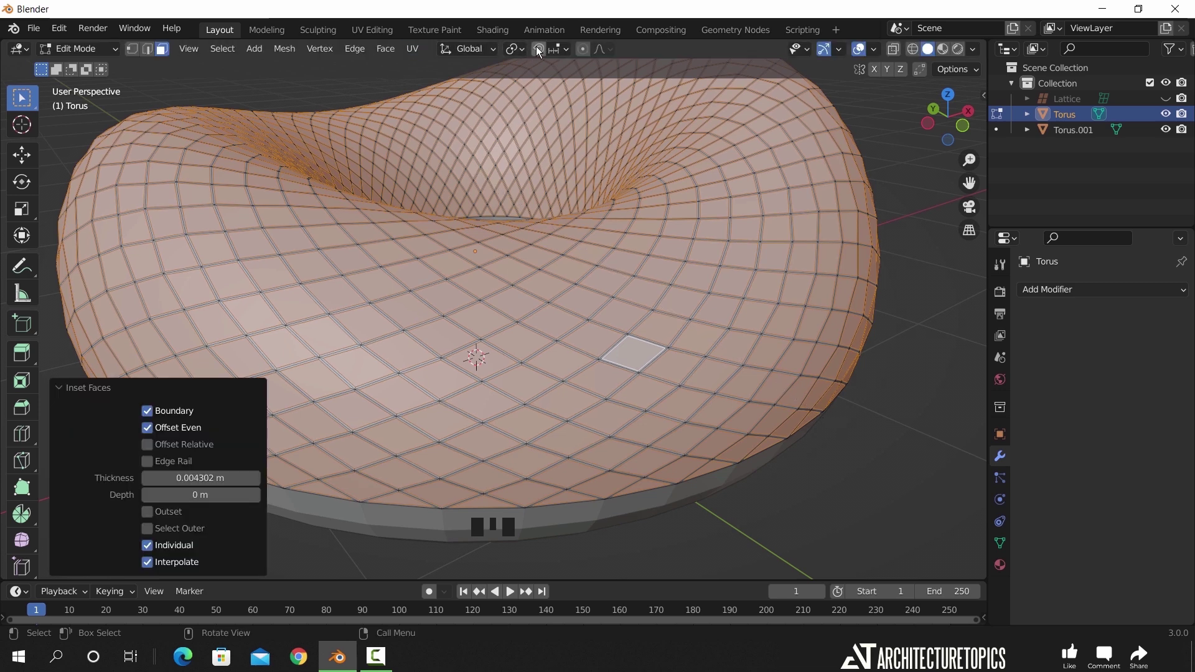
pyautogui.moveTo(523, 52); pyautogui.dragTo(676, 300)
pyautogui.moveTo(676, 300); pyautogui.dragTo(665, 270)
pyautogui.scroll(3)
pyautogui.press('s')
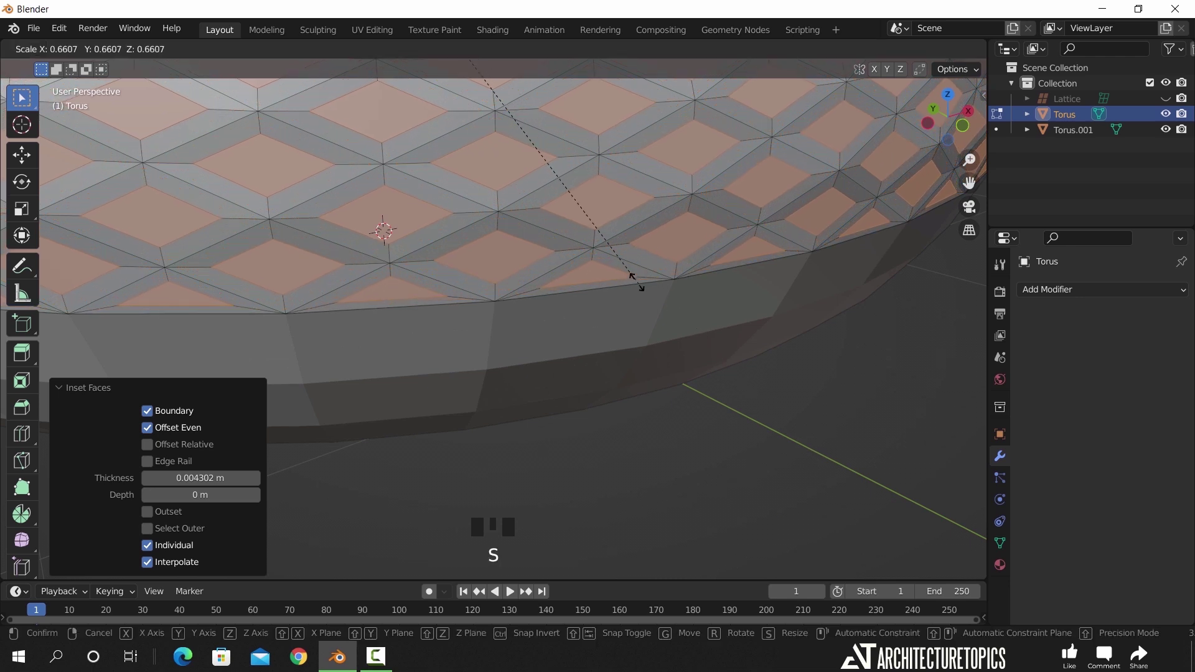
pyautogui.press('s')
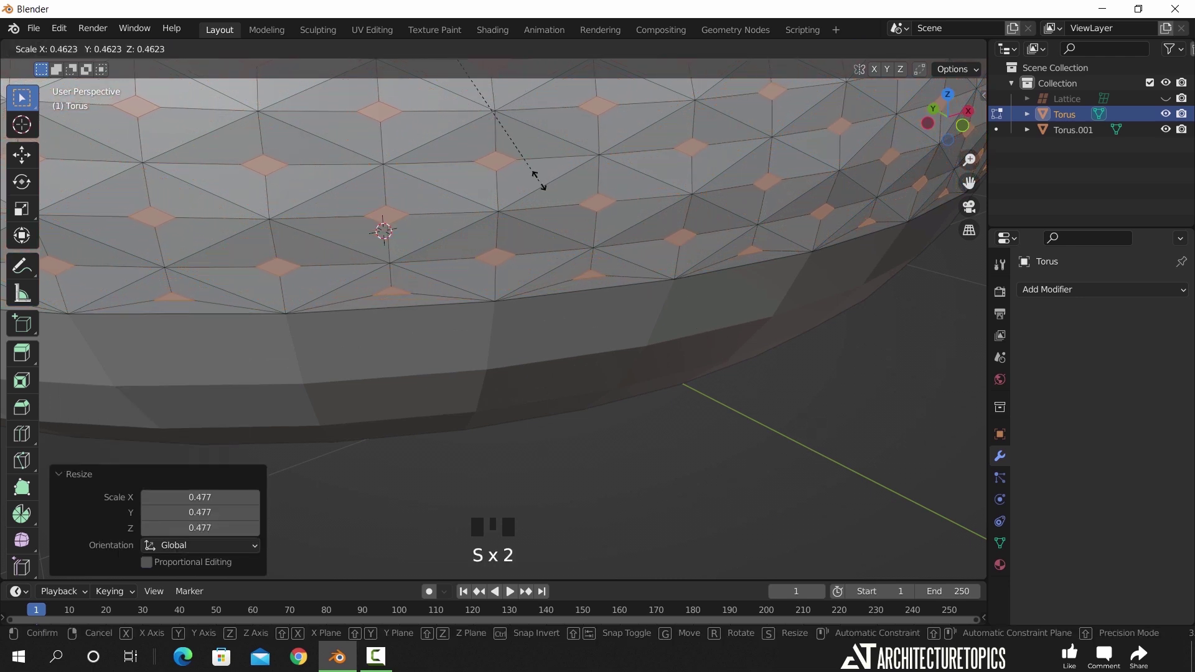
pyautogui.press('s')
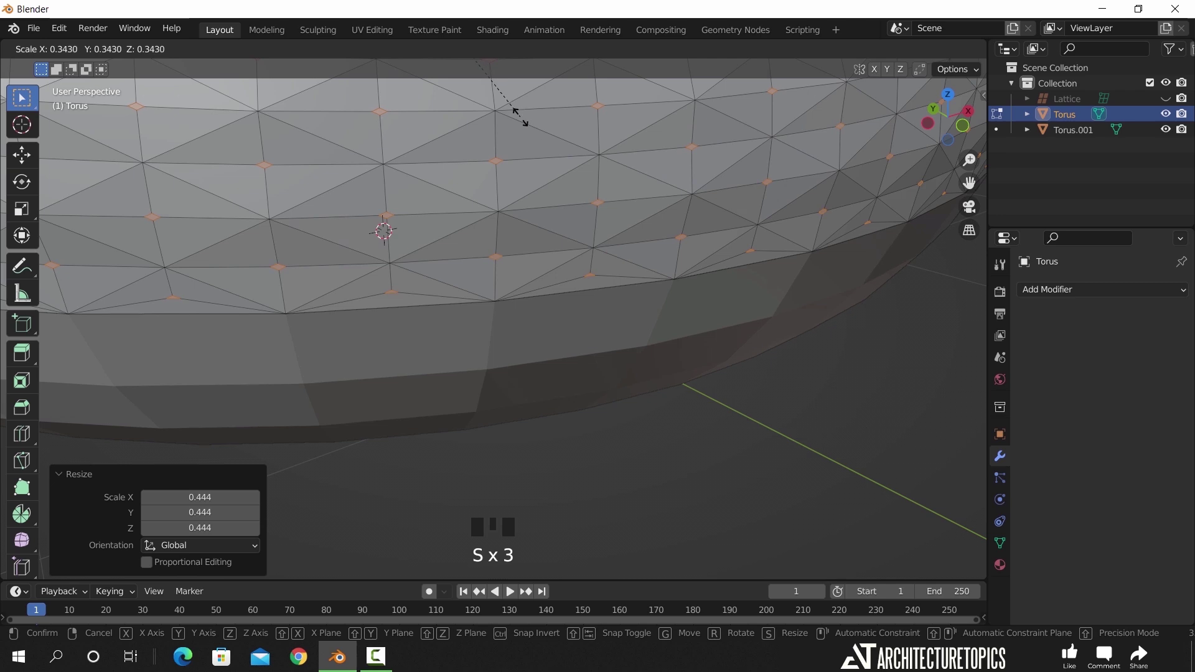
pyautogui.press('s')
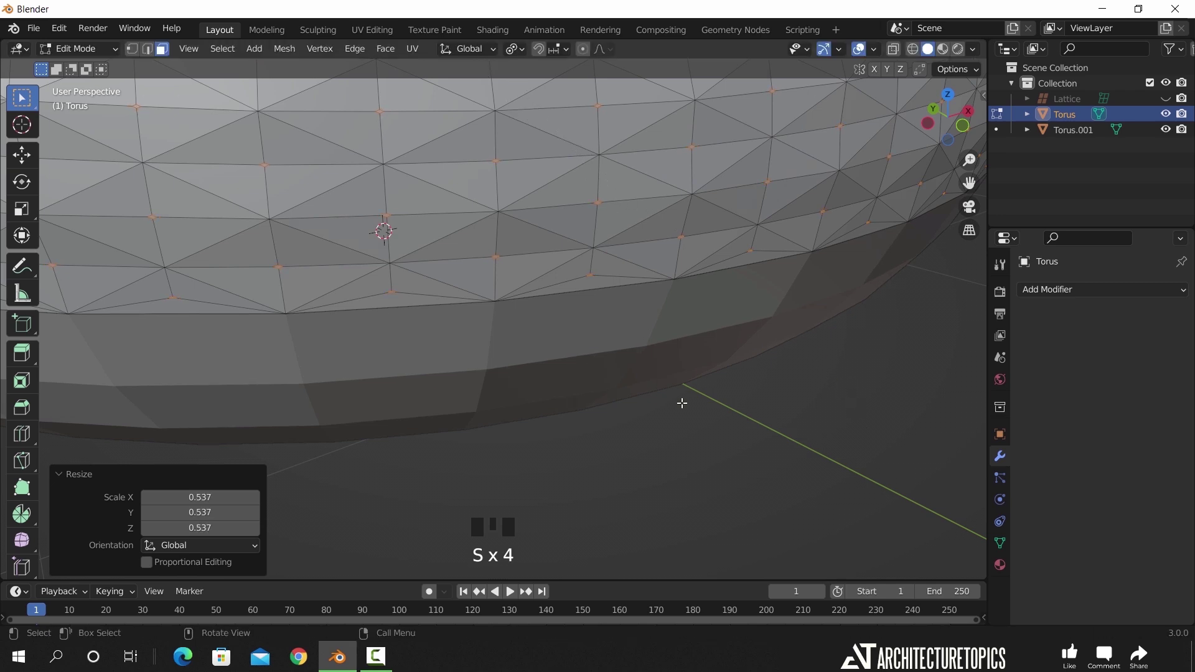
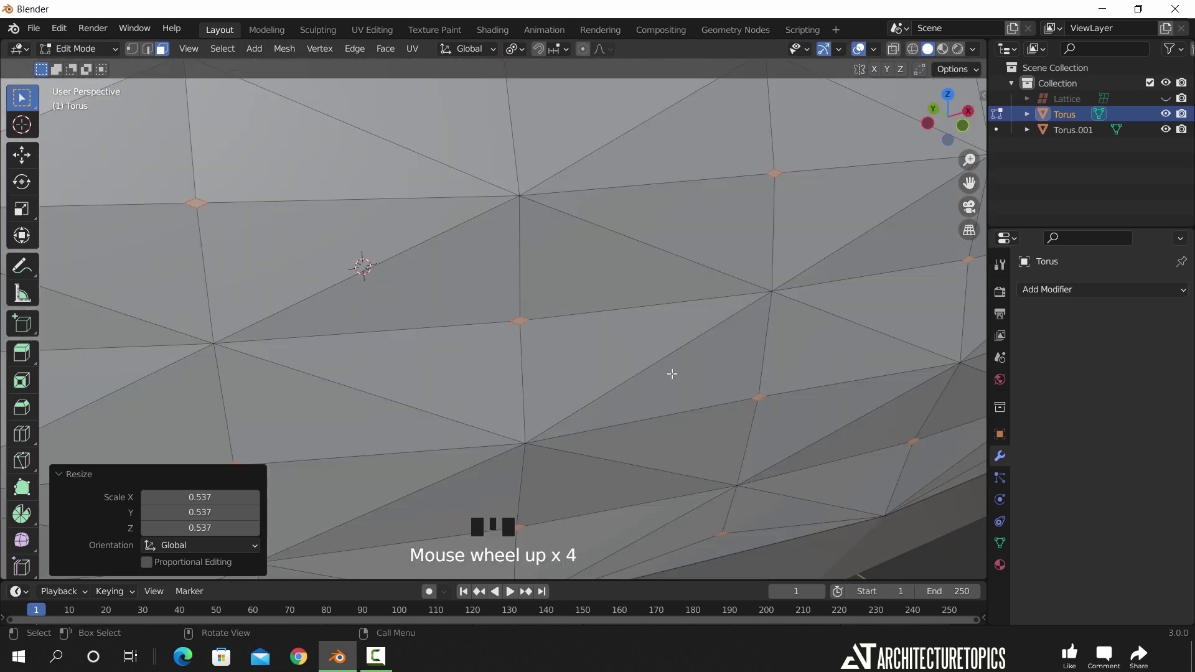
pyautogui.press('s')
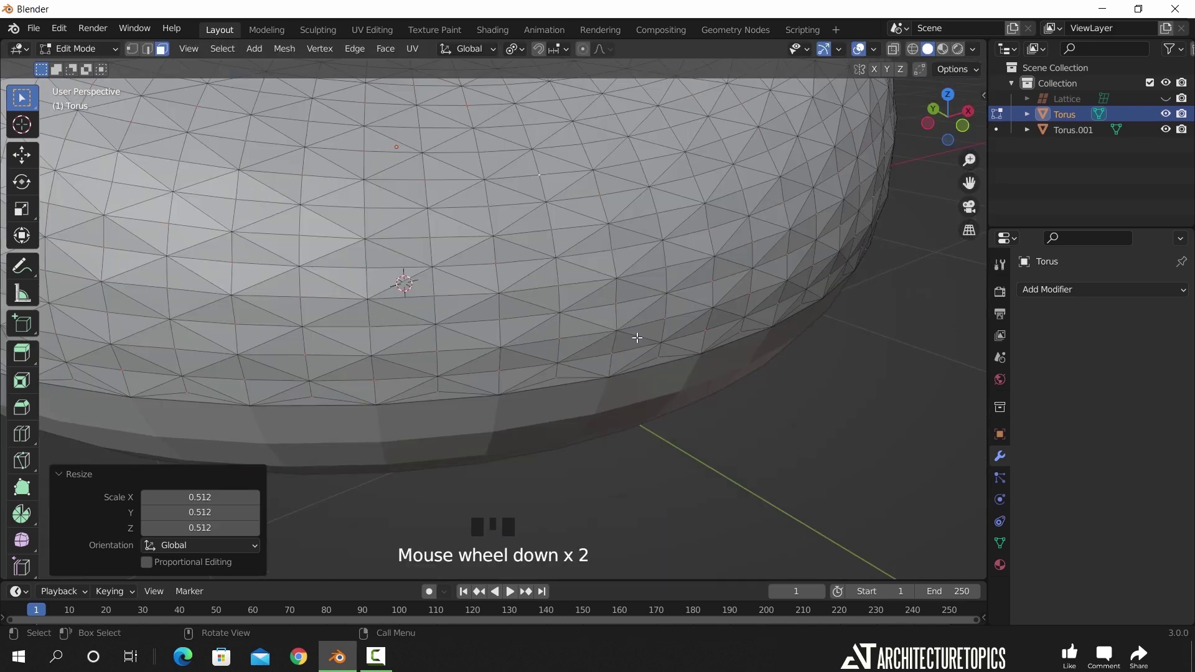
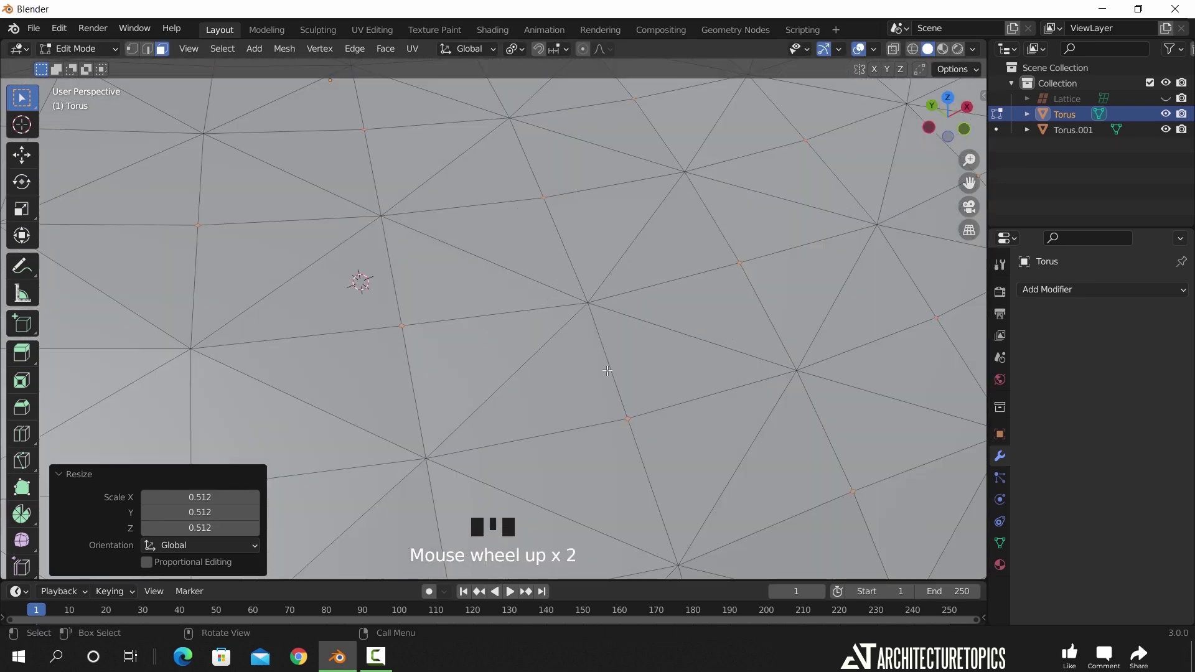
# - Check the inner-face selection in X-ray, undo an accidental delete, and show Object Data Properties
pyautogui.moveTo(629, 415); pyautogui.dragTo(615, 395)
pyautogui.press('z')
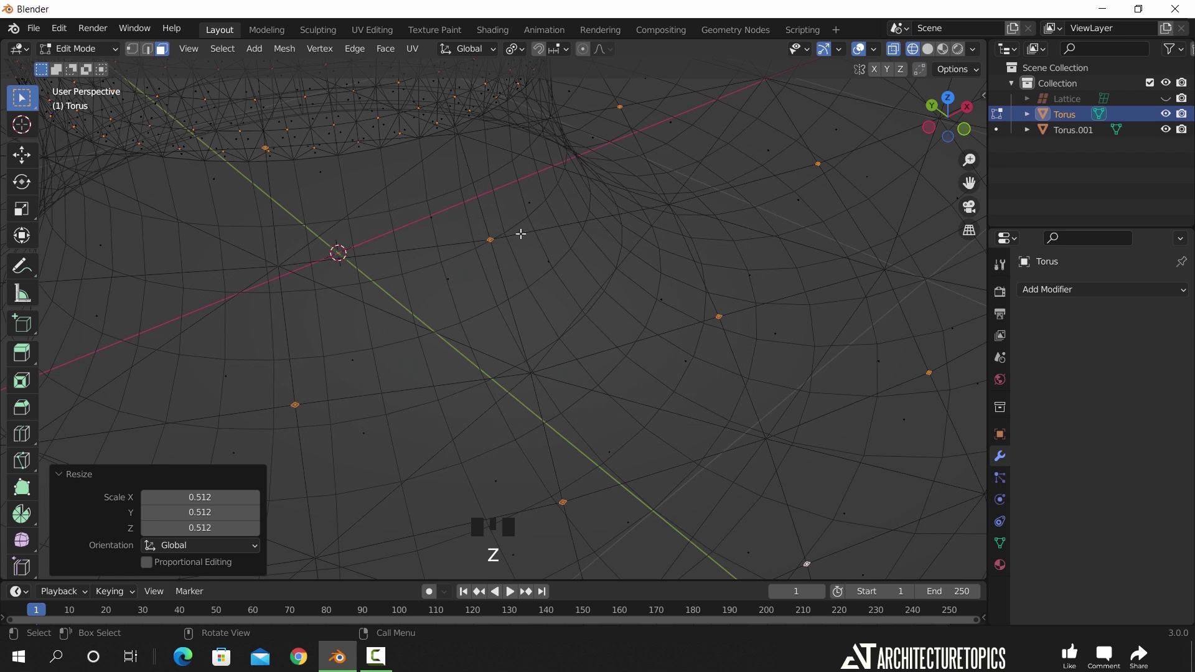
pyautogui.press('x')
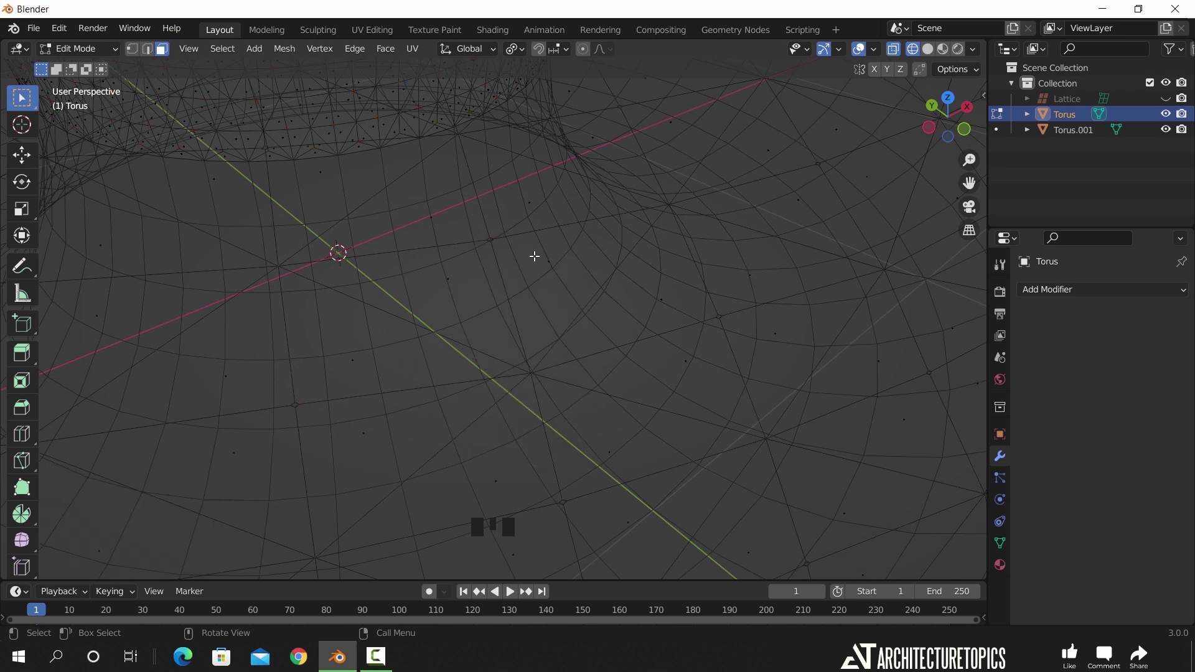
pyautogui.press('ctrl+z')
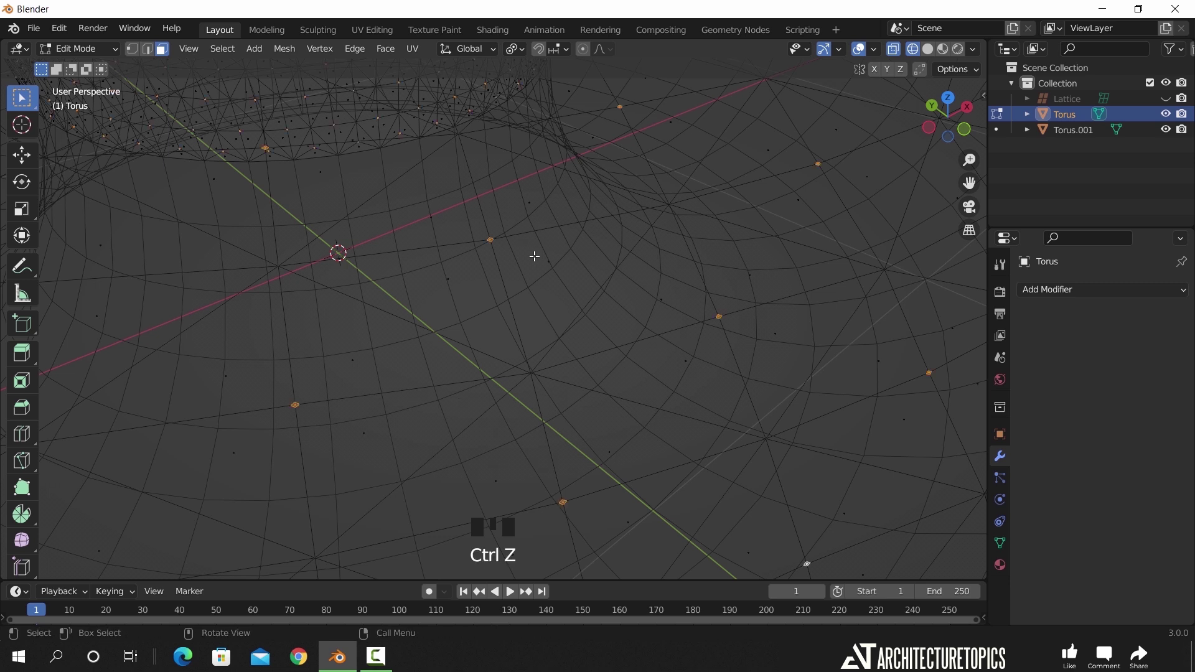
pyautogui.click(1008, 547)
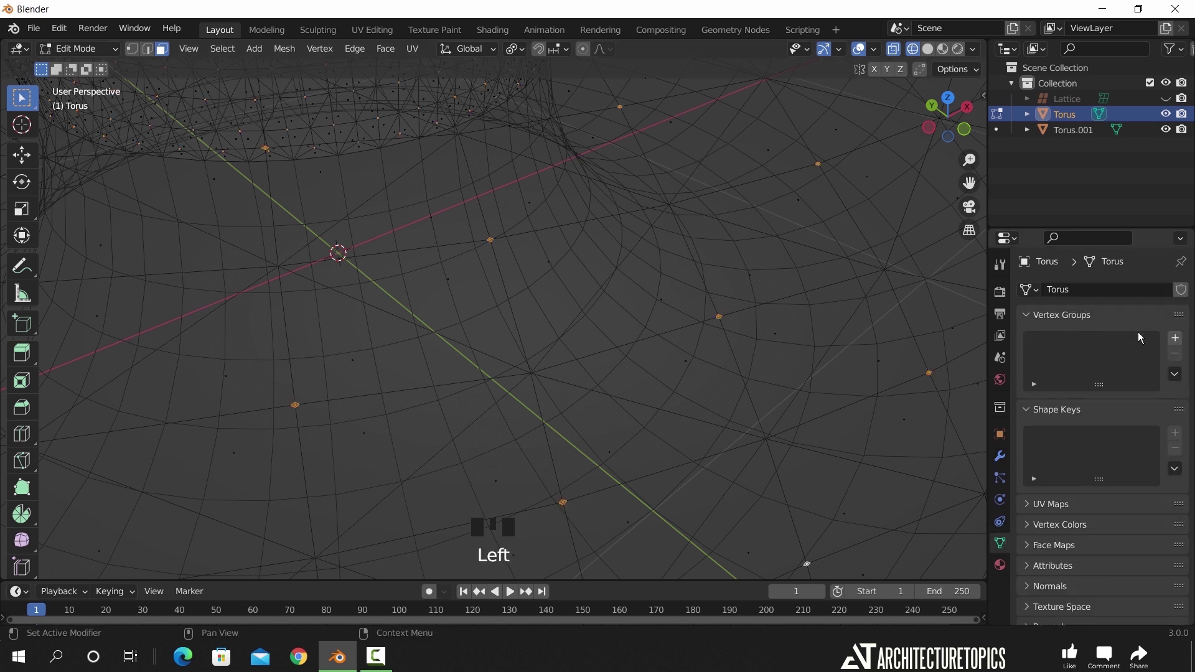
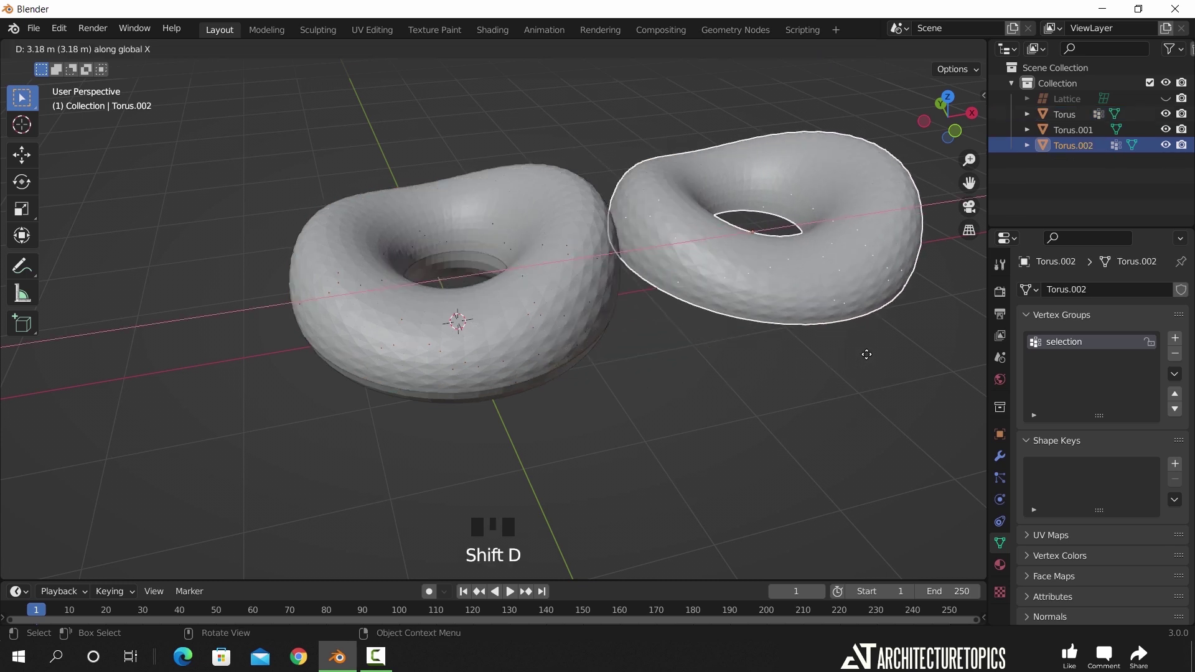
# - Duplicate the torus and place the copy beside the original along X
pyautogui.moveTo(854, 366); pyautogui.dragTo(452, 398)
pyautogui.scroll(3)
pyautogui.middleClick(547, 353)
# - Edit the copy, select the grouped diamond faces and delete them to open the shell
pyautogui.press('Tab')
pyautogui.press('a')
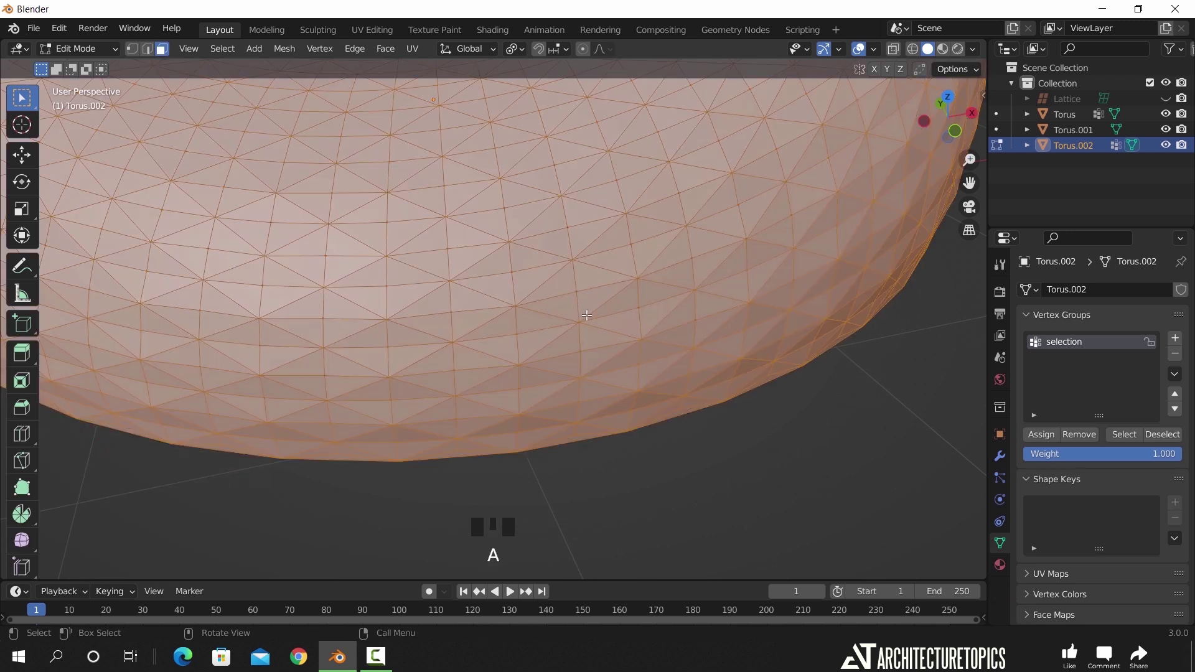
pyautogui.press('Tab')
pyautogui.scroll(-3)
pyautogui.press('z')
pyautogui.moveTo(532, 318); pyautogui.dragTo(744, 464)
pyautogui.click(744, 464)
pyautogui.click(1129, 441)
pyautogui.moveTo(489, 234); pyautogui.dragTo(560, 271)
pyautogui.scroll(3)
# - Scale the openings and turn the copy Torus.002 into an open diamond wire lattice
pyautogui.press('s')
pyautogui.press('1')
pyautogui.press('s')
pyautogui.press('s')
pyautogui.press('s')
pyautogui.press('z')
pyautogui.scroll(-3)
pyautogui.press('s')
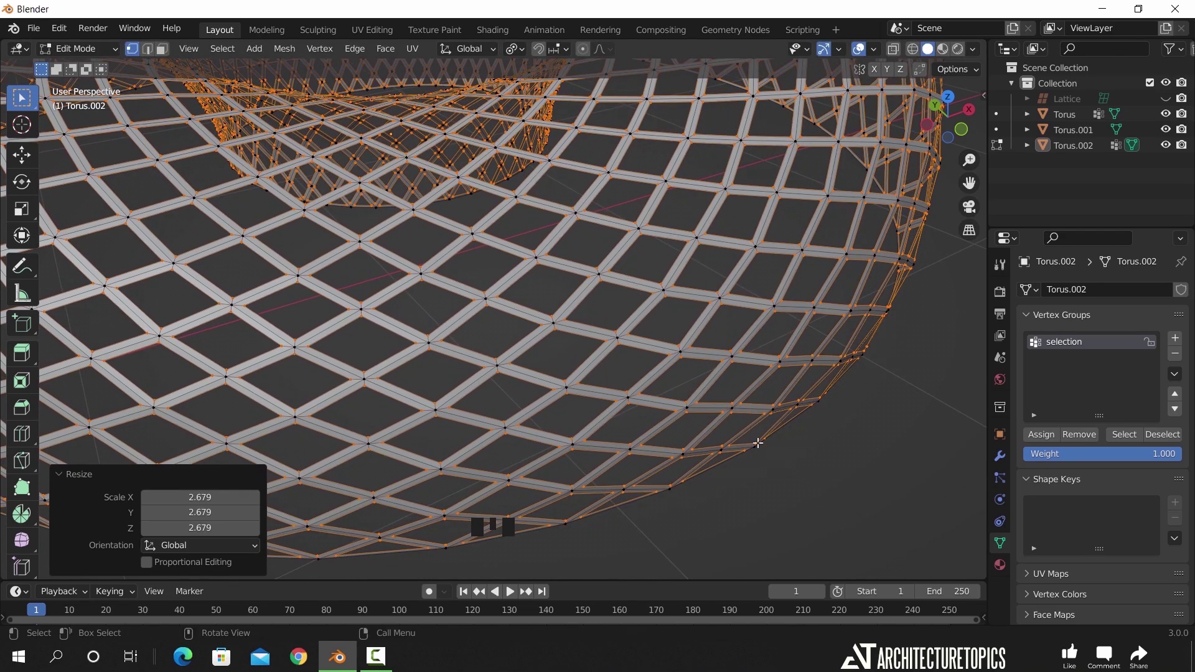
pyautogui.scroll(-3)
pyautogui.press('Tab')
pyautogui.click(739, 331)
pyautogui.scroll(-3)
pyautogui.moveTo(333, 313); pyautogui.dragTo(649, 277)
pyautogui.click(649, 277)
# - Select the original smooth torus together with the perforated copy
pyautogui.click(679, 187)
pyautogui.click(483, 224)
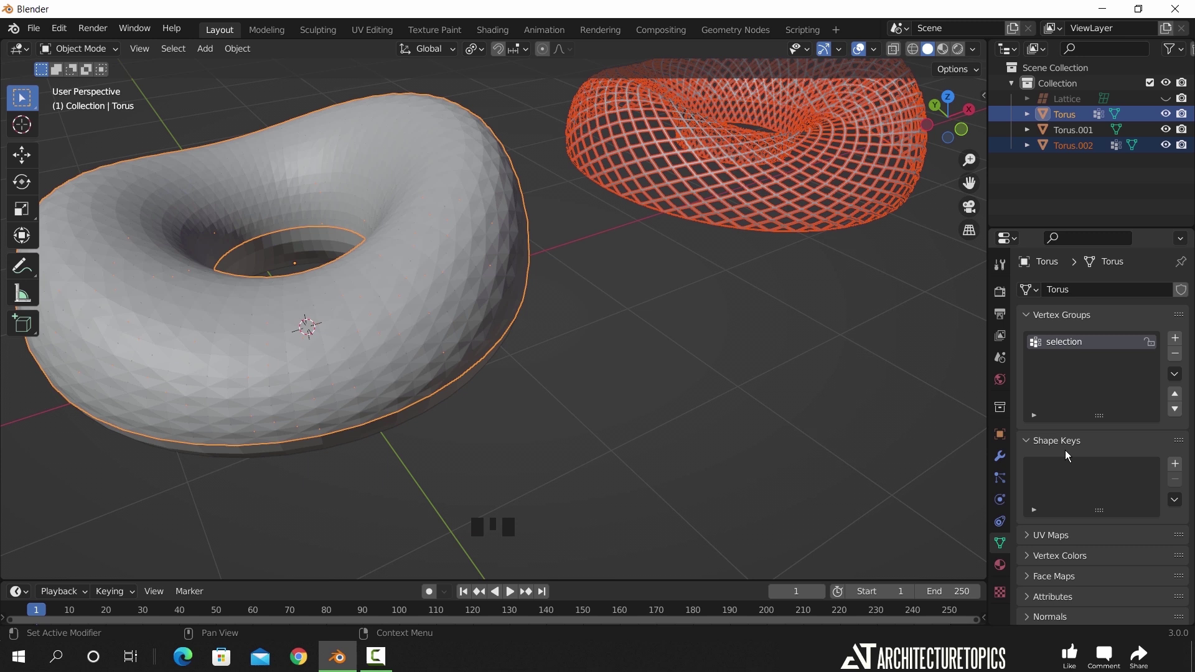
# - Join the perforated torus as a shape key on the smooth torus and blend it to 0.634
pyautogui.moveTo(1181, 501); pyautogui.dragTo(788, 347)
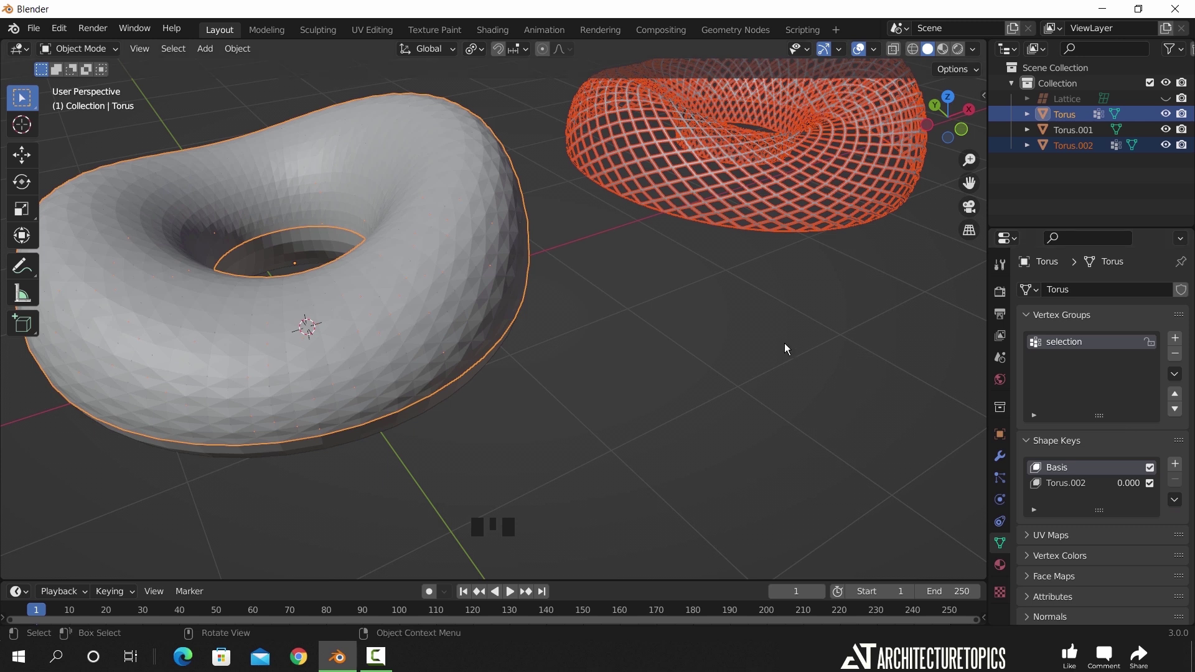
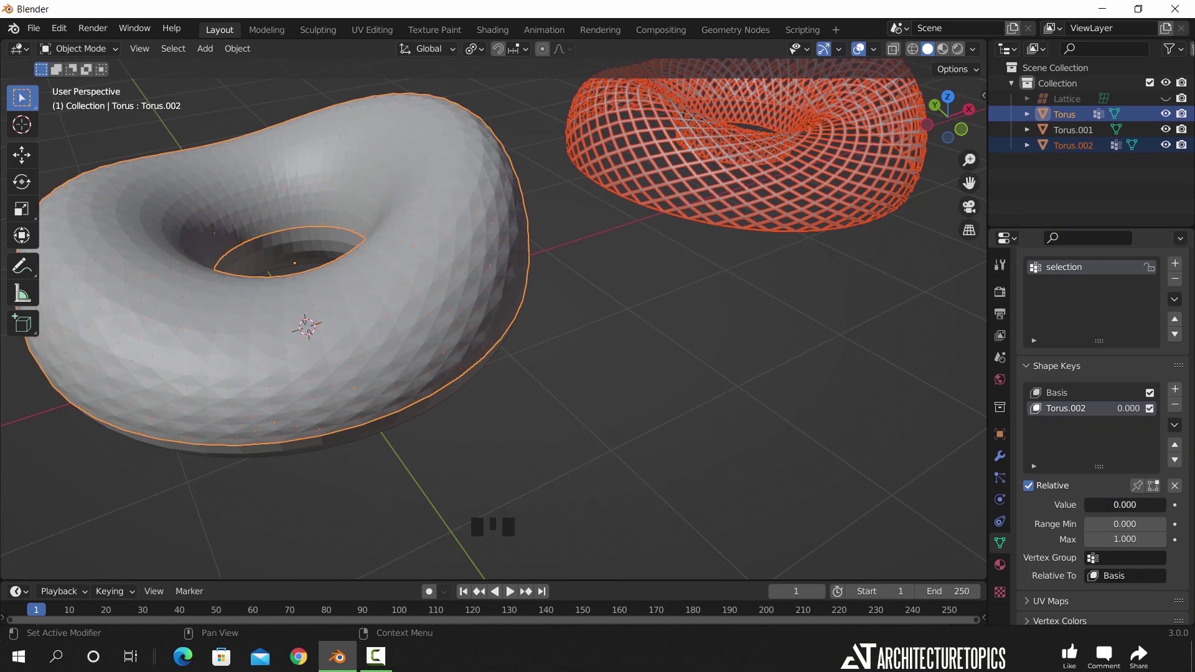
pyautogui.moveTo(481, 323); pyautogui.dragTo(671, 350)
pyautogui.click(671, 350)
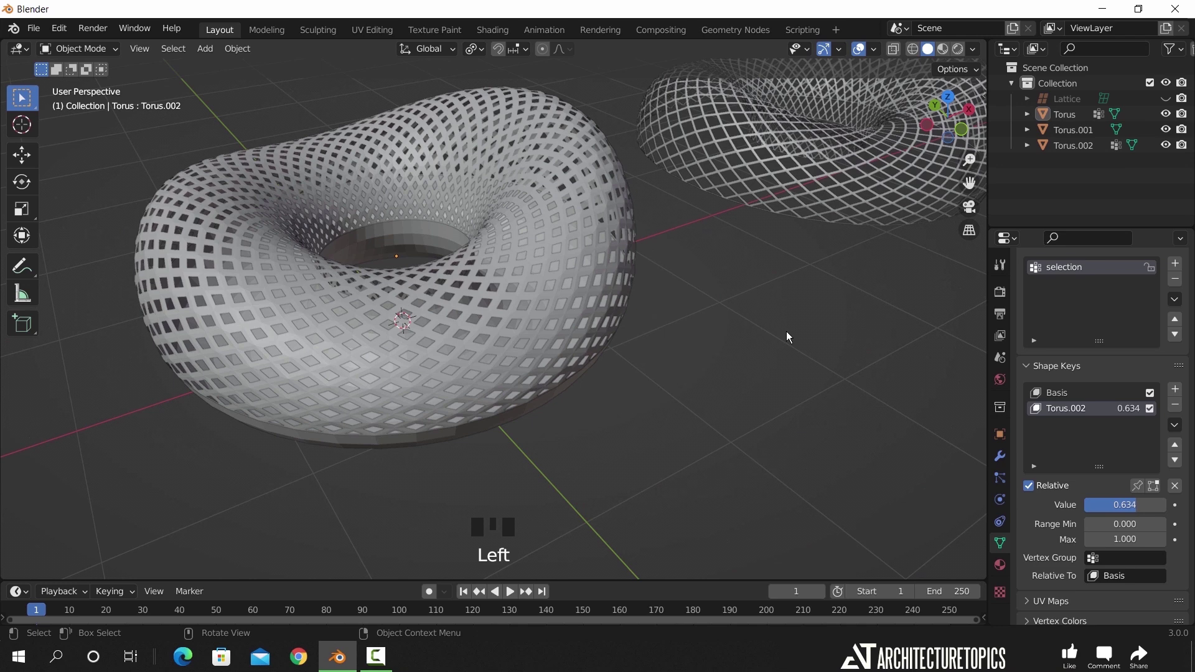
# - Add a new vertex group to the smooth torus and view it from the top
pyautogui.click(575, 262)
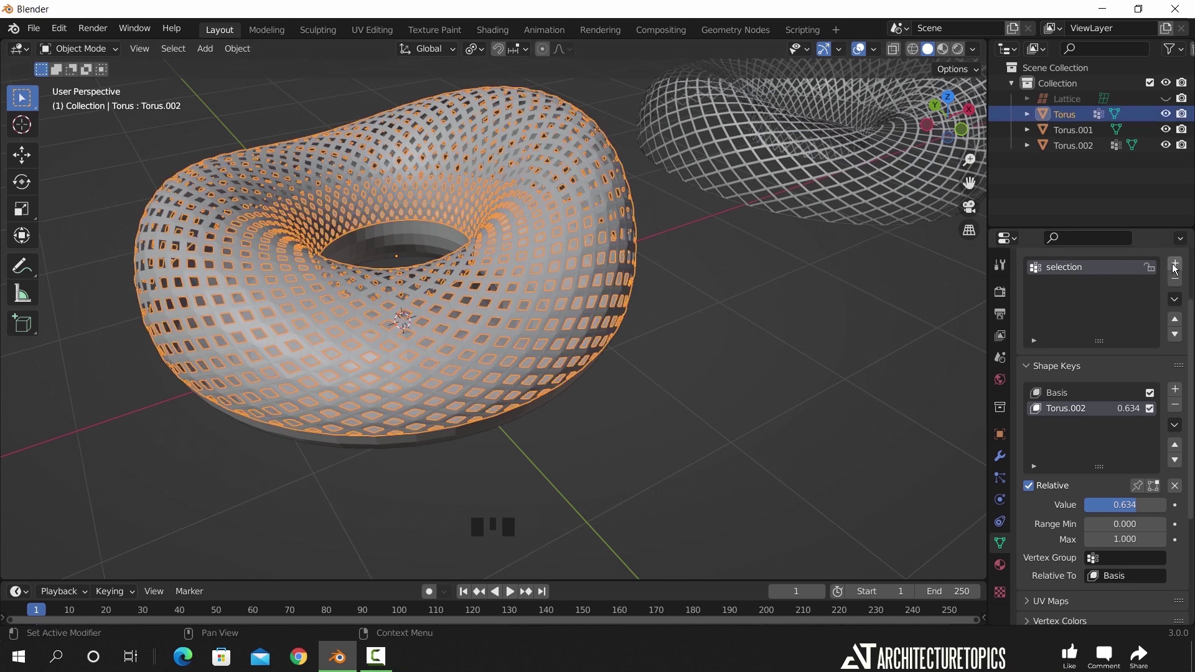
pyautogui.moveTo(1178, 268); pyautogui.dragTo(711, 334)
pyautogui.press('KP_7')
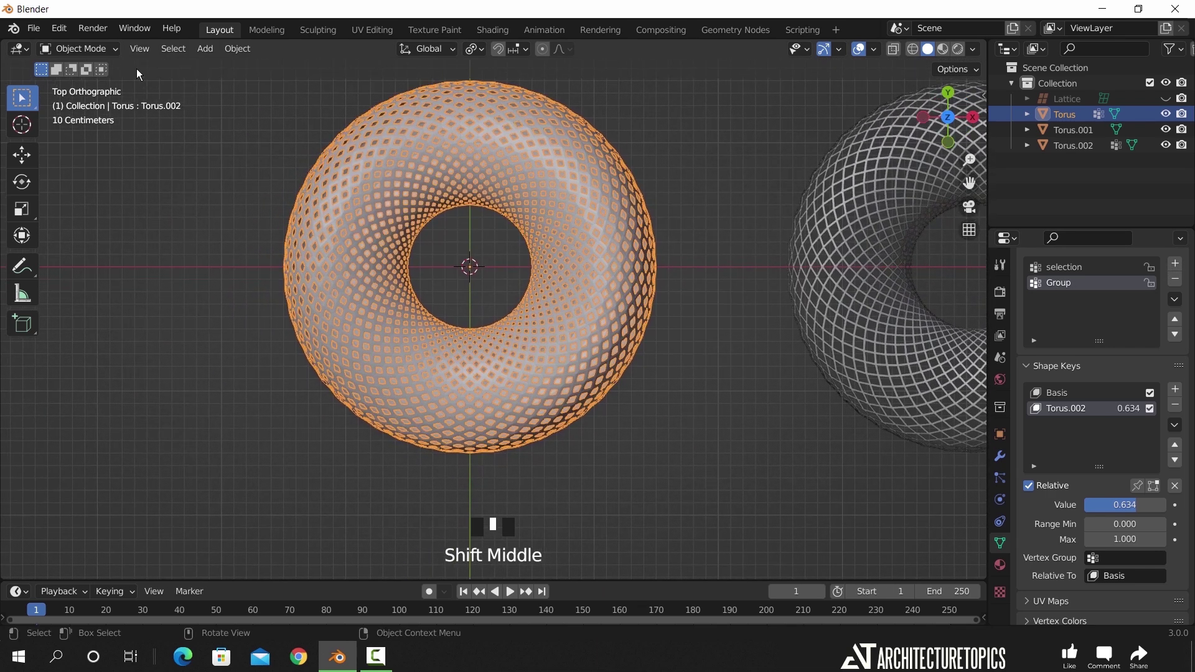
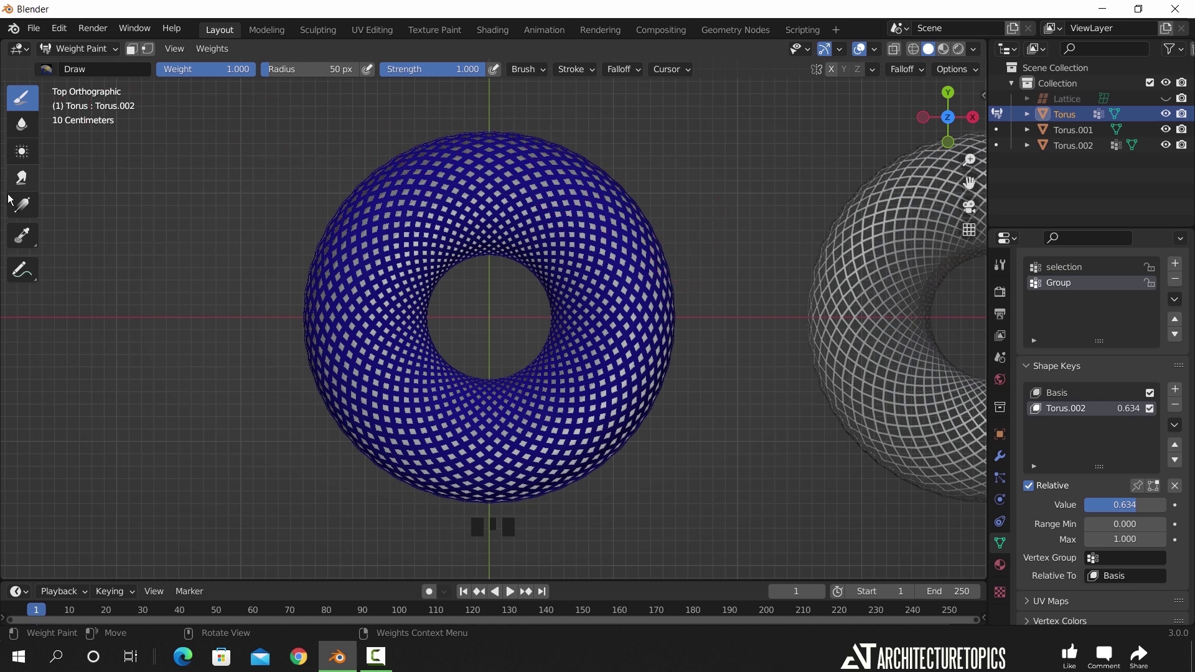
# - Use the radial Gradient weight tool to paint a hot spot on the right side
pyautogui.moveTo(20, 216); pyautogui.dragTo(321, 77)
pyautogui.click(487, 144)
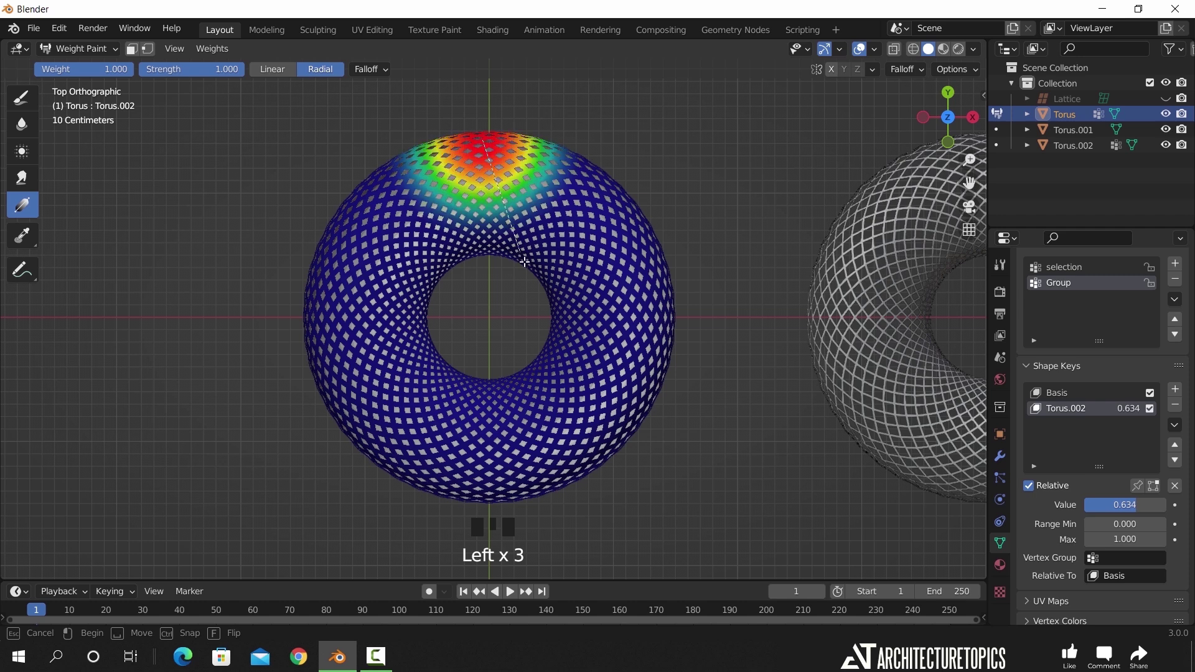
pyautogui.click(659, 367)
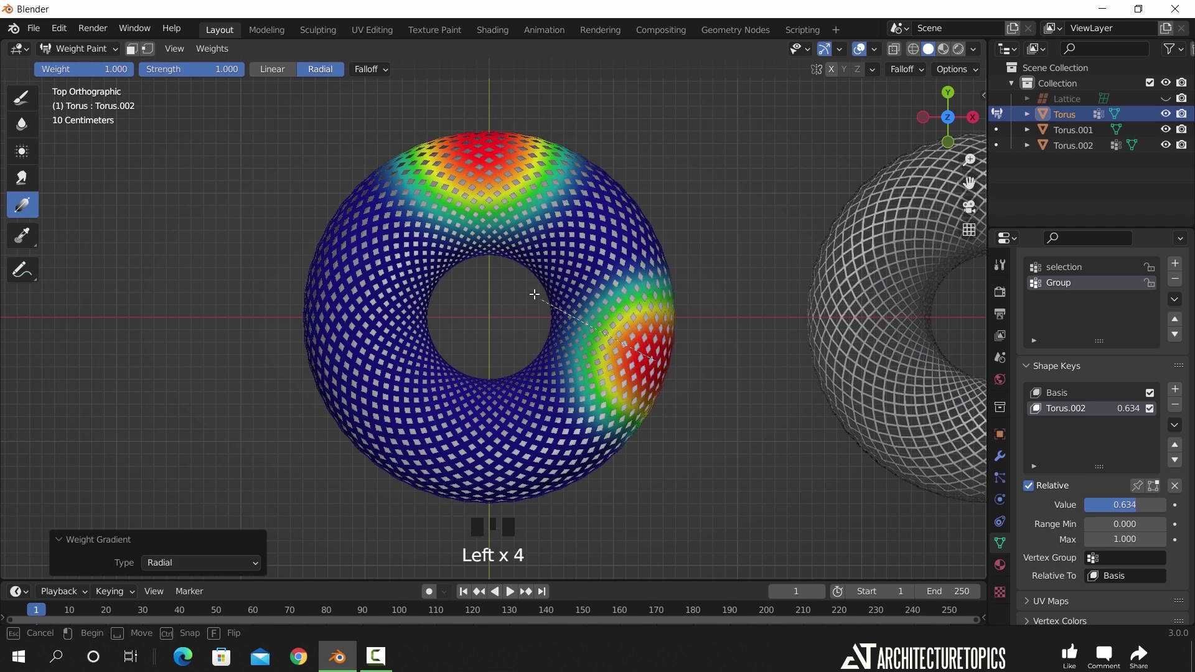
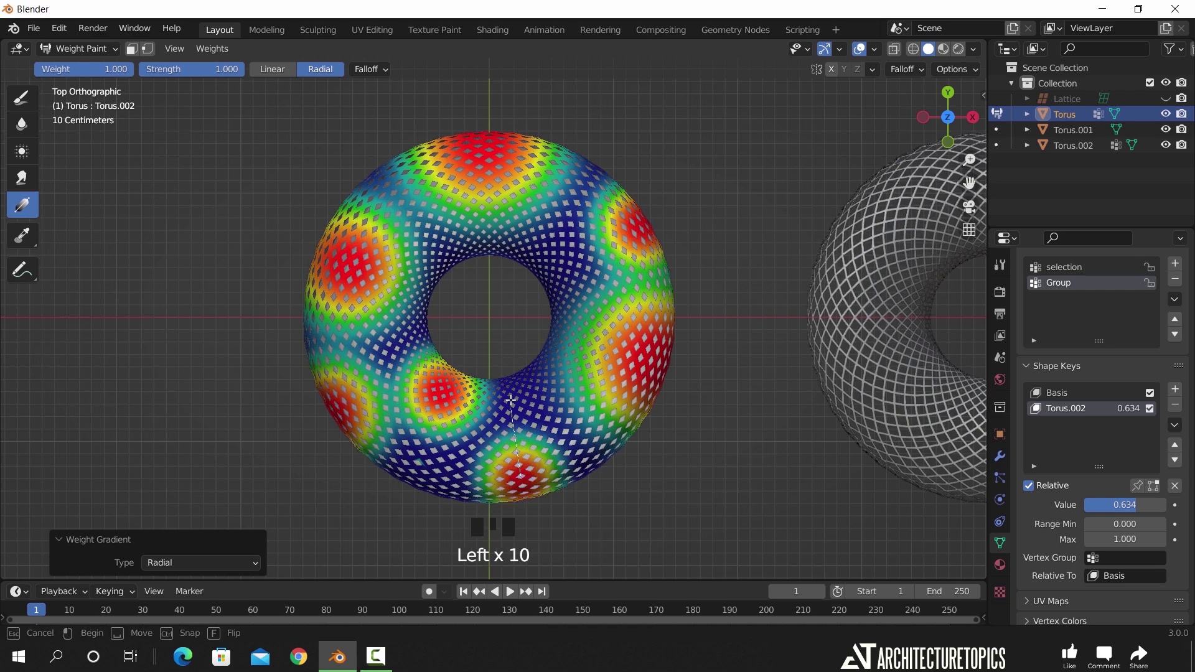
# - Paint another radial weight spot near the bottom and inspect the weights in perspective
pyautogui.moveTo(640, 415); pyautogui.dragTo(746, 363)
pyautogui.scroll(3)
pyautogui.moveTo(747, 364); pyautogui.dragTo(589, 320)
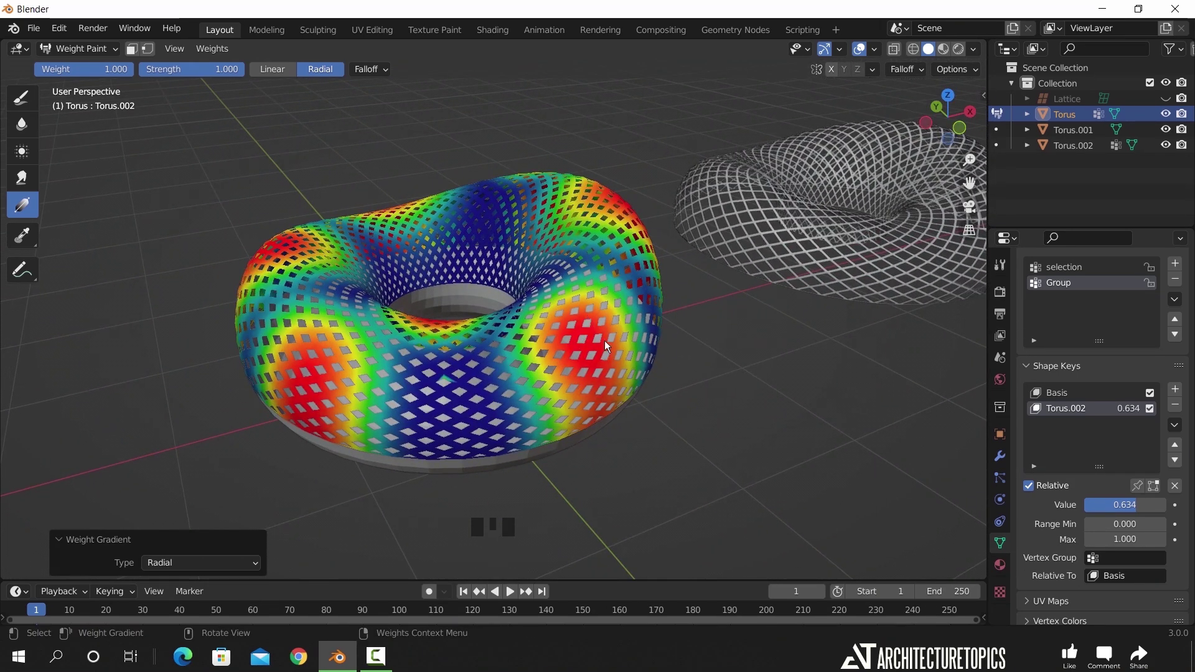
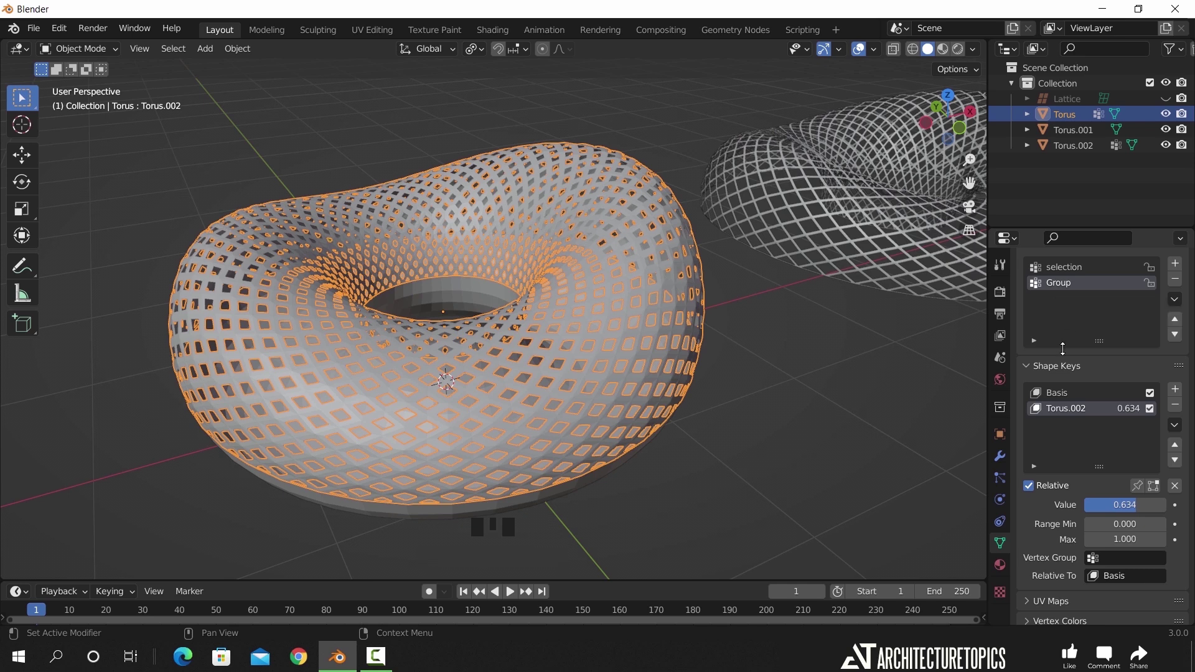
# - Restrict the Torus.002 shape key to the painted Group so openings follow the weights
pyautogui.moveTo(1112, 559); pyautogui.dragTo(802, 407)
pyautogui.moveTo(740, 410); pyautogui.dragTo(652, 410)
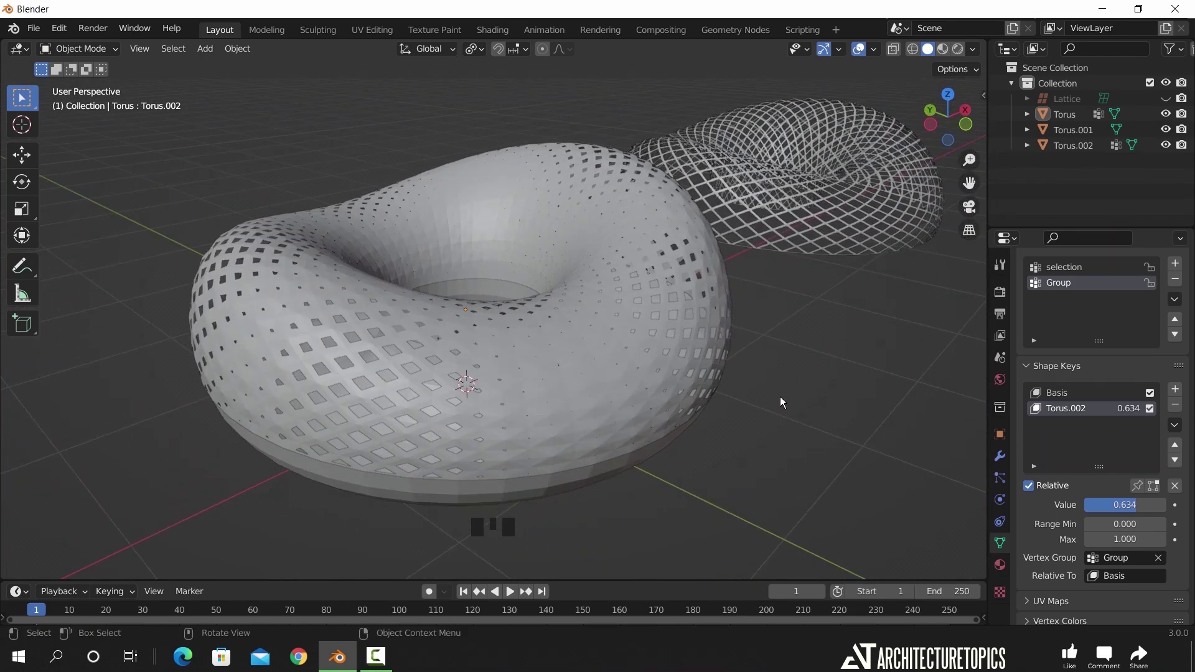
pyautogui.moveTo(787, 411); pyautogui.dragTo(786, 374)
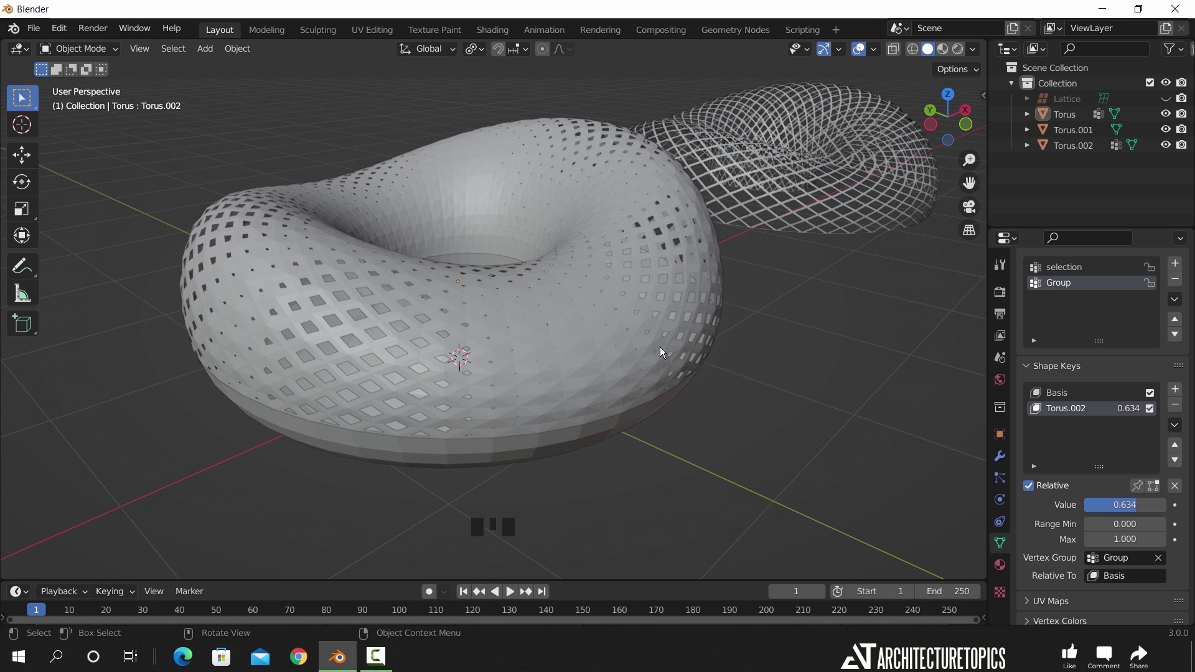
pyautogui.click(598, 339)
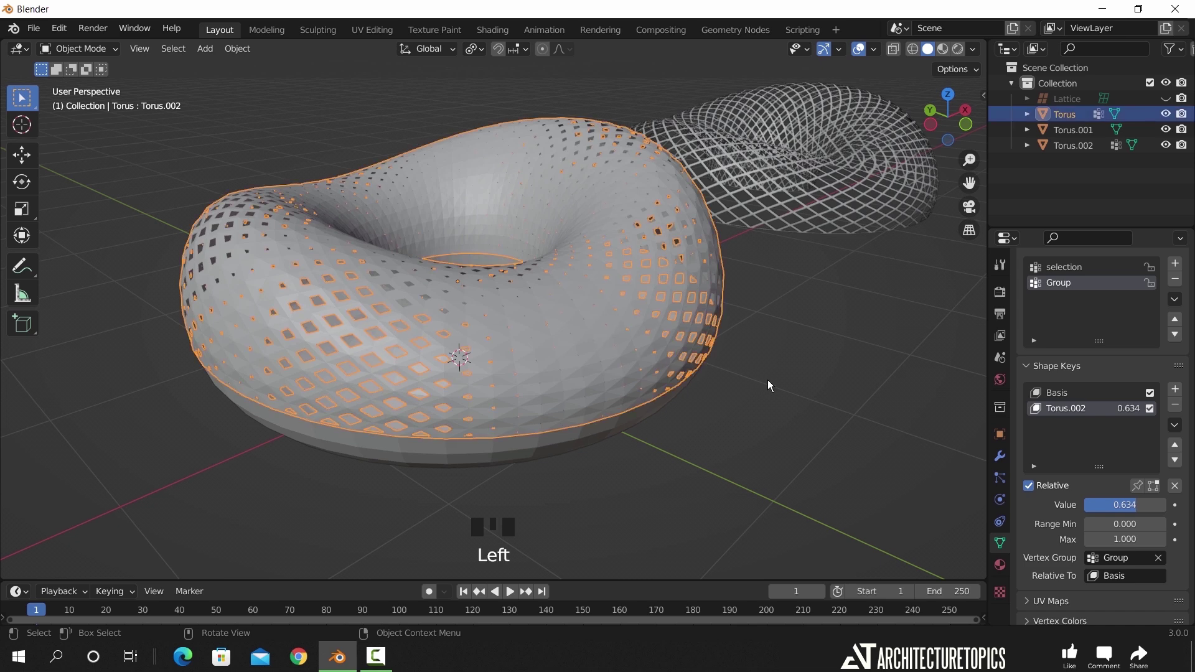
pyautogui.scroll(-3)
# - Orbit around the partially perforated torus and select the wireframe Torus.002
pyautogui.moveTo(548, 378); pyautogui.dragTo(746, 355)
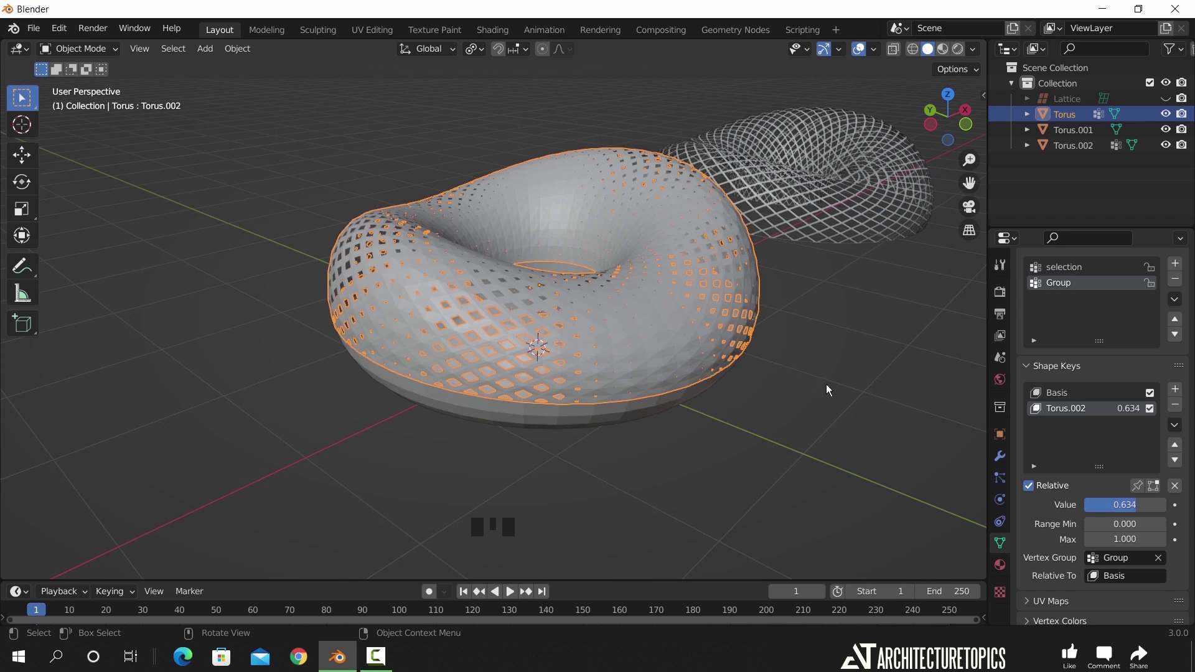
pyautogui.moveTo(849, 393); pyautogui.dragTo(614, 266)
pyautogui.click(614, 266)
pyautogui.click(626, 247)
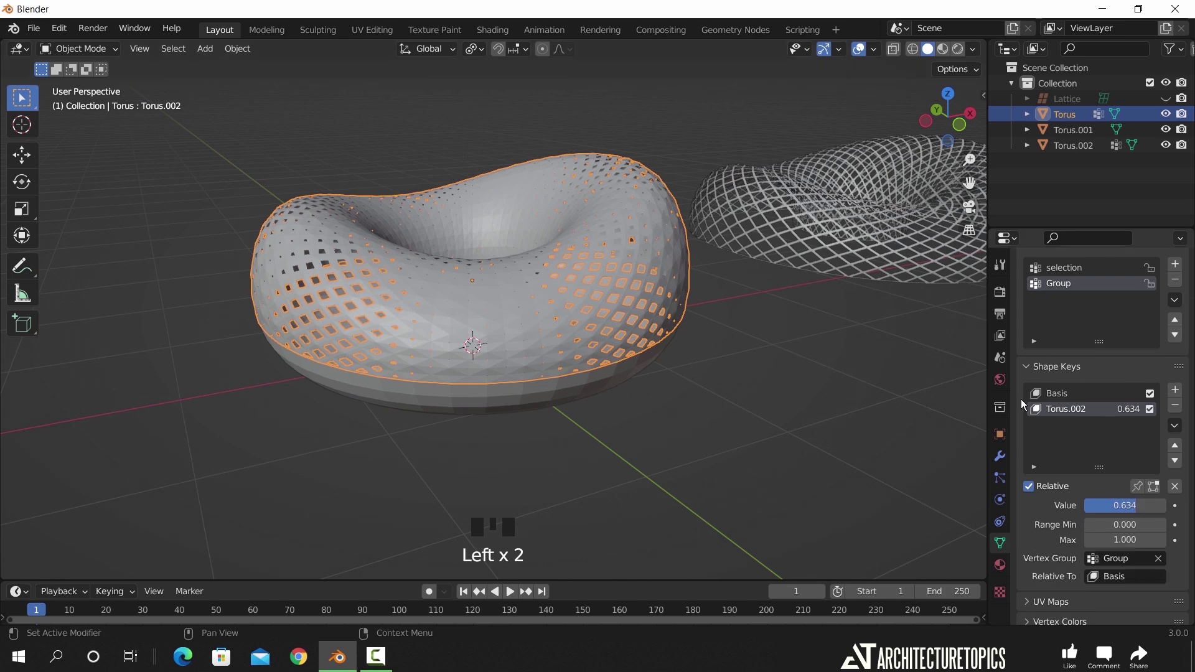
pyautogui.click(840, 233)
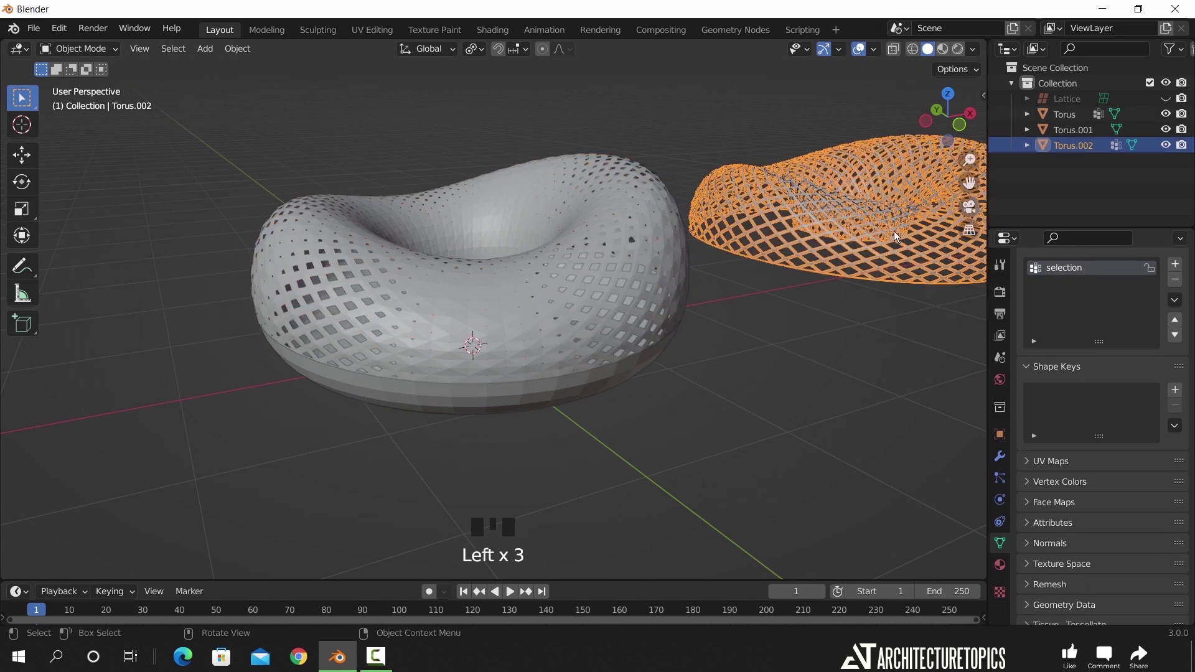
# - Undo the accidental delete and bake the blended mix into a new shape key, Key 2
pyautogui.press('x')
pyautogui.click(657, 265)
pyautogui.press('ctrl+z')
pyautogui.press('ctrl+z')
pyautogui.moveTo(821, 366); pyautogui.dragTo(820, 365)
pyautogui.click(664, 293)
# - Delete the Basis and Torus.002 keys, then hide the wireframe Torus.002 in the outliner
pyautogui.moveTo(1180, 506); pyautogui.dragTo(1151, 484)
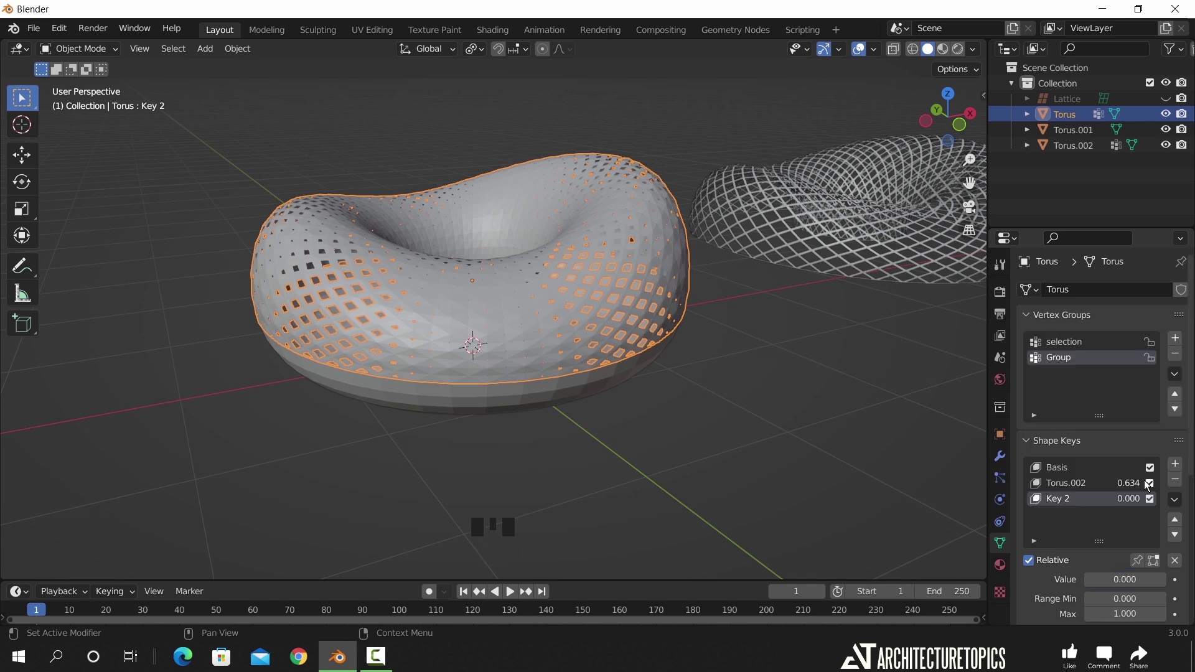
pyautogui.click(1075, 470)
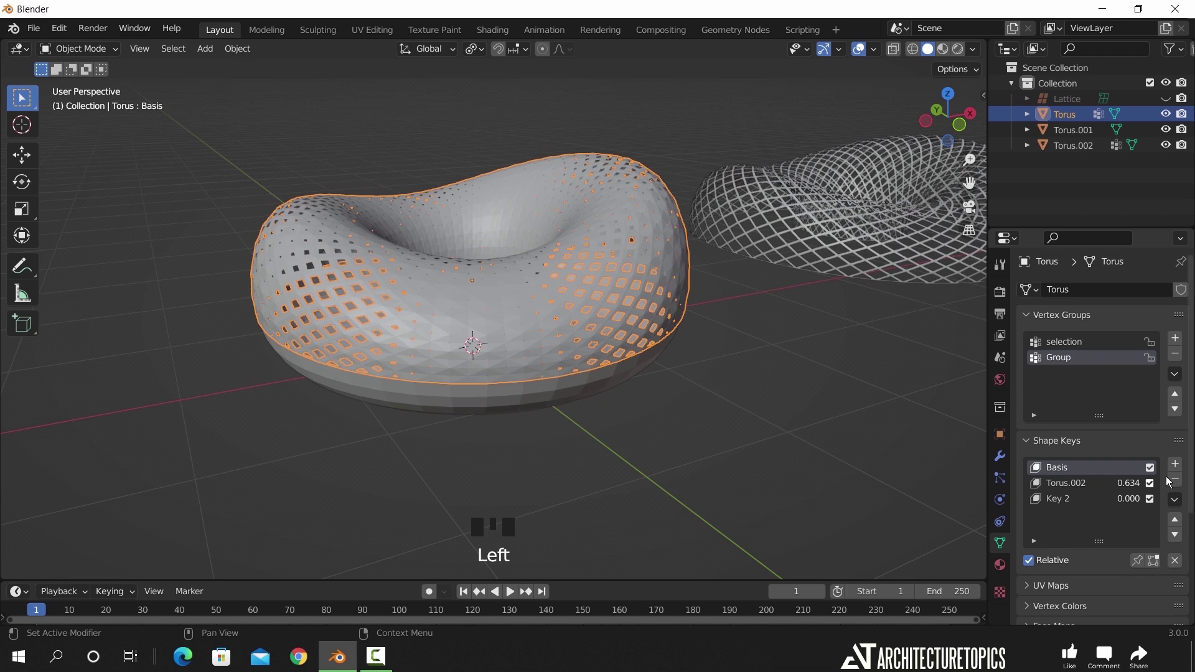
pyautogui.click(1176, 483)
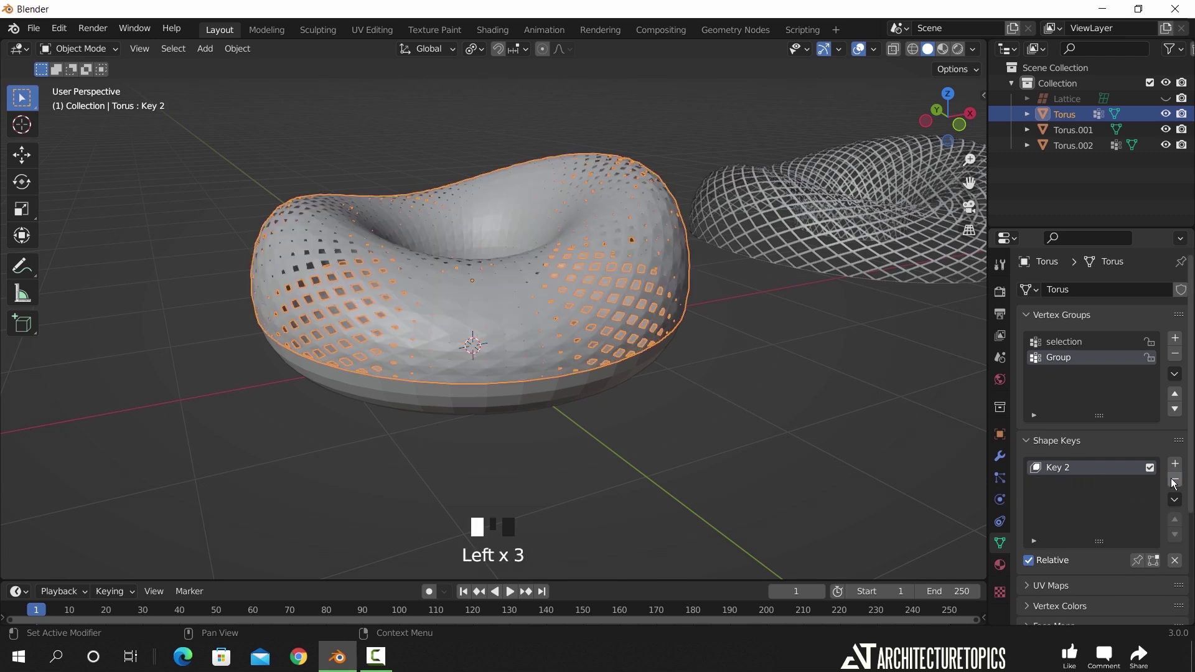
pyautogui.click(787, 249)
pyautogui.click(1174, 152)
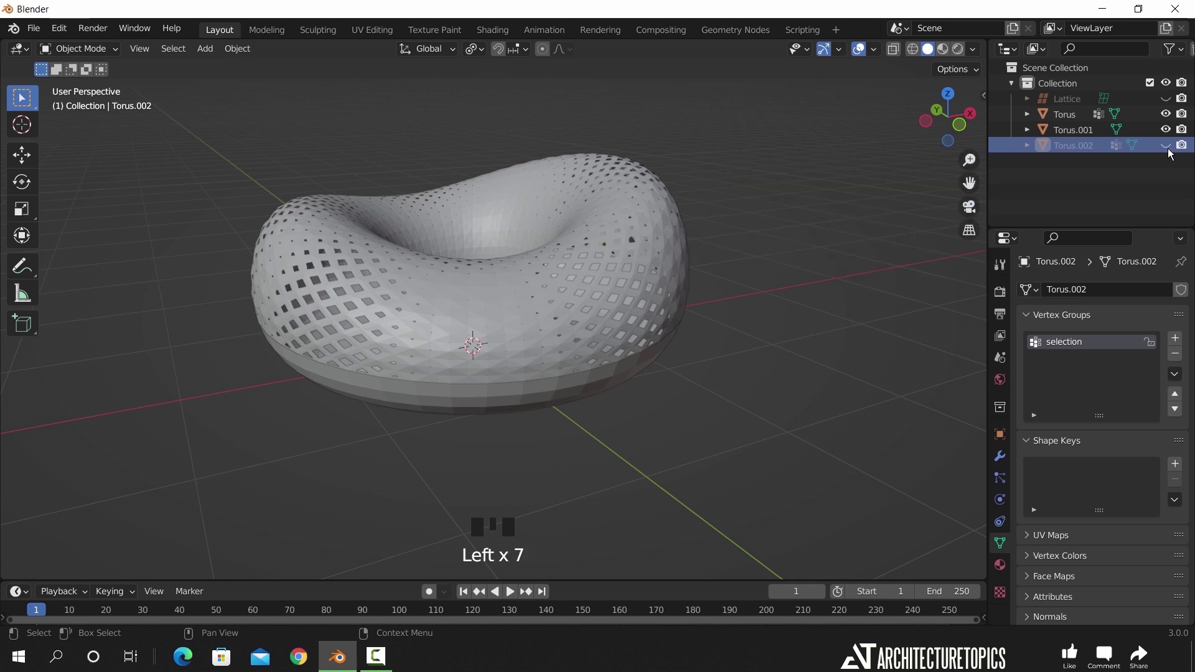
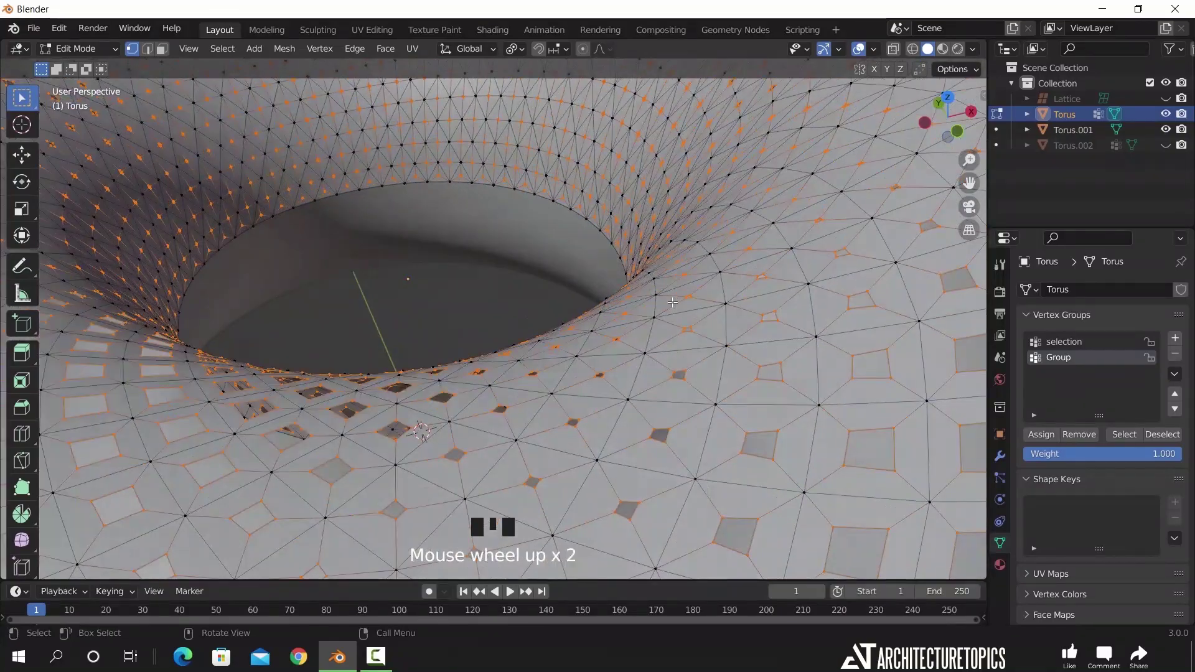
# - Zoom and move across the torus surface to inspect the diamond openings up close
pyautogui.scroll(-3)
pyautogui.moveTo(606, 381); pyautogui.dragTo(657, 350)
pyautogui.scroll(3)
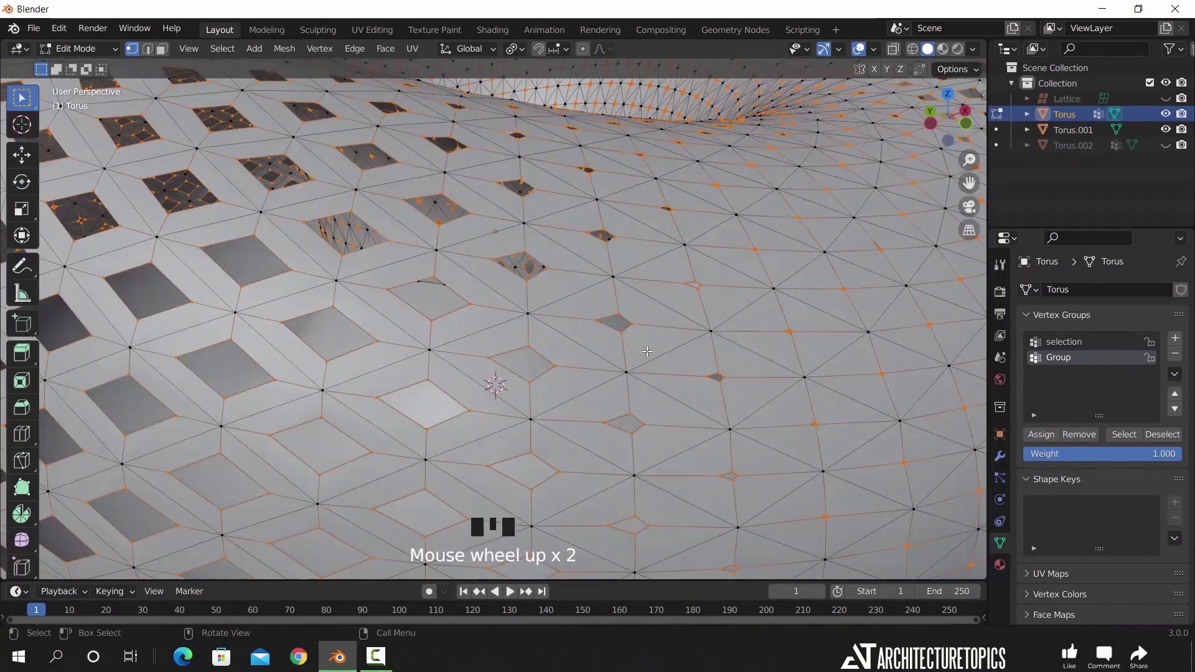
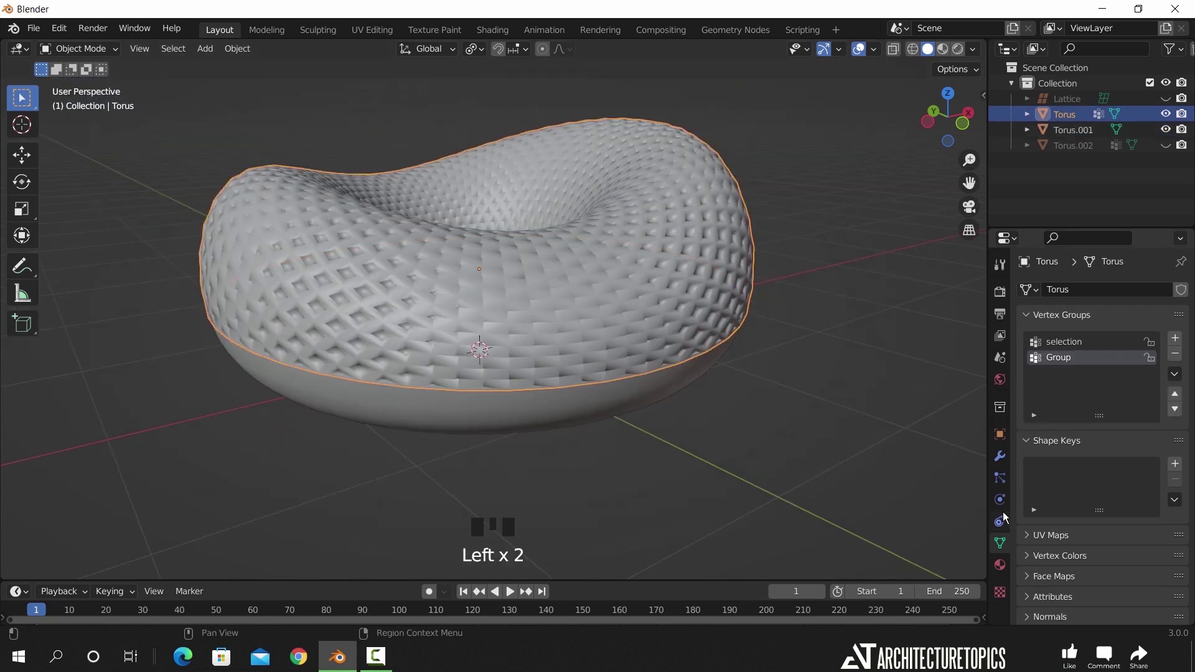
# - Shade the torus smooth with Auto Smooth enabled under Normals at 30°
pyautogui.click(1046, 617)
pyautogui.scroll(-3)
pyautogui.click(1098, 599)
pyautogui.click(836, 422)
# - Orbit and zoom around the torus to check the smooth shading and frame it whole
pyautogui.moveTo(681, 352); pyautogui.dragTo(979, 56)
pyautogui.moveTo(979, 56); pyautogui.dragTo(1025, 445)
pyautogui.click(798, 448)
pyautogui.moveTo(775, 404); pyautogui.dragTo(543, 409)
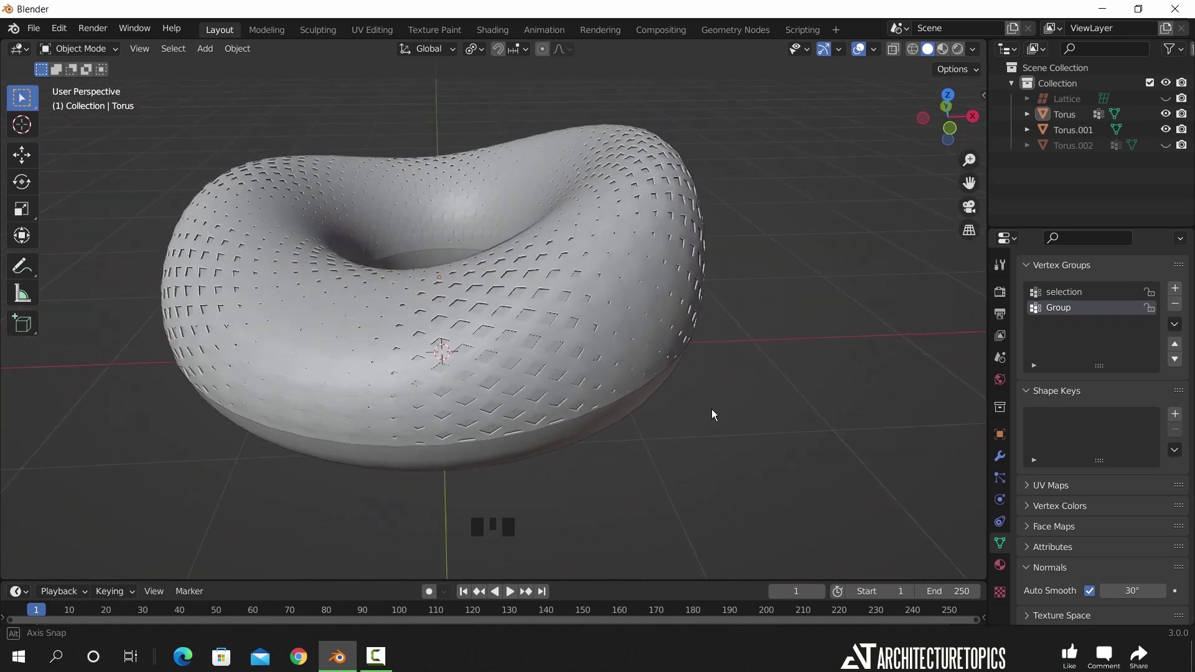
pyautogui.scroll(3)
pyautogui.scroll(-3)
pyautogui.moveTo(584, 364); pyautogui.dragTo(542, 279)
# - Add a plane, scale it into a large ground beneath the torus, and select Torus.001
pyautogui.press('shift+a')
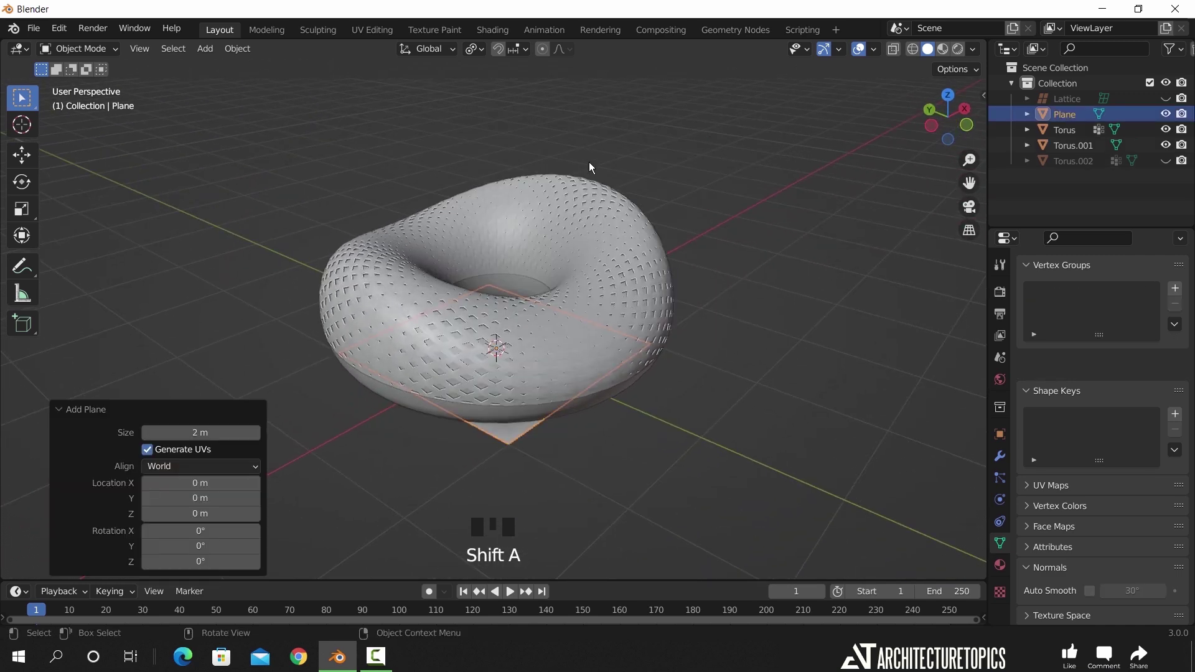
pyautogui.press('s')
pyautogui.press('g')
pyautogui.moveTo(680, 404); pyautogui.dragTo(602, 336)
pyautogui.click(602, 336)
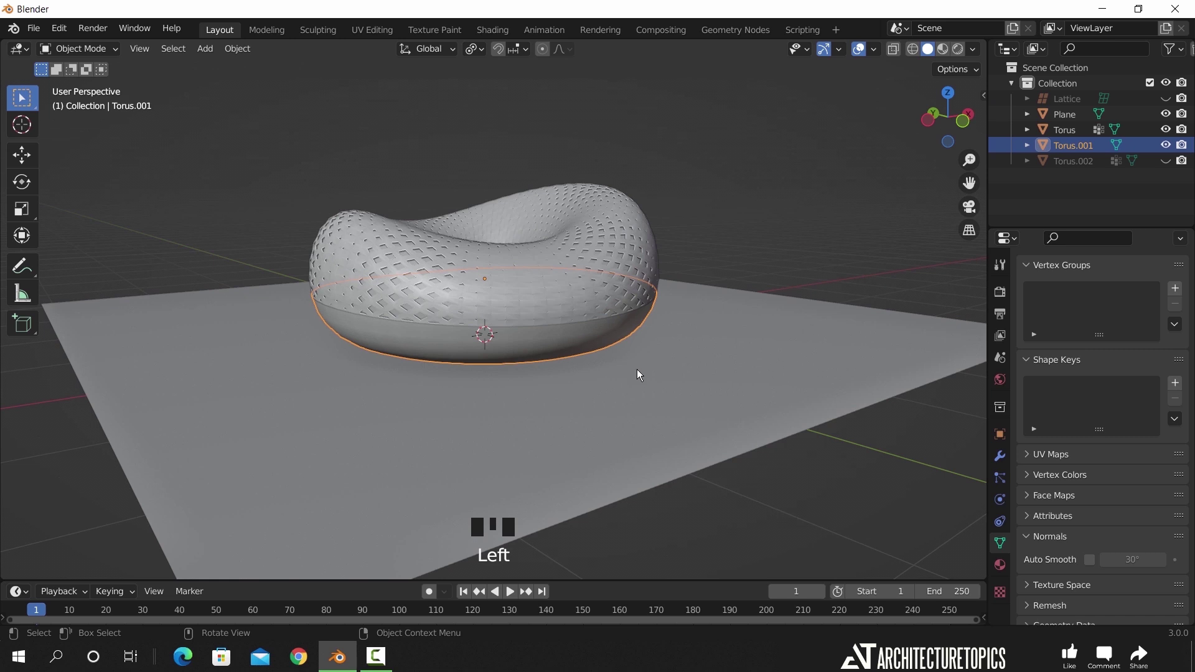